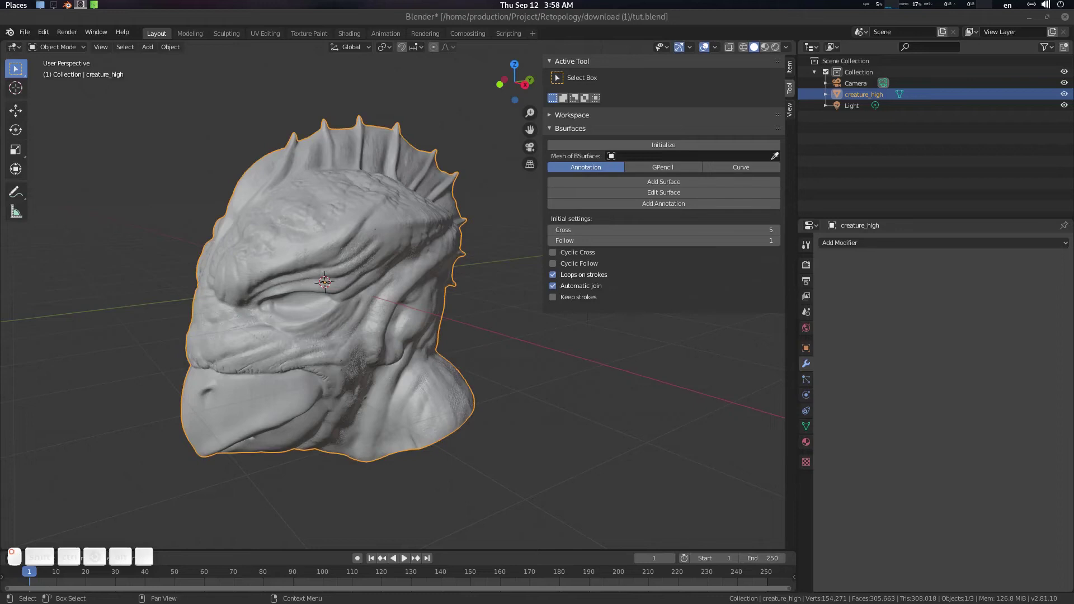
# Step: Look around the high-poly creature head, then bring up the Blender Preferences window
pyautogui.rightClick(339, 307)
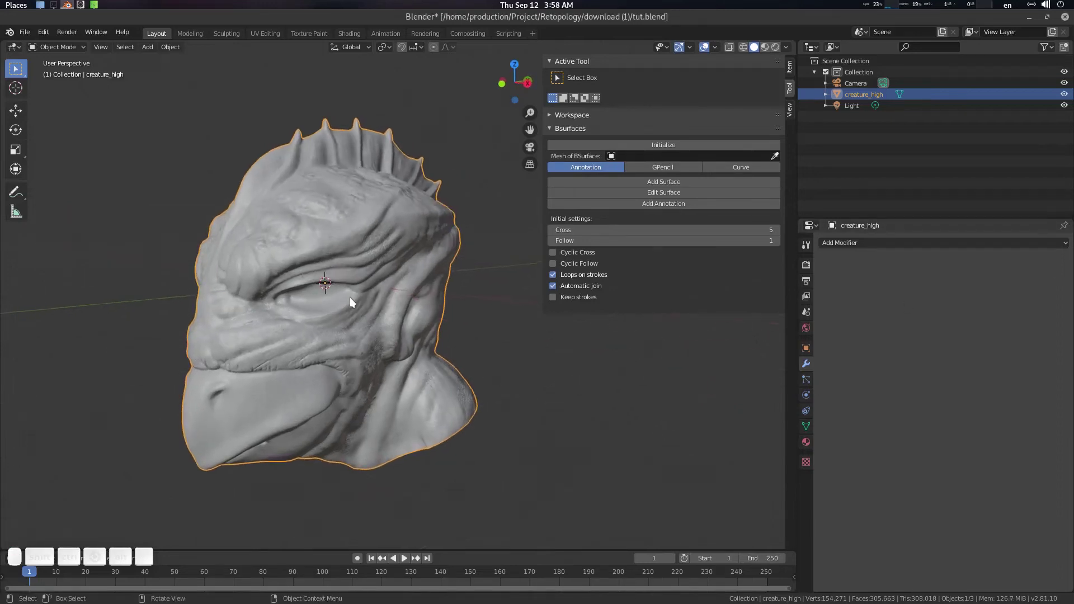
pyautogui.rightClick(399, 302)
pyautogui.rightClick(409, 304)
pyautogui.rightClick(409, 309)
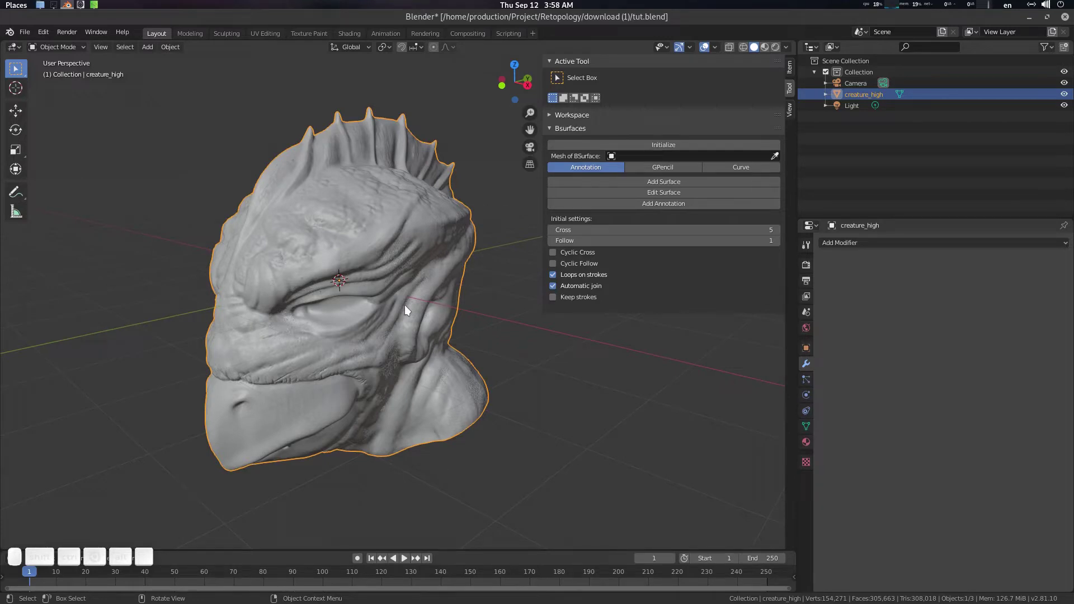
pyautogui.click(442, 242)
pyautogui.click(440, 246)
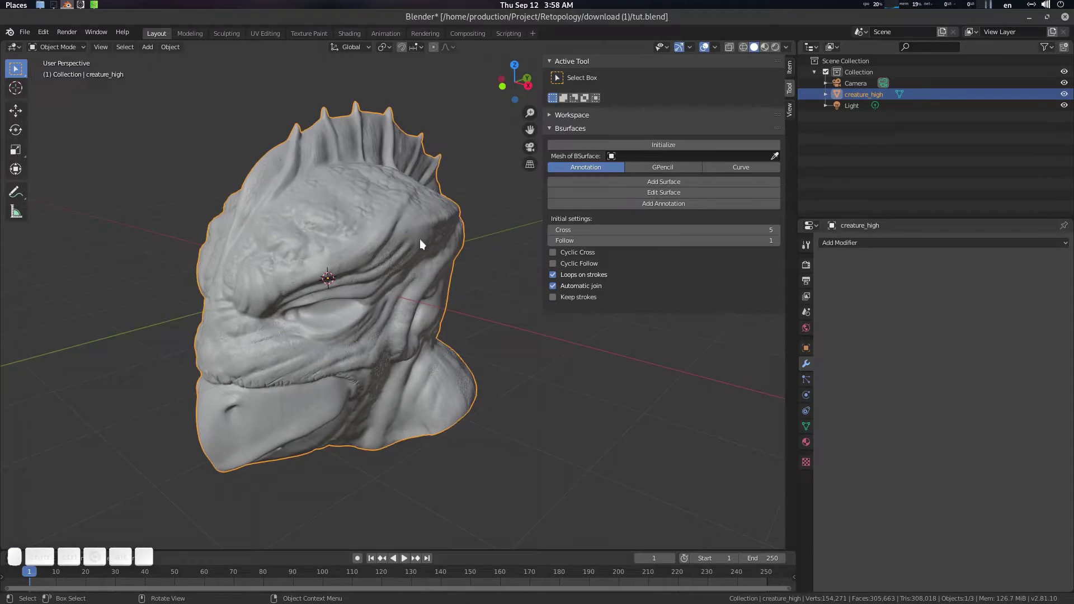
pyautogui.press('F4')
# Step: In the Add-ons list, search 'bsu' to confirm Bsurfaces GPL Edition is enabled, then clear the search
pyautogui.click(401, 327)
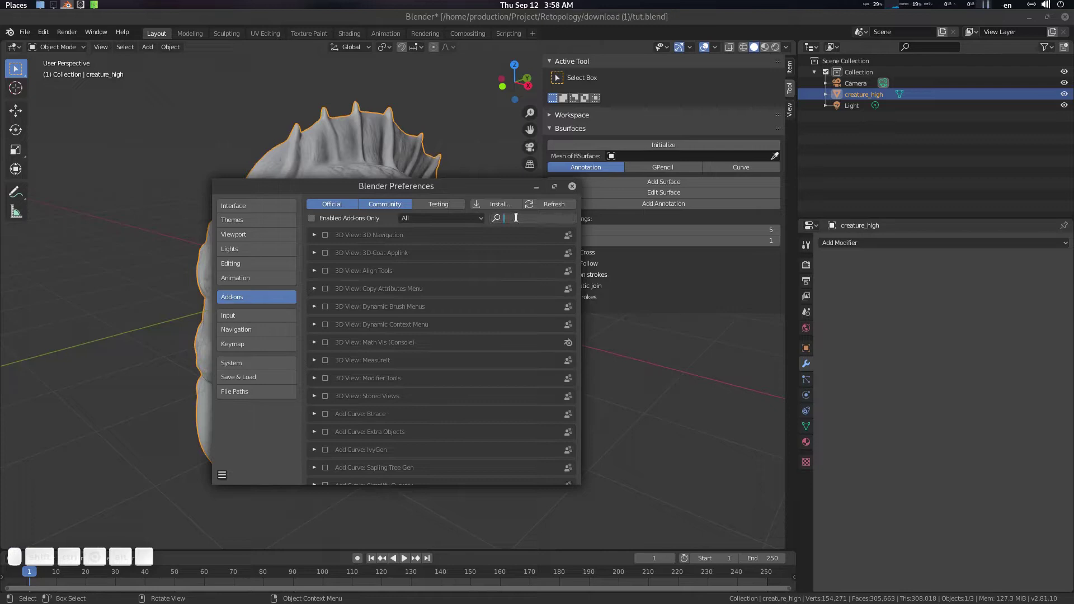
pyautogui.press('f')
pyautogui.press('2')
pyautogui.press('BackSpace')
pyautogui.press('b')
pyautogui.press('s')
pyautogui.press('u')
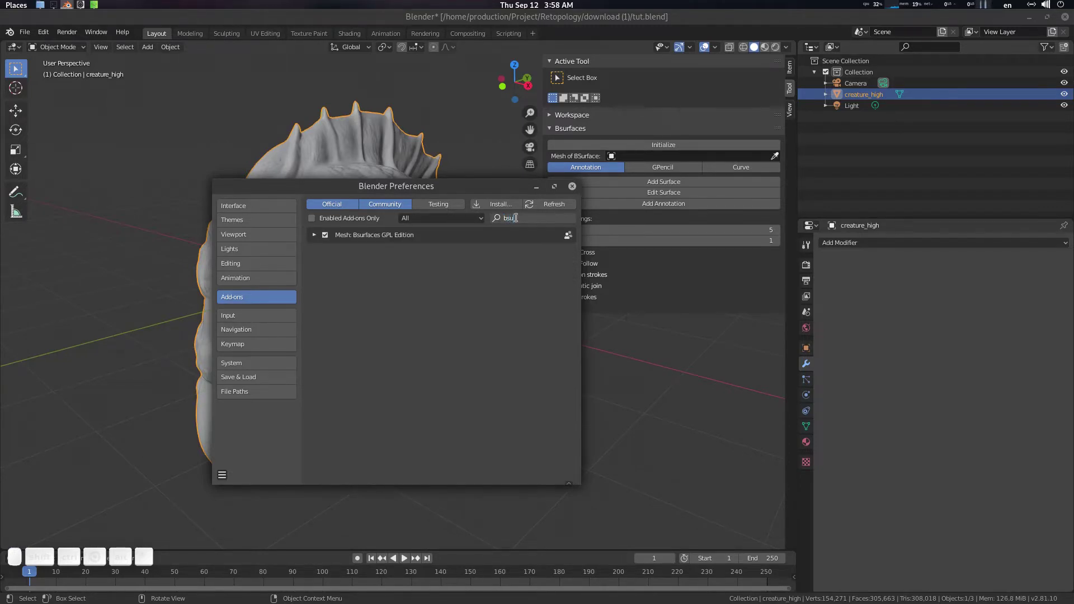
pyautogui.press('BackSpace')
pyautogui.press('l')
pyautogui.press('o')
pyautogui.press('p')
pyautogui.press('BackSpace')
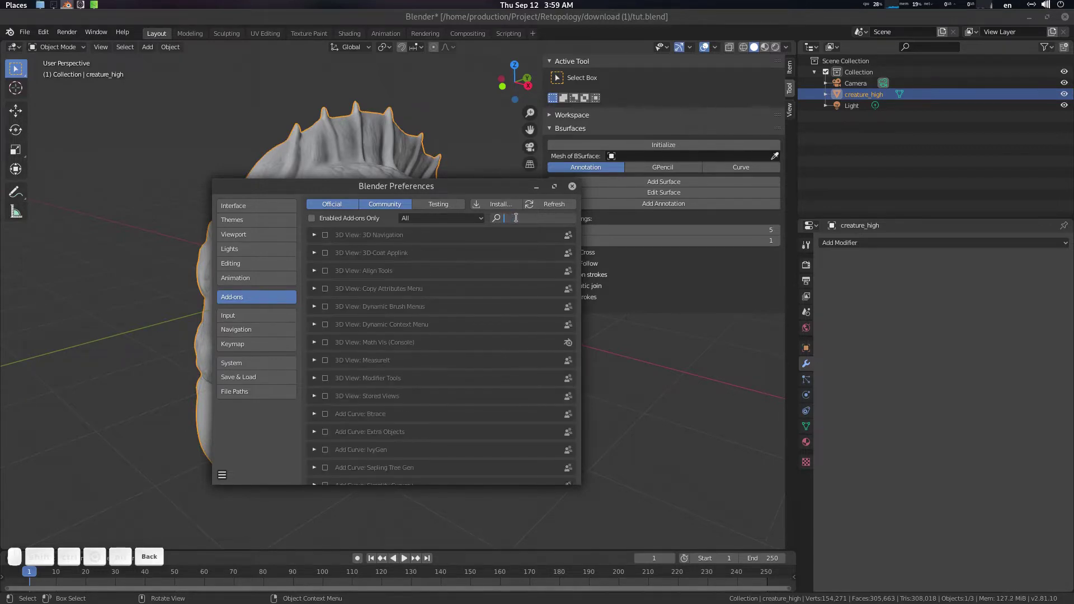
# Step: Search 'rela' to confirm the Relax add-on is enabled, then close the Preferences window
pyautogui.press('r')
pyautogui.press('e')
pyautogui.press('l')
pyautogui.press('a')
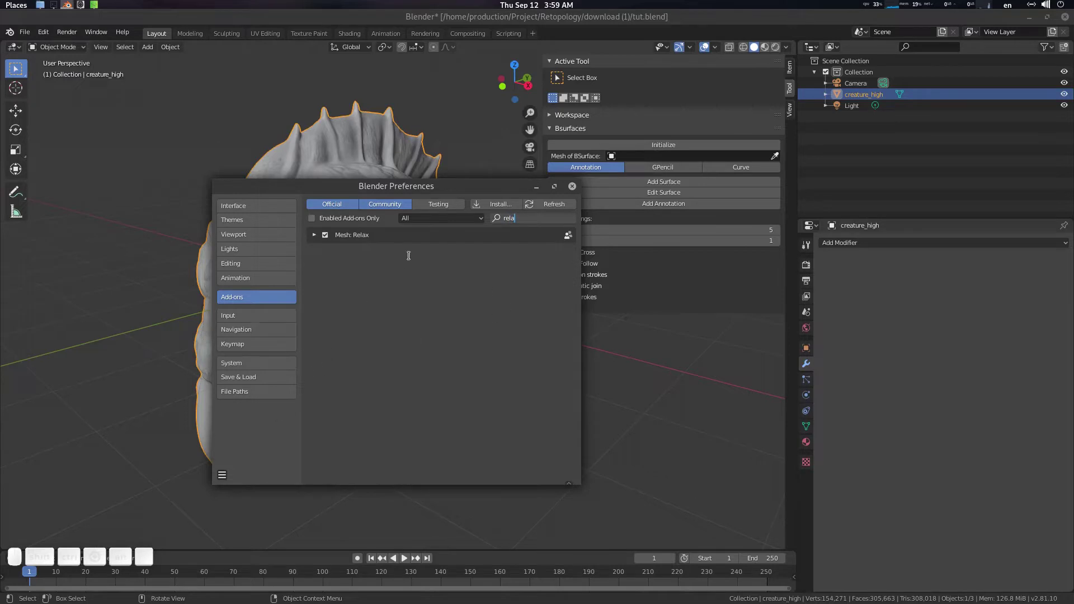
pyautogui.press('Escape')
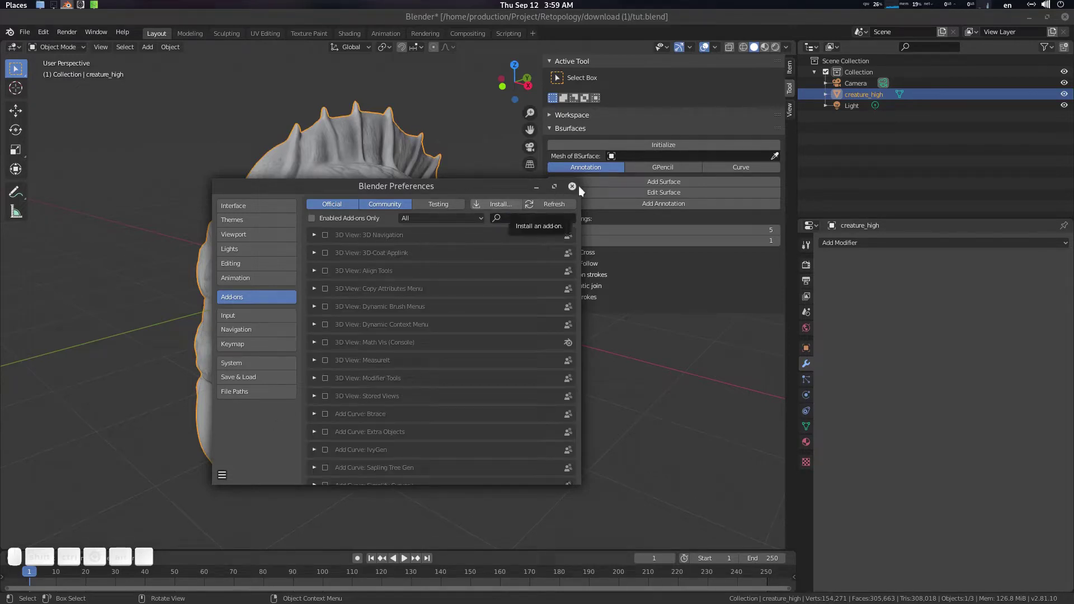
pyautogui.click(580, 190)
# Step: Show the sidebar with the BSurfaces panel and inspect the creature head from several angles
pyautogui.click(298, 30)
pyautogui.click(10, 39)
pyautogui.click(34, 52)
pyautogui.moveTo(448, 120); pyautogui.dragTo(439, 165)
pyautogui.click(435, 169)
pyautogui.moveTo(422, 190); pyautogui.dragTo(340, 199)
pyautogui.click(349, 226)
pyautogui.click(393, 253)
pyautogui.scroll(3)
pyautogui.click(394, 253)
pyautogui.scroll(-3)
pyautogui.middleClick(398, 267)
pyautogui.middleClick(405, 265)
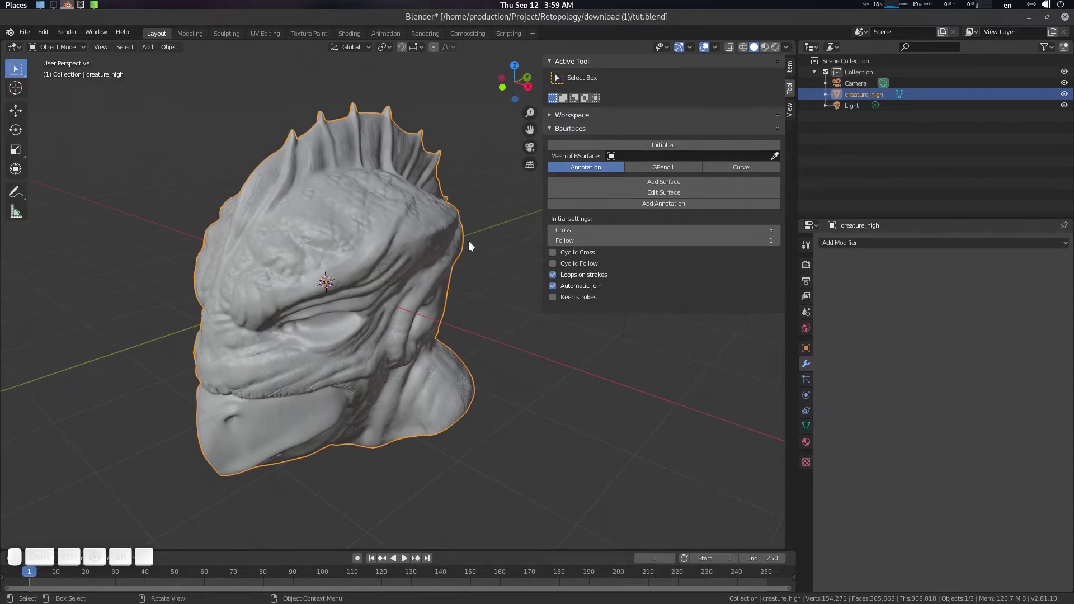
# Step: Enable the Selectable restriction toggle in the Outliner filter and deselect in the viewport
pyautogui.middleClick(1054, 53)
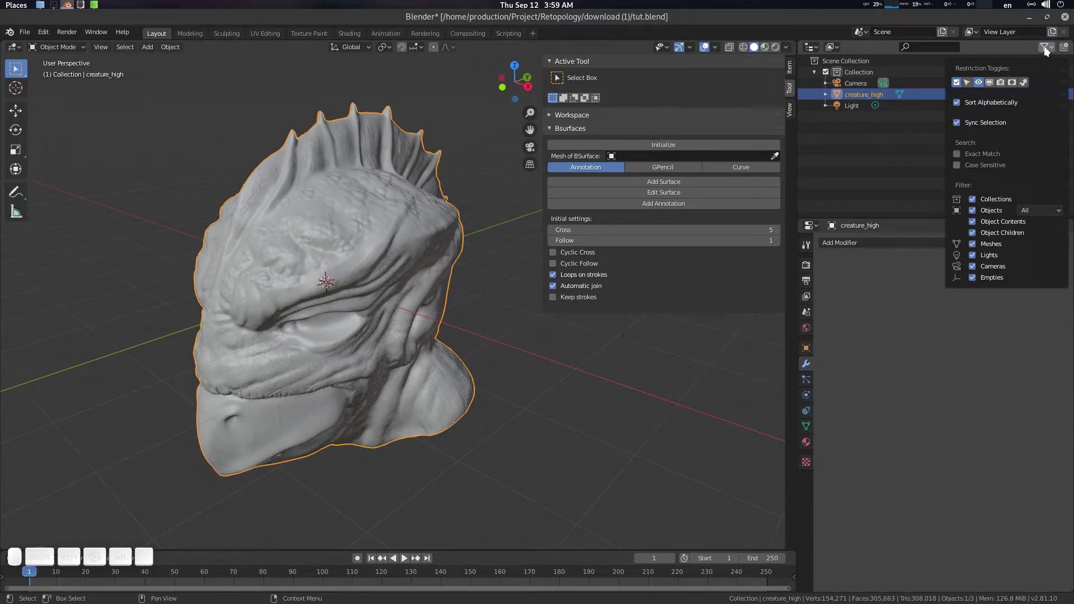
pyautogui.click(1048, 50)
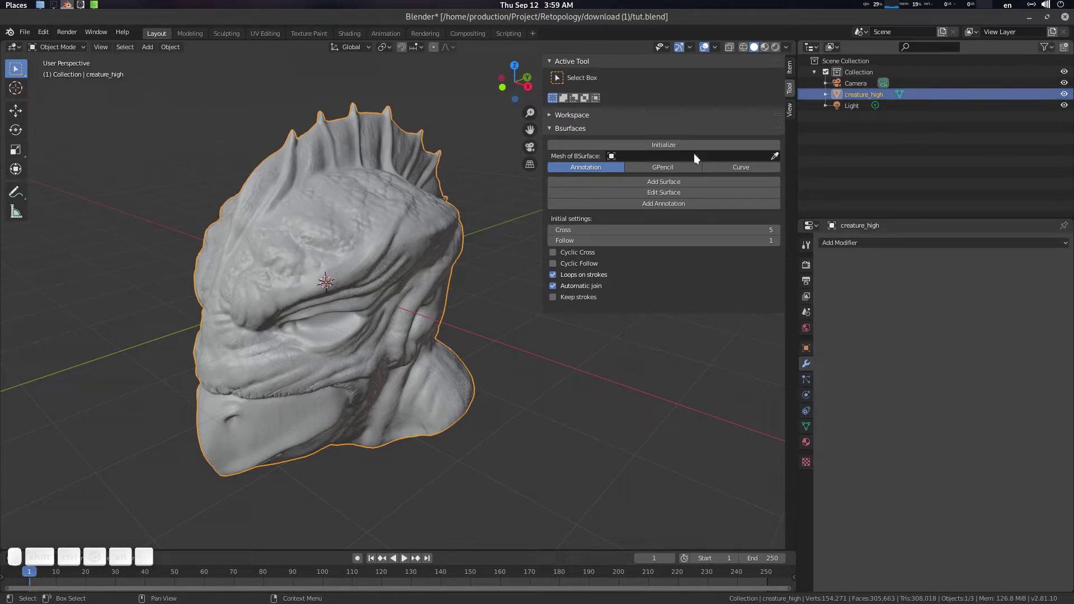
pyautogui.click(424, 247)
pyautogui.click(429, 249)
# Step: Hide the sidebar, select the creature head and set its Viewport Display colour to pale blue-grey
pyautogui.press('ctrl+s')
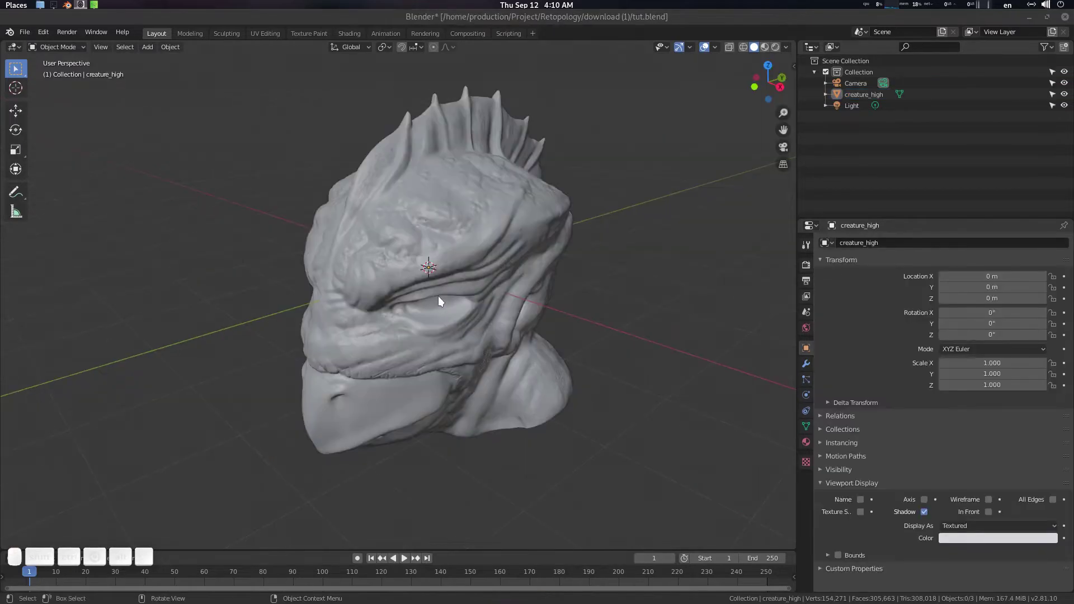
pyautogui.moveTo(443, 290); pyautogui.dragTo(475, 262)
pyautogui.click(478, 252)
pyautogui.middleClick(492, 263)
pyautogui.moveTo(959, 539); pyautogui.dragTo(991, 442)
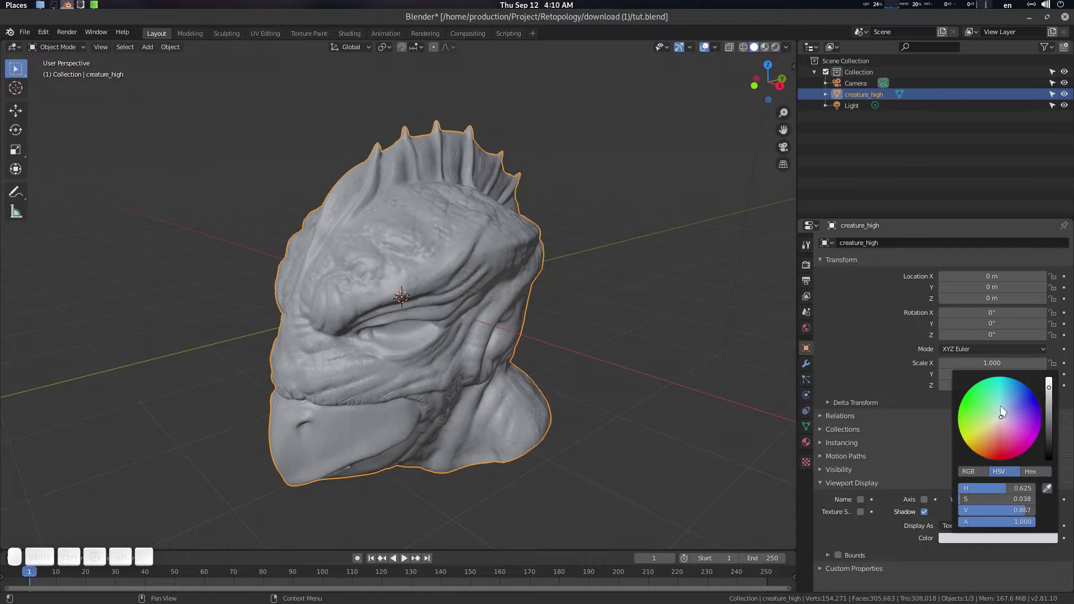
pyautogui.click(1006, 417)
pyautogui.click(551, 281)
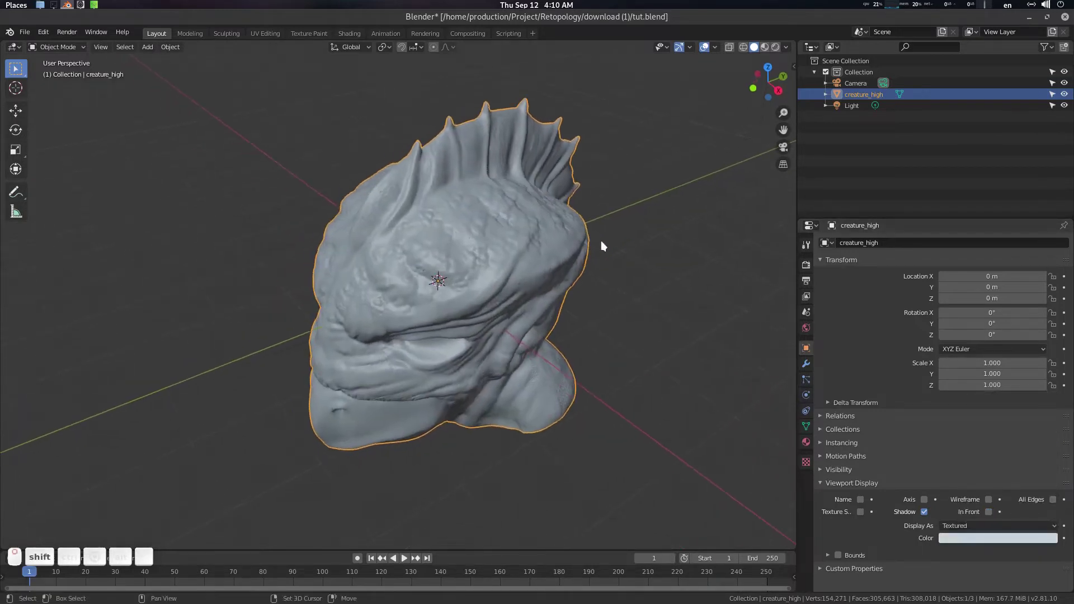
# Step: Mark the creature head unselectable in the Outliner and orbit to check it
pyautogui.moveTo(793, 49); pyautogui.dragTo(782, 106)
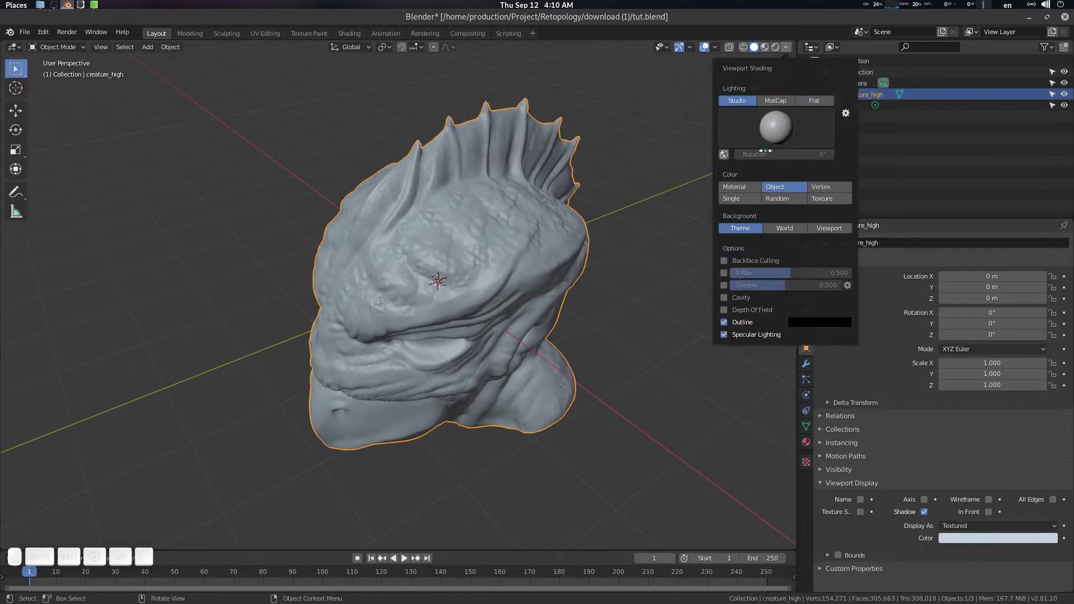
pyautogui.moveTo(743, 105); pyautogui.dragTo(798, 138)
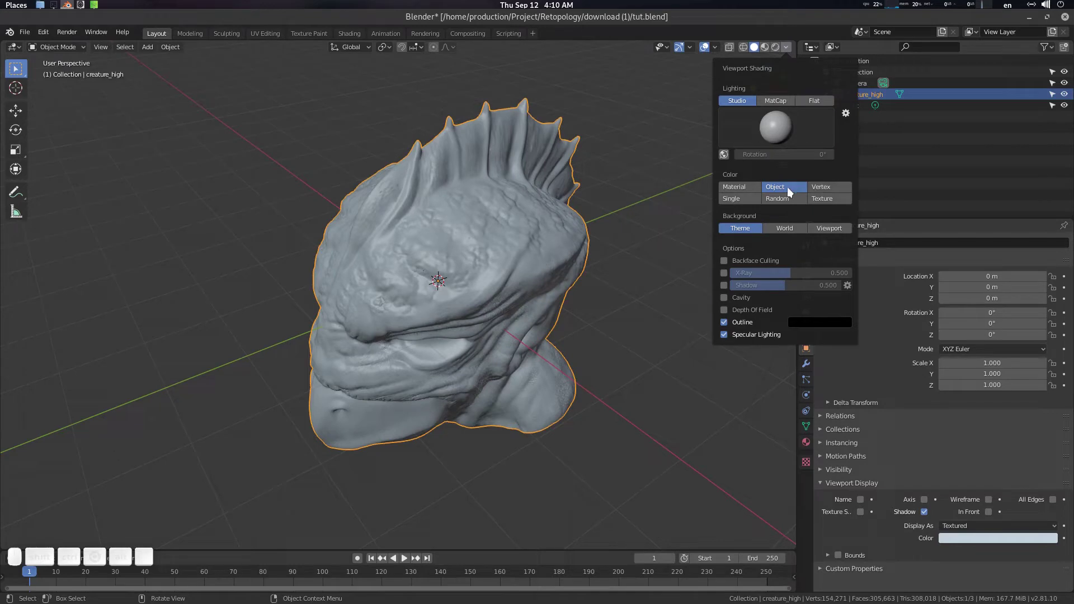
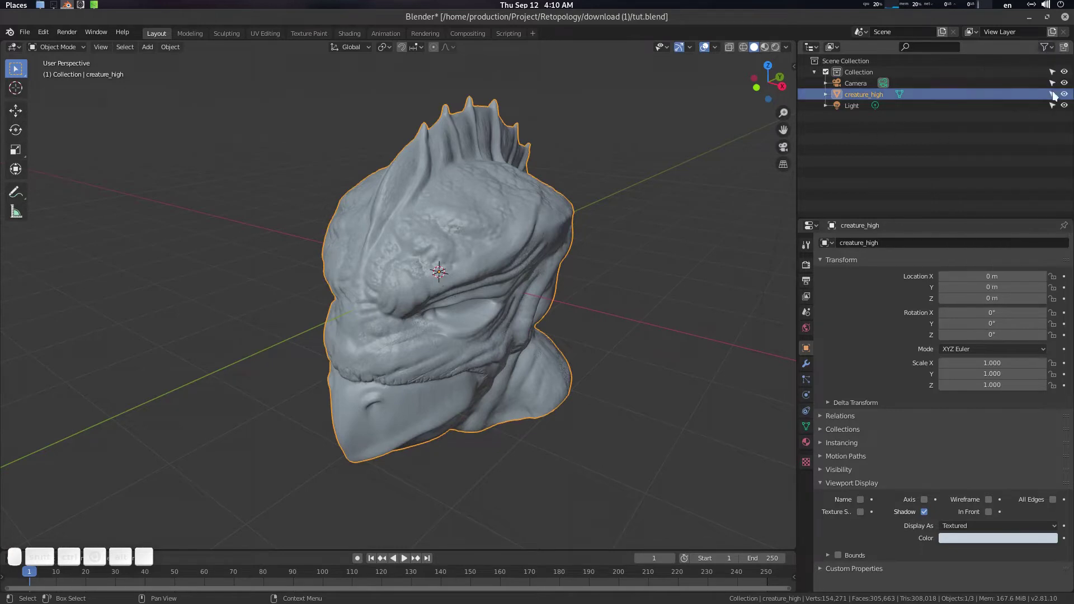
pyautogui.click(1059, 95)
pyautogui.moveTo(415, 212); pyautogui.dragTo(457, 230)
pyautogui.moveTo(457, 229); pyautogui.dragTo(478, 323)
pyautogui.moveTo(423, 341); pyautogui.dragTo(521, 278)
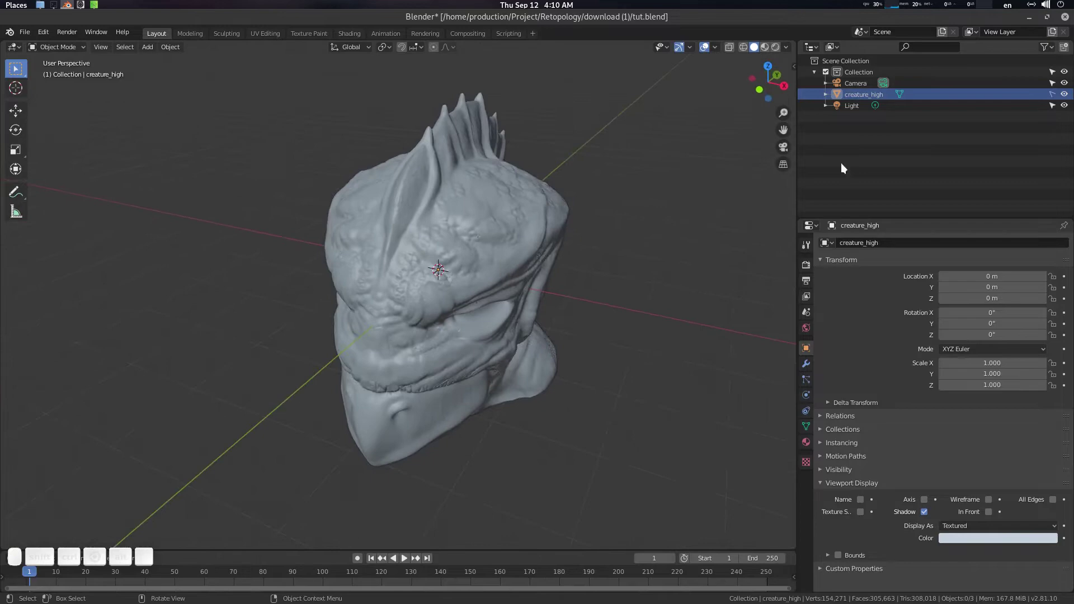
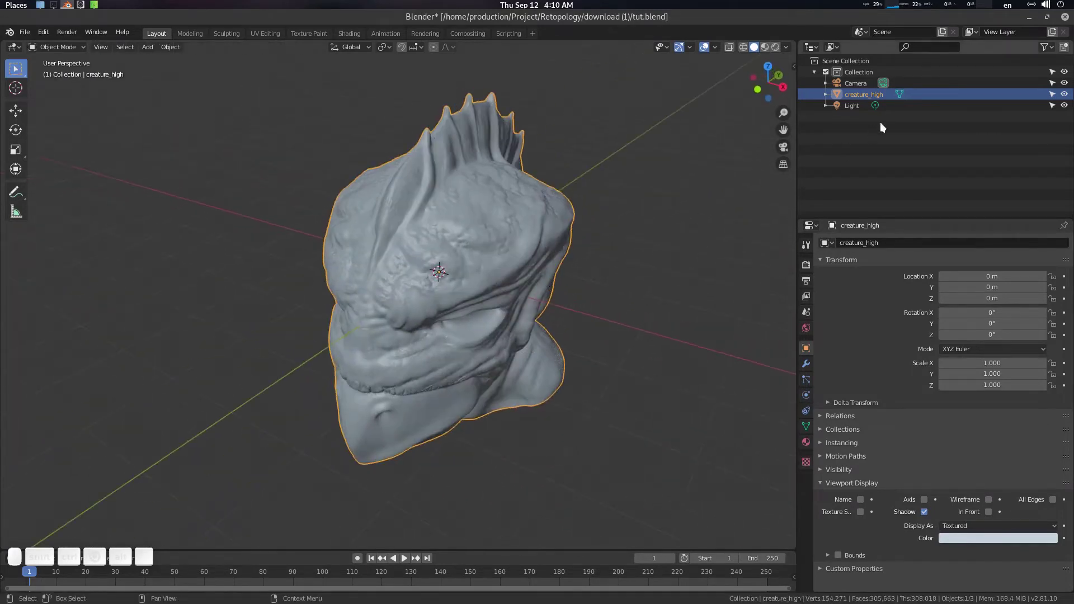
# Step: Keep creature_high unselectable in the Outliner and frame the head in the viewport
pyautogui.click(1054, 97)
pyautogui.middleClick(596, 219)
pyautogui.click(573, 225)
pyautogui.click(564, 235)
pyautogui.moveTo(544, 227); pyautogui.dragTo(489, 276)
pyautogui.middleClick(497, 276)
pyautogui.scroll(-3)
pyautogui.moveTo(501, 282); pyautogui.dragTo(502, 275)
pyautogui.scroll(-3)
pyautogui.scroll(3)
pyautogui.moveTo(496, 284); pyautogui.dragTo(462, 265)
# Step: Add a new Plane mesh to the scene with Shift+A
pyautogui.press('shift+a')
pyautogui.moveTo(490, 259); pyautogui.dragTo(544, 289)
pyautogui.click(489, 269)
pyautogui.click(872, 120)
# Step: Rename the new plane to Retopo.002
pyautogui.press('shift+r')
pyautogui.press('shift+e')
pyautogui.press('shift+t')
pyautogui.press('shift+o')
pyautogui.press('shift+p')
pyautogui.press('shift+o')
pyautogui.press('shift+Return')
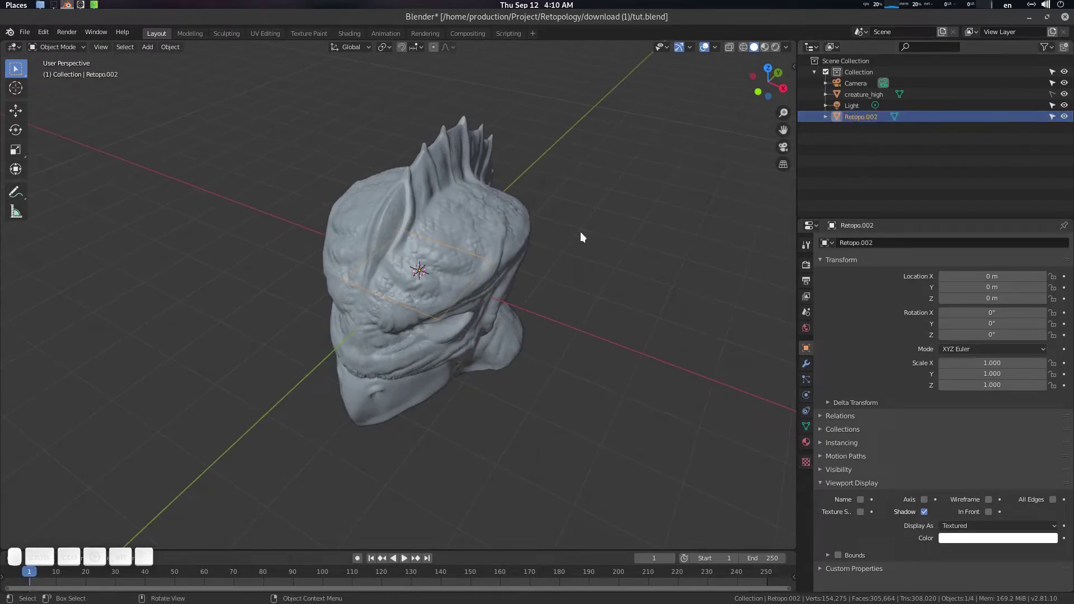
# Step: Enter Edit Mode on Retopo.002 to start editing its geometry
pyautogui.middleClick(535, 241)
pyautogui.scroll(3)
pyautogui.press('Tab')
pyautogui.moveTo(485, 257); pyautogui.dragTo(509, 168)
# Step: Adjust the selection and set the transform orientation to Local in the viewport header
pyautogui.press('a')
pyautogui.click(490, 207)
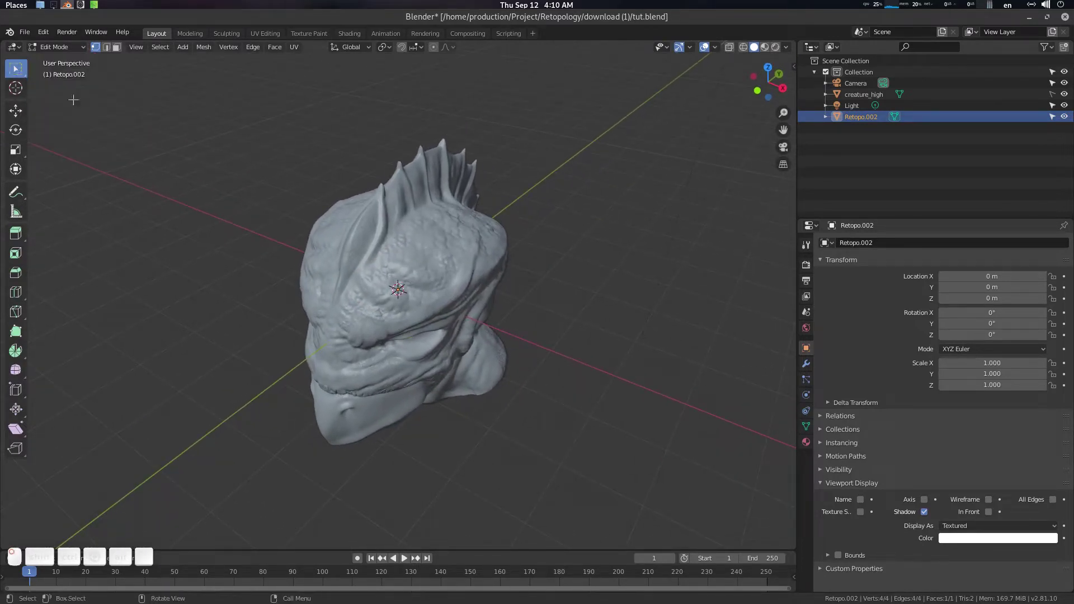
pyautogui.moveTo(24, 69); pyautogui.dragTo(72, 76)
pyautogui.moveTo(72, 76); pyautogui.dragTo(155, 66)
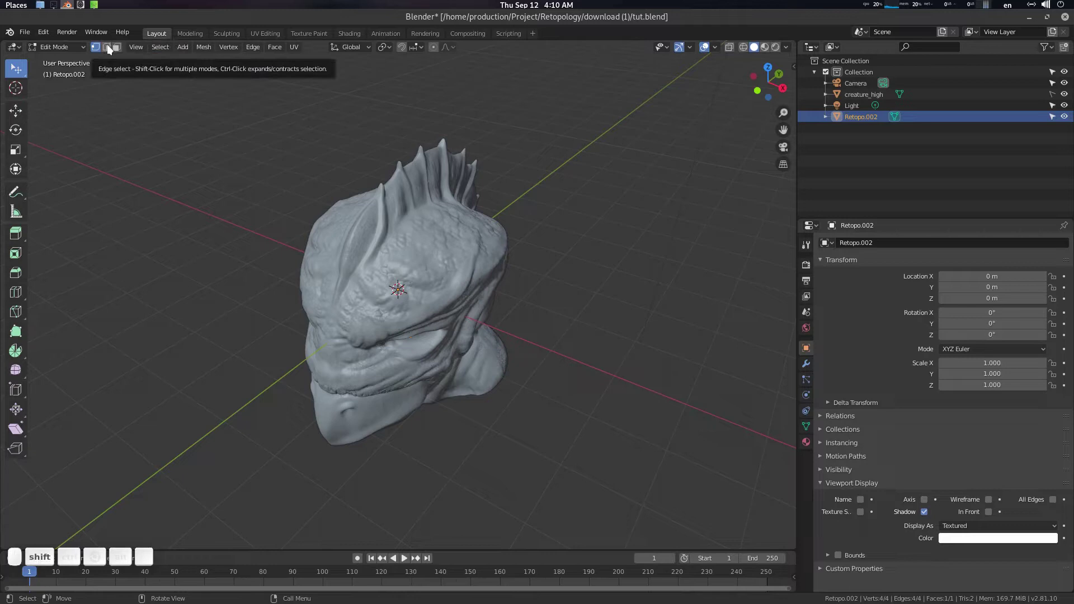
pyautogui.press('shift+2')
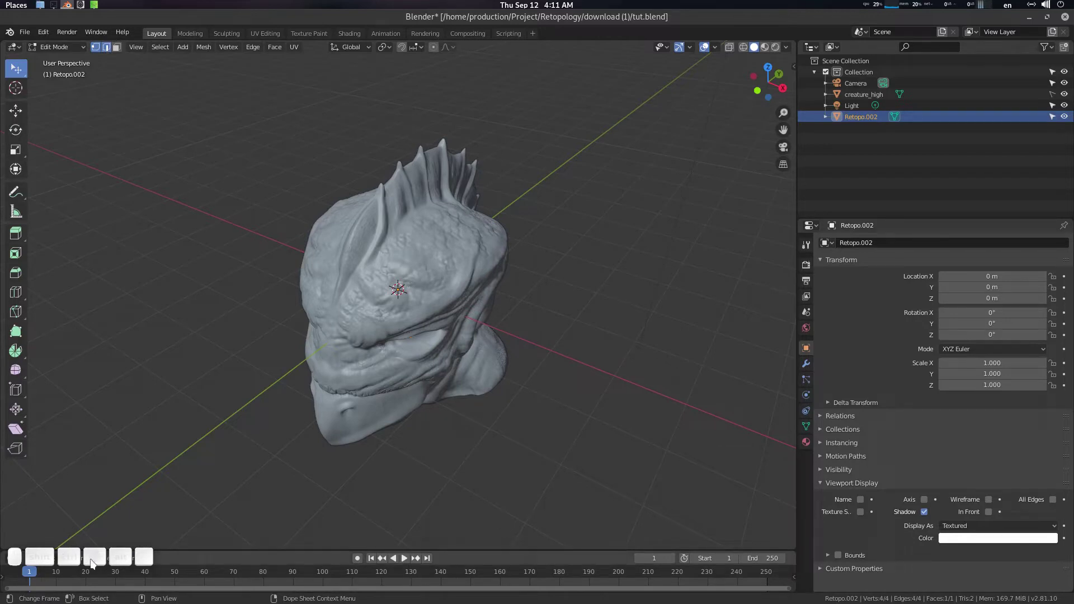
pyautogui.moveTo(359, 51); pyautogui.dragTo(341, 84)
pyautogui.moveTo(328, 99); pyautogui.dragTo(379, 71)
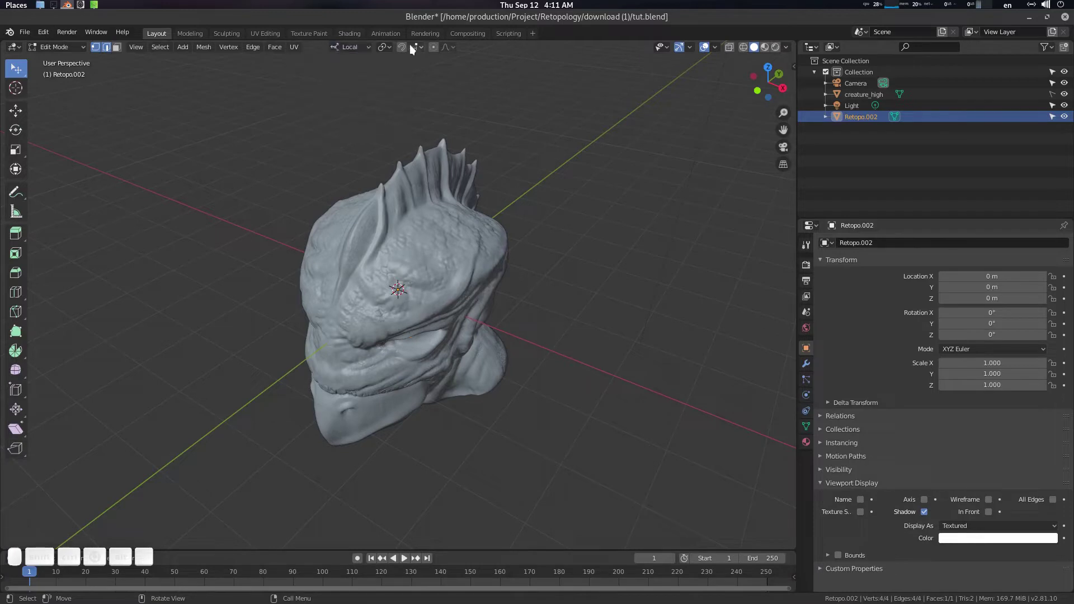
pyautogui.click(408, 51)
# Step: Set snapping to Face with Project Individual Elements and turn the snap magnet on
pyautogui.click(420, 50)
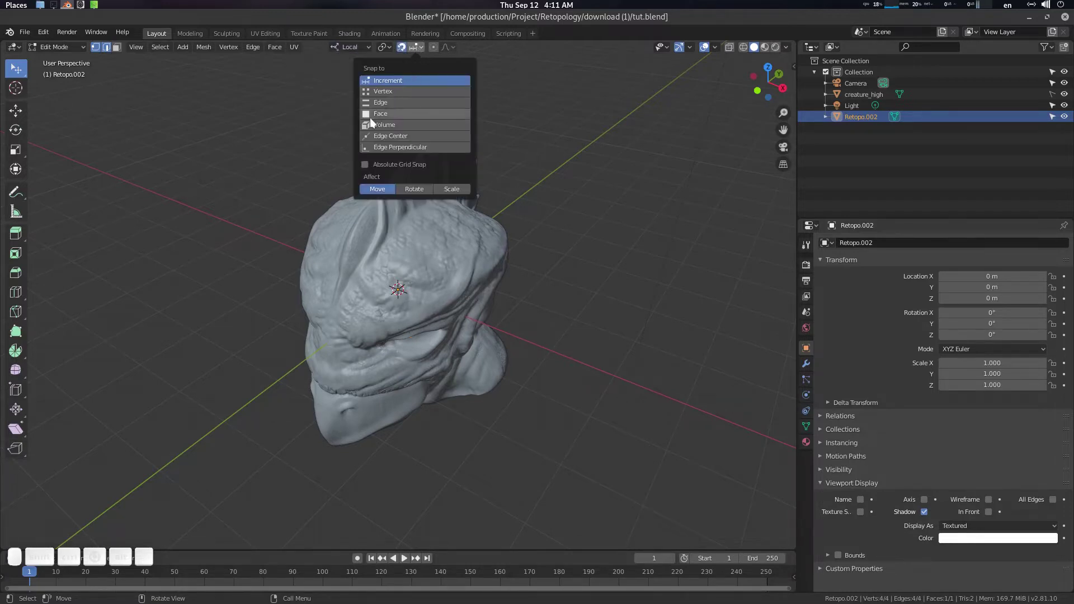
pyautogui.click(385, 121)
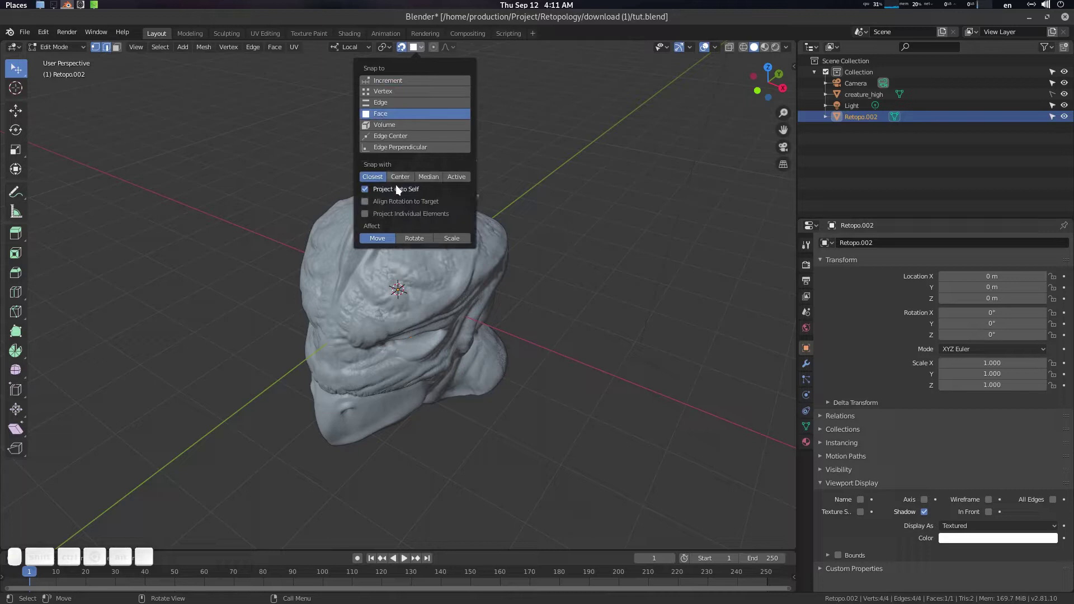
pyautogui.moveTo(400, 191); pyautogui.dragTo(440, 193)
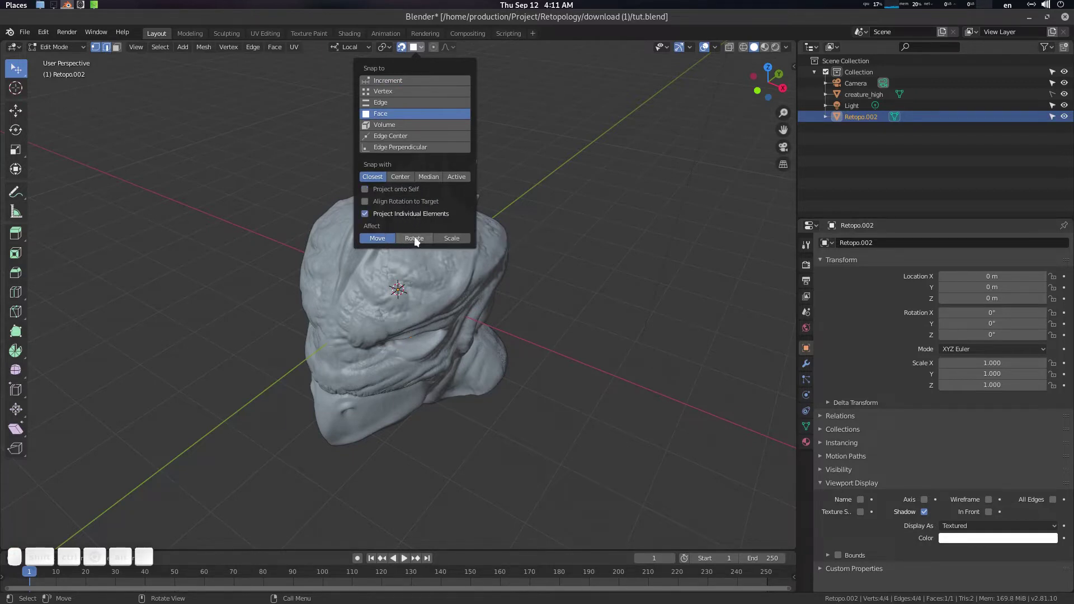
pyautogui.moveTo(420, 241); pyautogui.dragTo(446, 241)
pyautogui.click(446, 241)
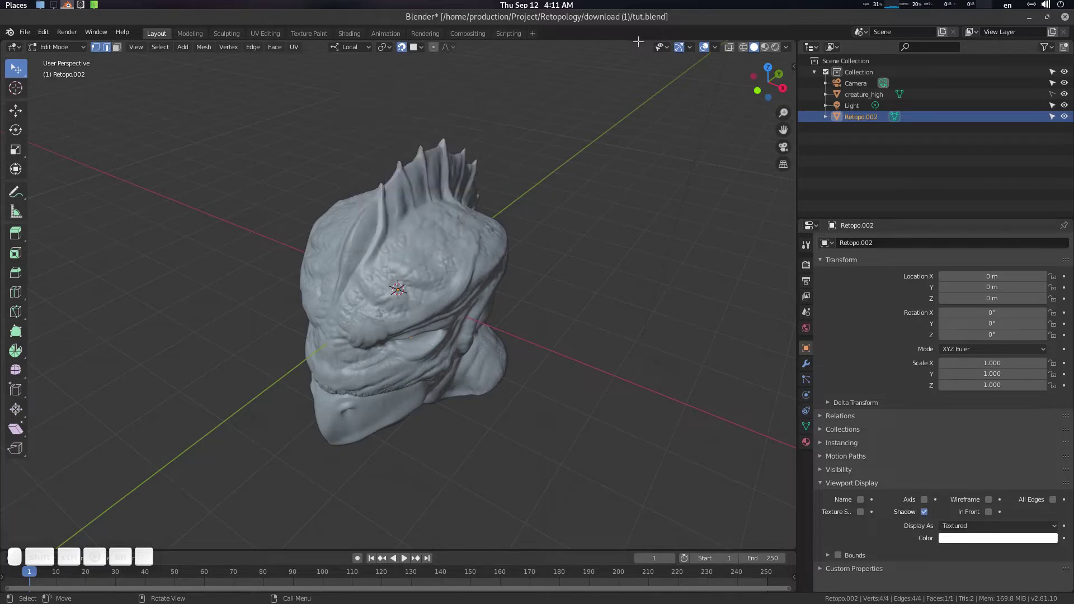
# Step: Scale the Retopo.002 plane about 2.3x to span the head and show the Modifier properties
pyautogui.moveTo(554, 153); pyautogui.dragTo(533, 204)
pyautogui.moveTo(523, 189); pyautogui.dragTo(499, 253)
pyautogui.press('s')
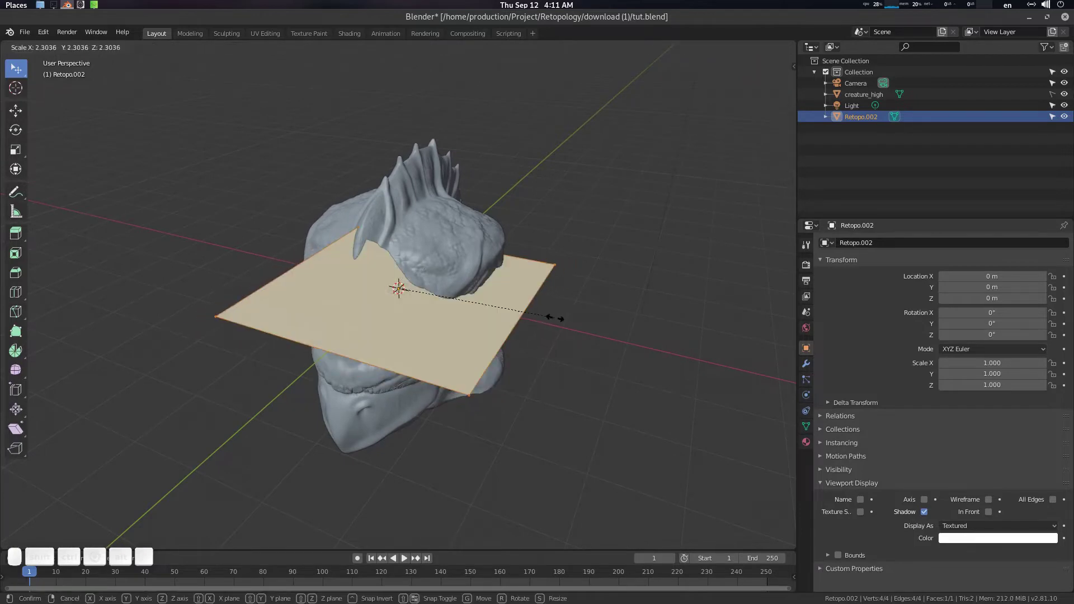
pyautogui.click(557, 314)
pyautogui.moveTo(547, 311); pyautogui.dragTo(617, 270)
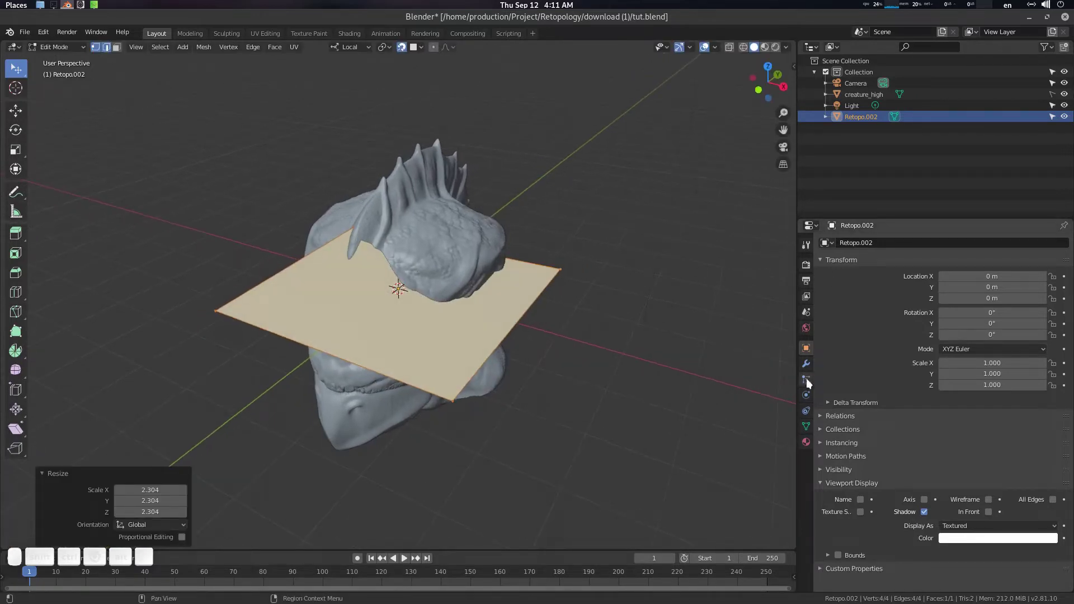
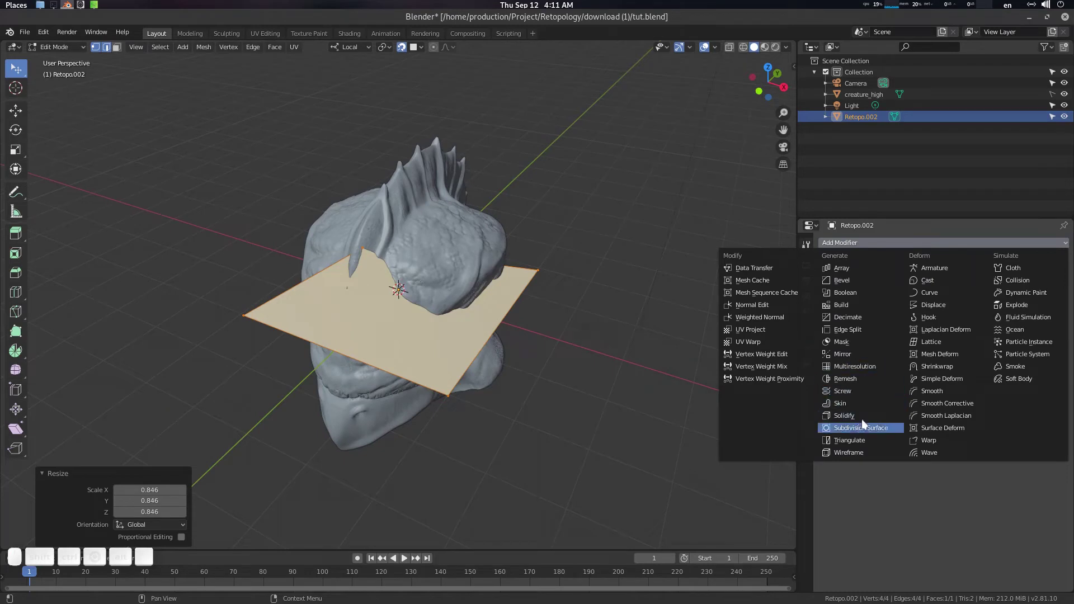
# Step: Add a Shrinkwrap modifier targeting creature_high in Above Surface mode
pyautogui.moveTo(953, 372); pyautogui.dragTo(958, 425)
pyautogui.click(938, 311)
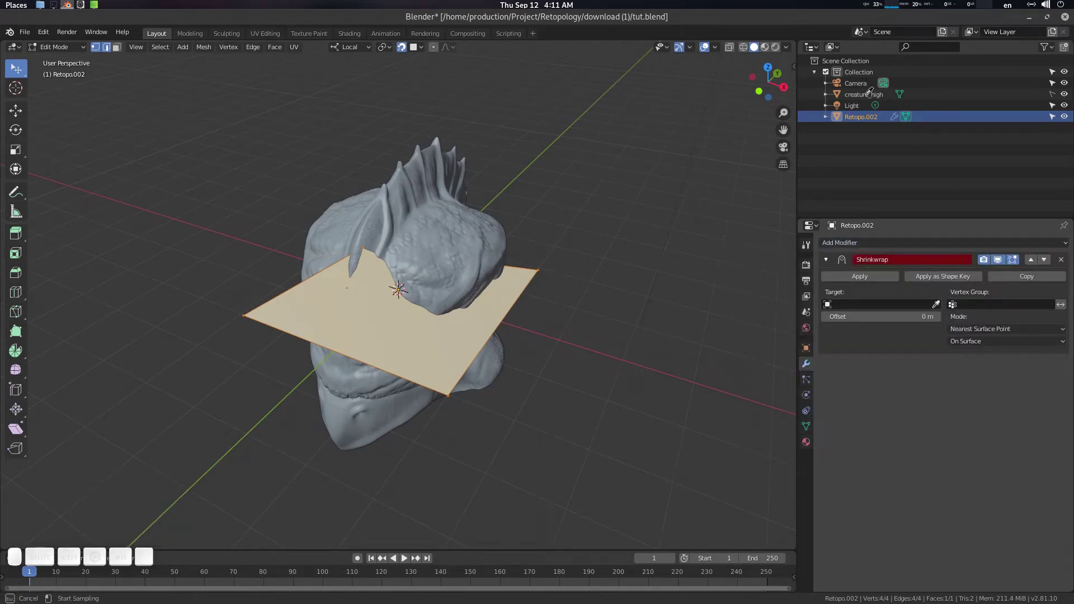
pyautogui.click(873, 85)
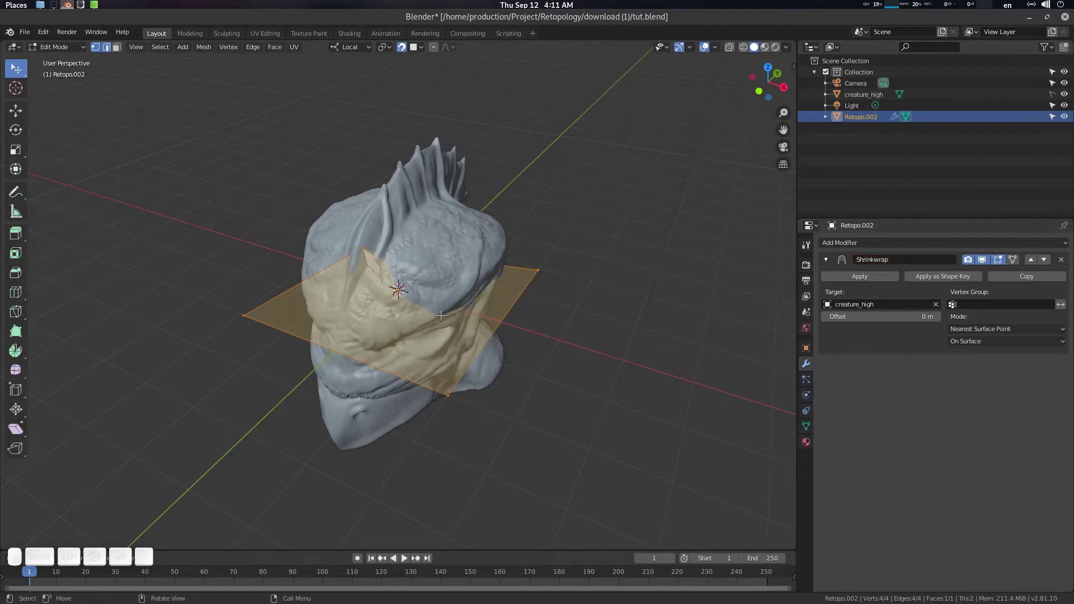
pyautogui.click(456, 309)
pyautogui.click(991, 349)
# Step: Enable On Cage for the Shrinkwrap and collapse its settings panel
pyautogui.moveTo(990, 412); pyautogui.dragTo(991, 344)
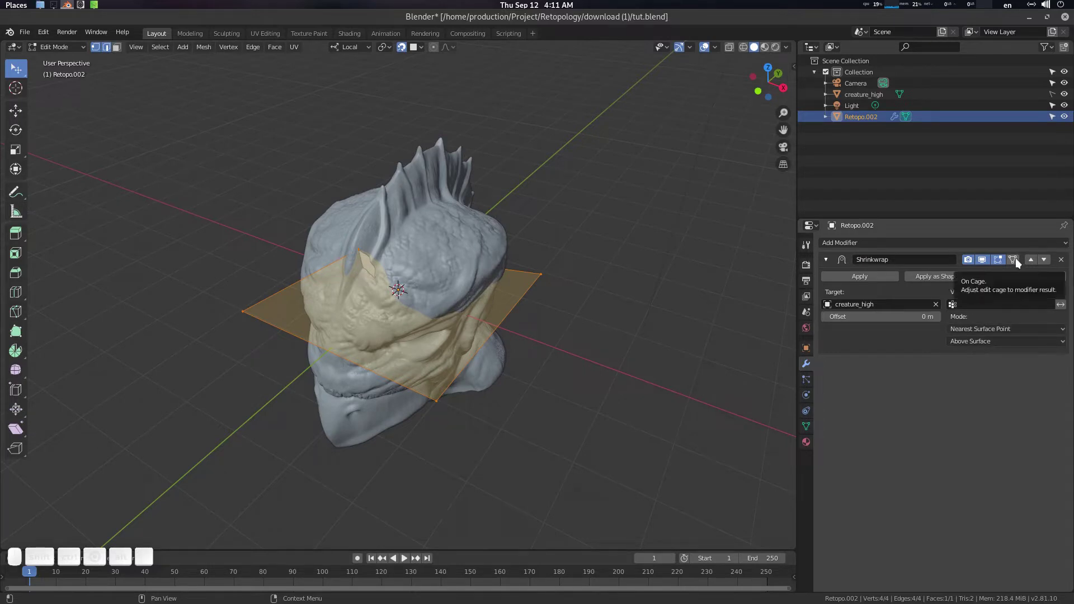
pyautogui.moveTo(1021, 262); pyautogui.dragTo(949, 319)
pyautogui.moveTo(827, 266); pyautogui.dragTo(874, 259)
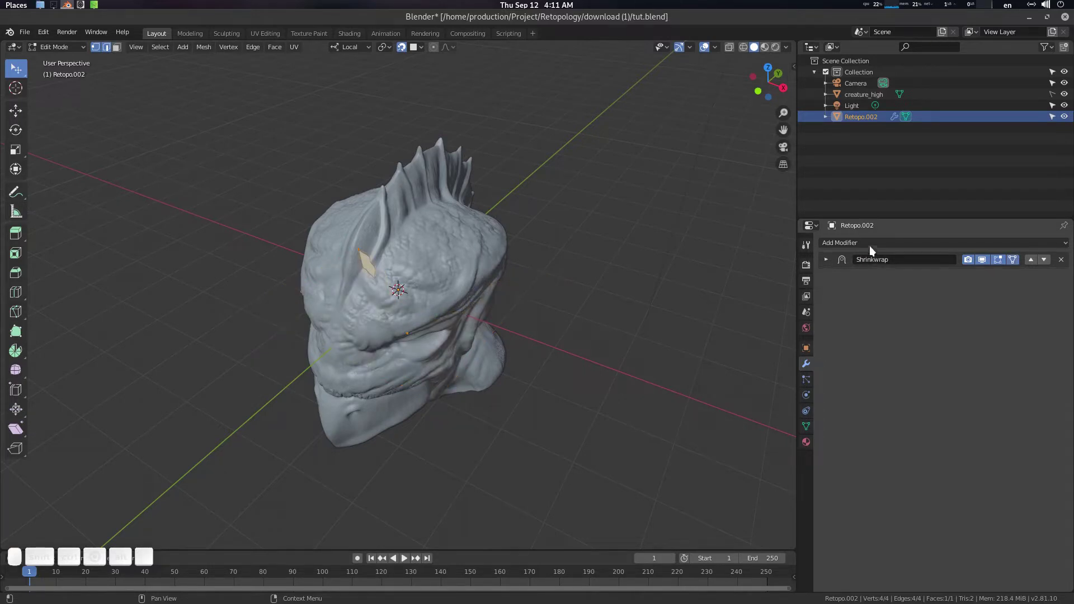
pyautogui.middleClick(404, 313)
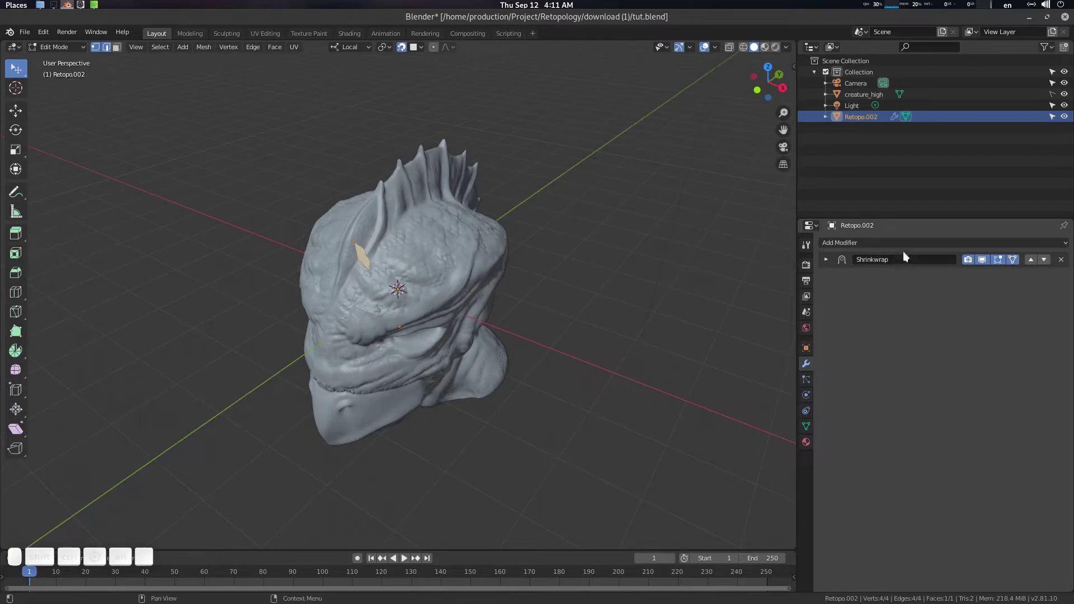
# Step: Add a Mirror modifier mirroring Retopo.002 along X
pyautogui.moveTo(890, 247); pyautogui.dragTo(843, 279)
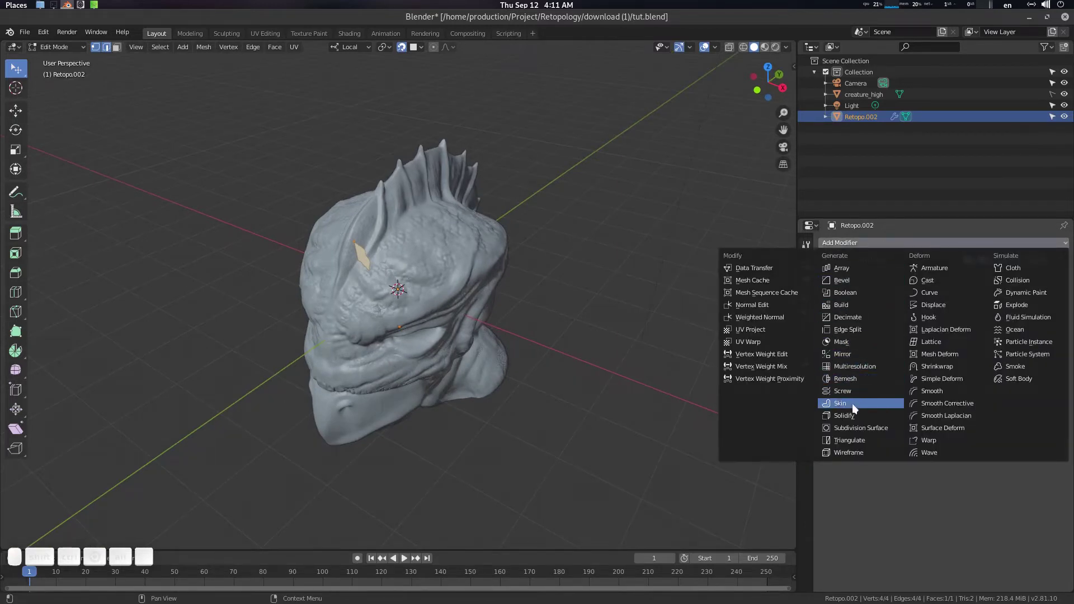
pyautogui.click(857, 356)
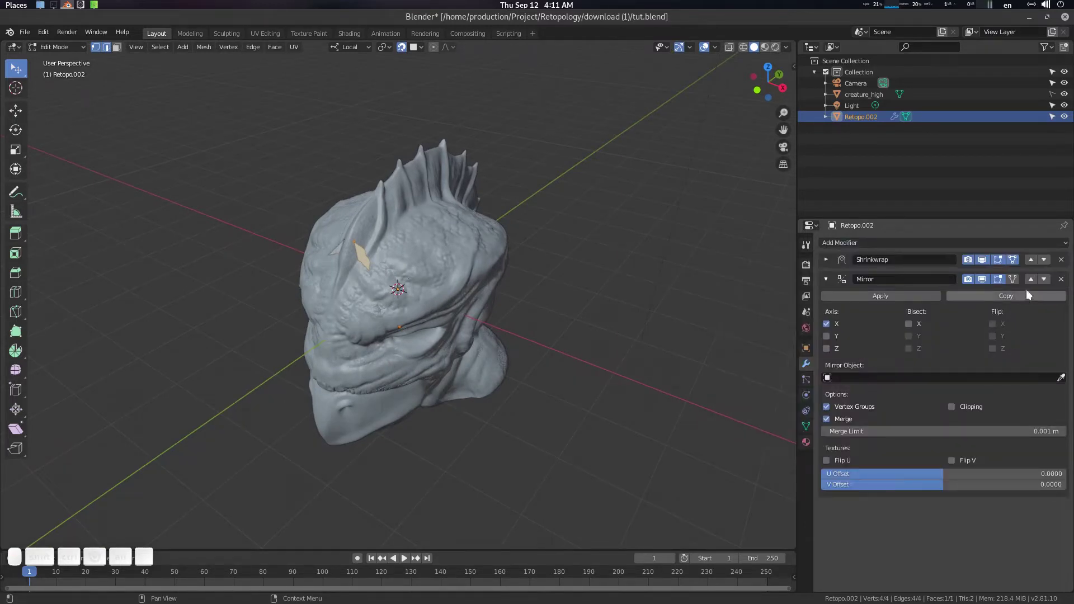
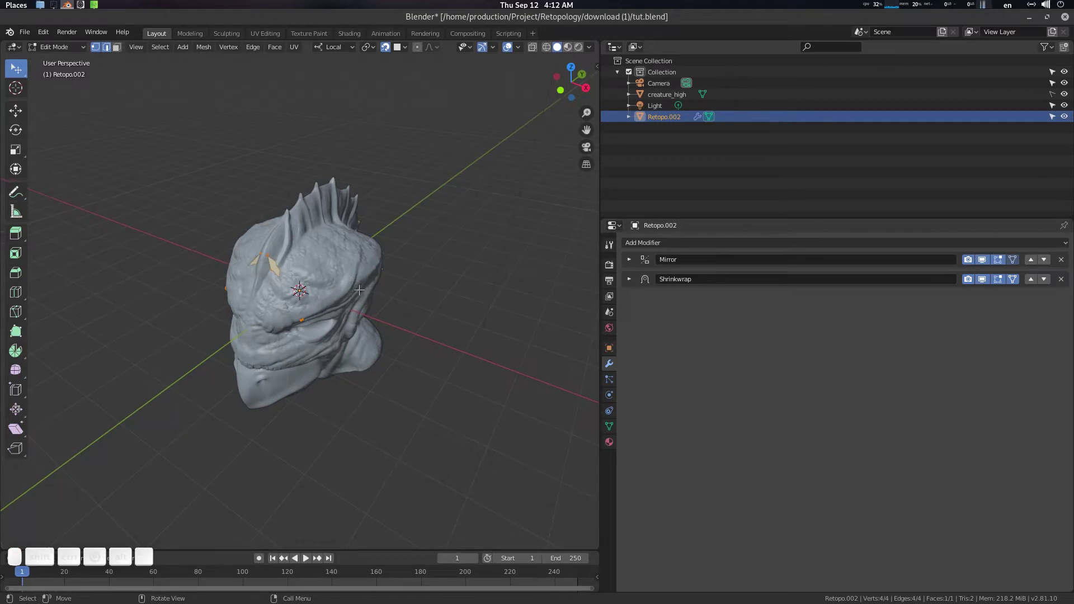
# Step: In Object Mode add a level-2 Subdivision Surface modifier with Ctrl+2, then return to Edit Mode
pyautogui.press('Tab')
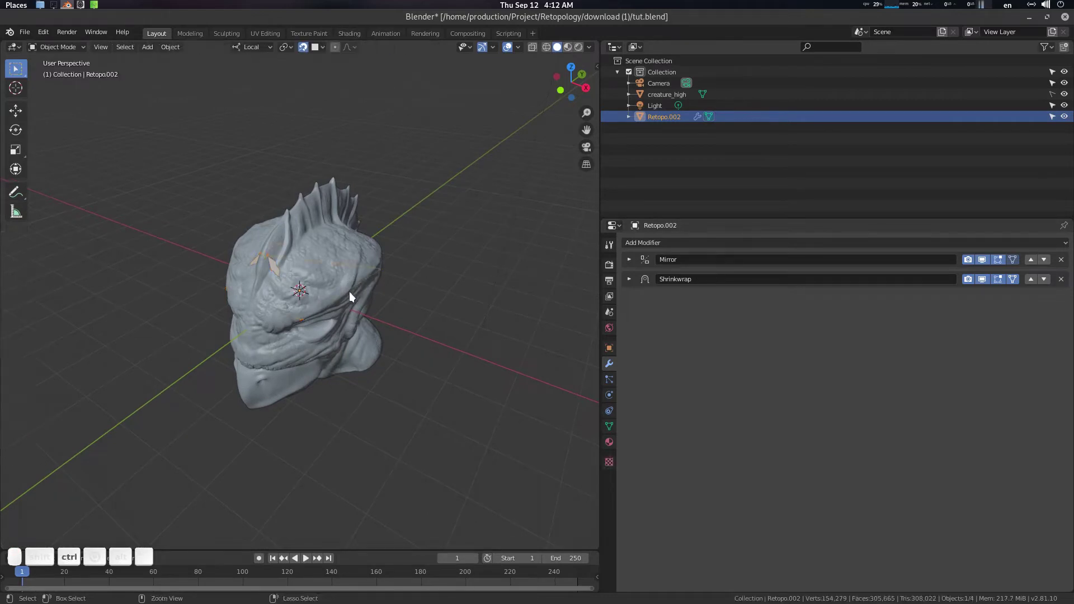
pyautogui.press('ctrl+2')
pyautogui.press('Tab')
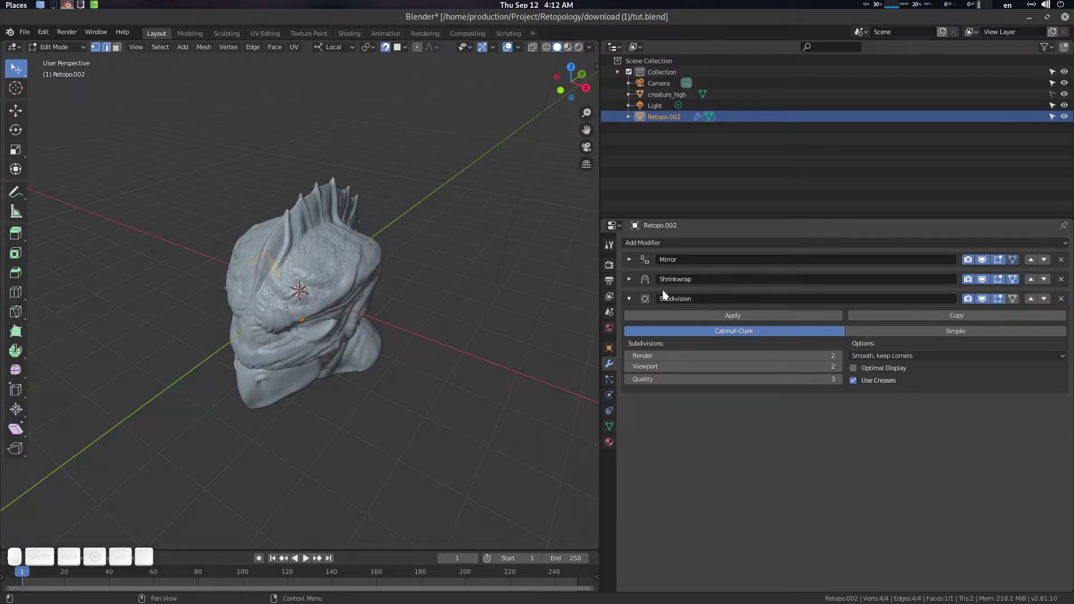
# Step: Collapse the Subdivision settings and orbit to view the smoothed mesh on the head
pyautogui.click(1001, 303)
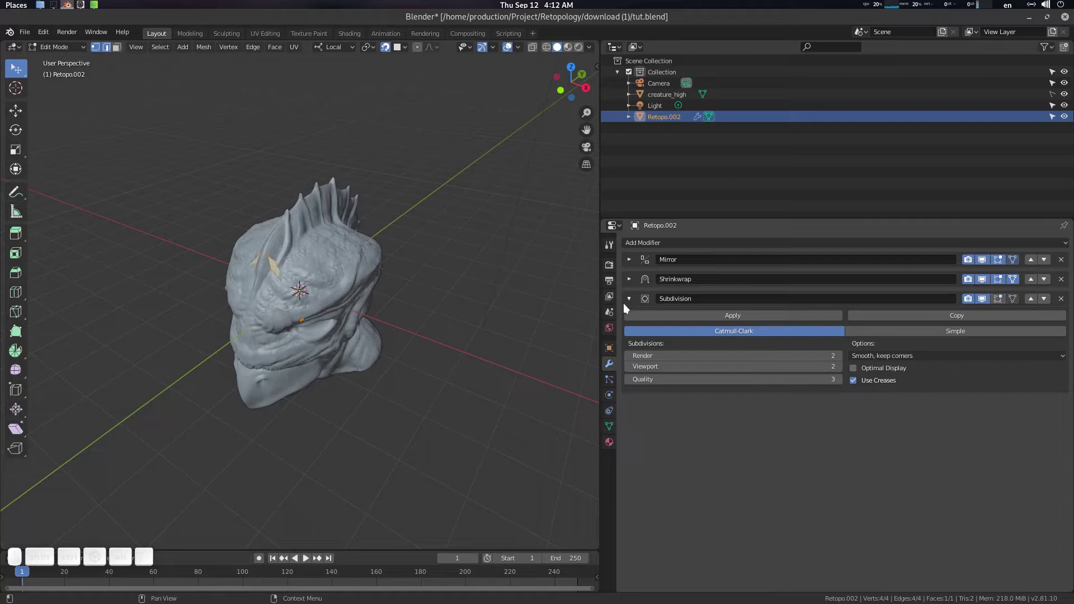
pyautogui.moveTo(635, 303); pyautogui.dragTo(698, 309)
pyautogui.moveTo(270, 276); pyautogui.dragTo(310, 276)
pyautogui.scroll(3)
pyautogui.moveTo(325, 291); pyautogui.dragTo(650, 324)
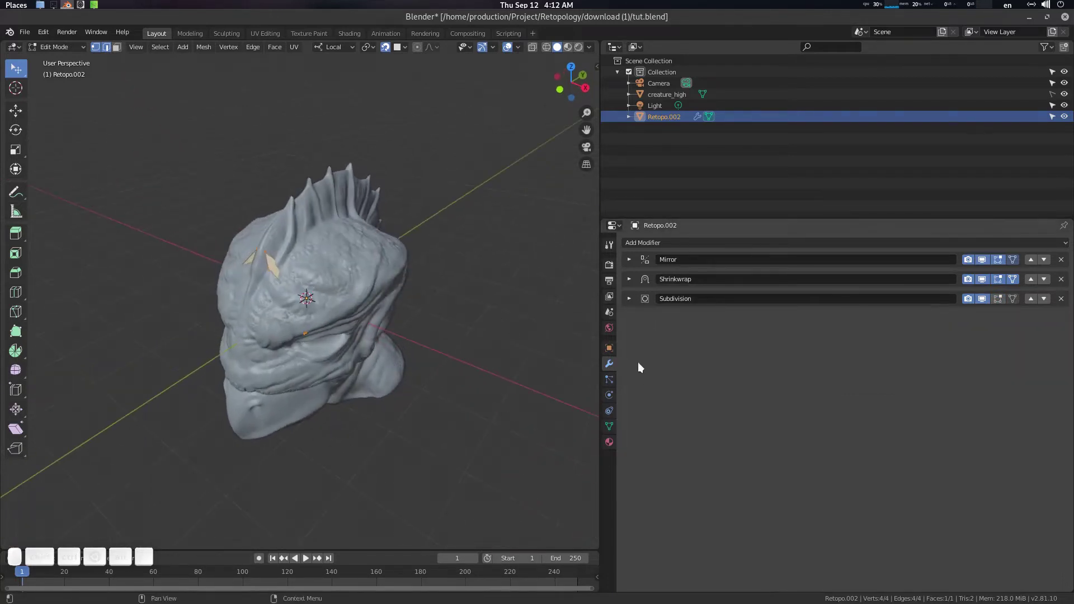
# Step: Enable Viewport Display > In Front, then delete every vertex so the mesh is empty
pyautogui.middleClick(616, 350)
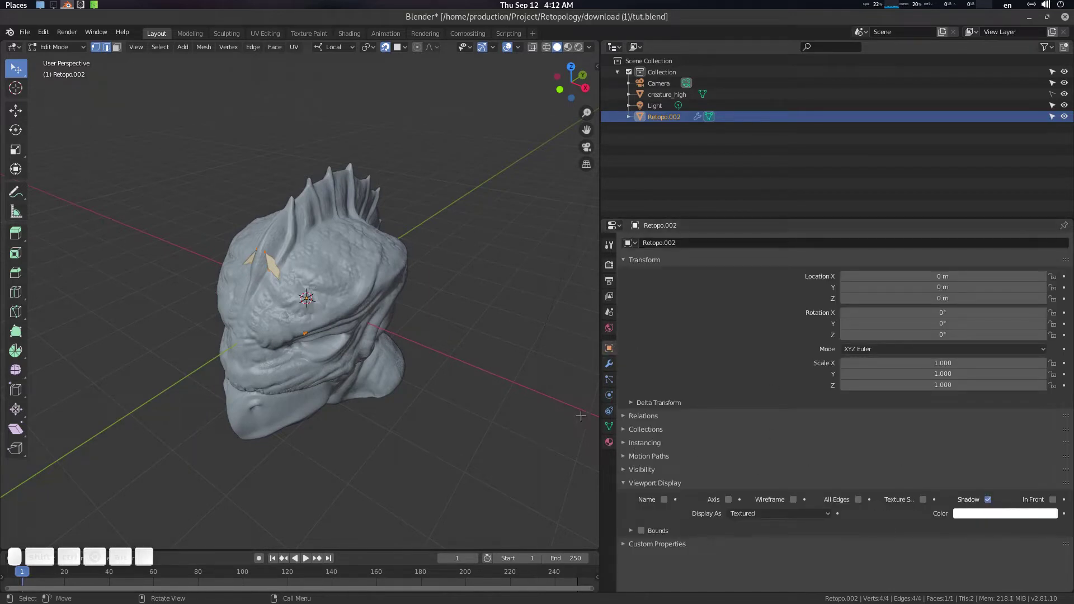
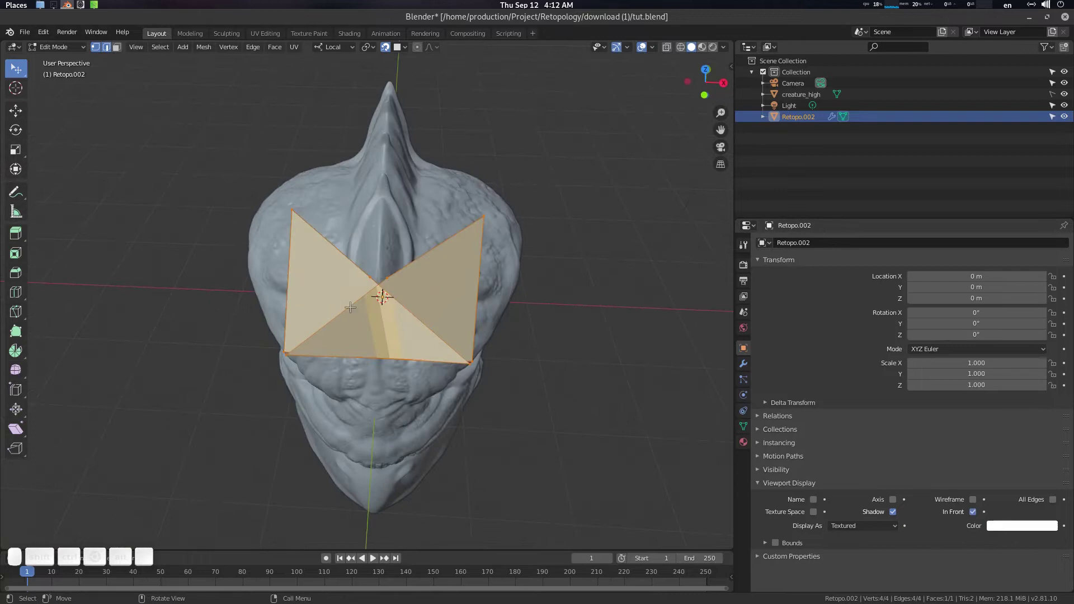
pyautogui.moveTo(507, 272); pyautogui.dragTo(406, 270)
pyautogui.moveTo(405, 270); pyautogui.dragTo(427, 268)
pyautogui.press('a')
pyautogui.press('Delete')
pyautogui.click(428, 278)
# Step: Orbit and zoom the view in on the creature's eye region
pyautogui.moveTo(422, 244); pyautogui.dragTo(399, 226)
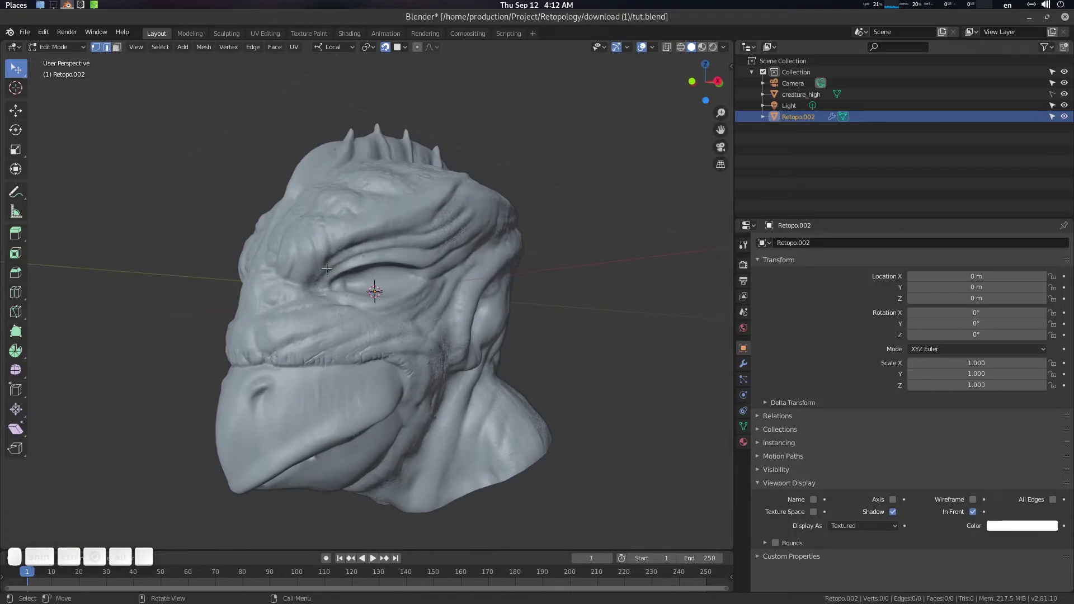
pyautogui.scroll(3)
pyautogui.moveTo(461, 295); pyautogui.dragTo(457, 275)
pyautogui.scroll(3)
pyautogui.middleClick(457, 277)
pyautogui.click(454, 265)
pyautogui.scroll(3)
pyautogui.doubleClick(457, 276)
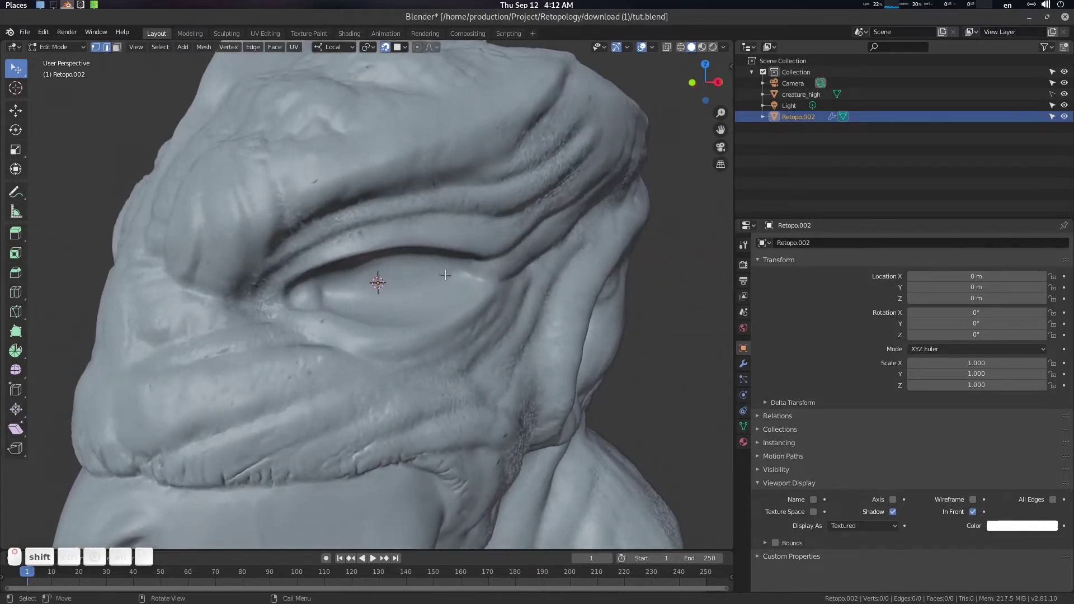
pyautogui.moveTo(321, 278); pyautogui.dragTo(320, 261)
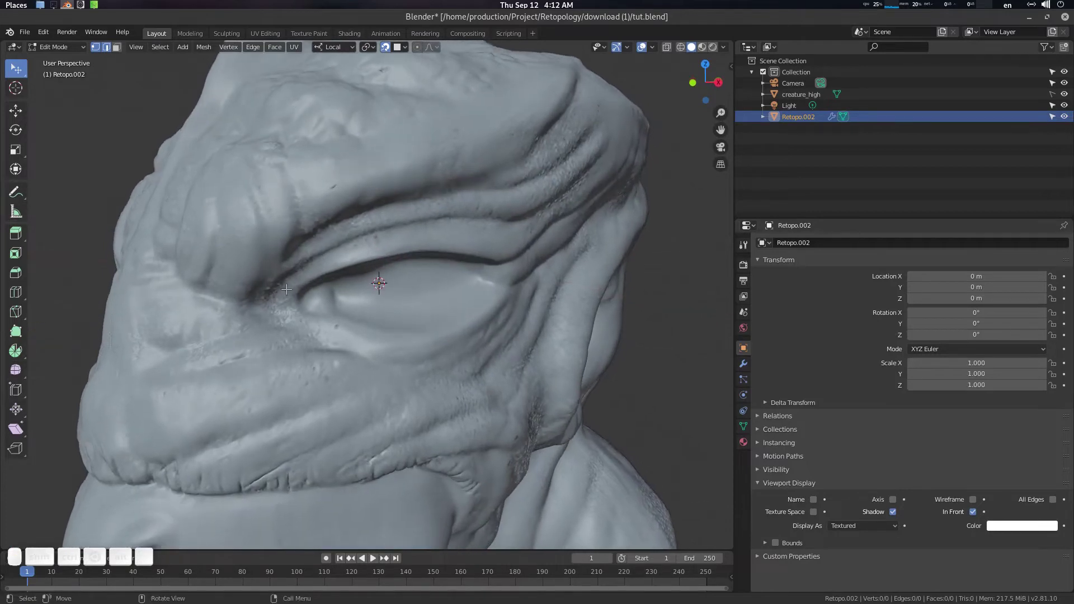
# Step: Test an annotation stroke along the upper eyelid and remove it again
pyautogui.press('d')
pyautogui.moveTo(291, 271); pyautogui.dragTo(509, 232)
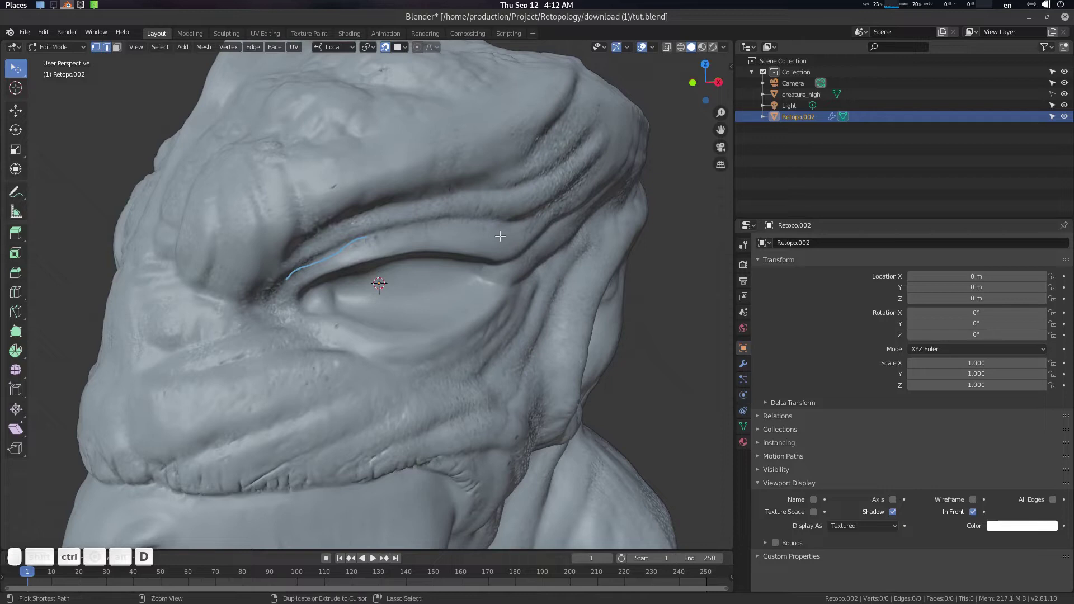
pyautogui.press('ctrl+z')
pyautogui.click(499, 234)
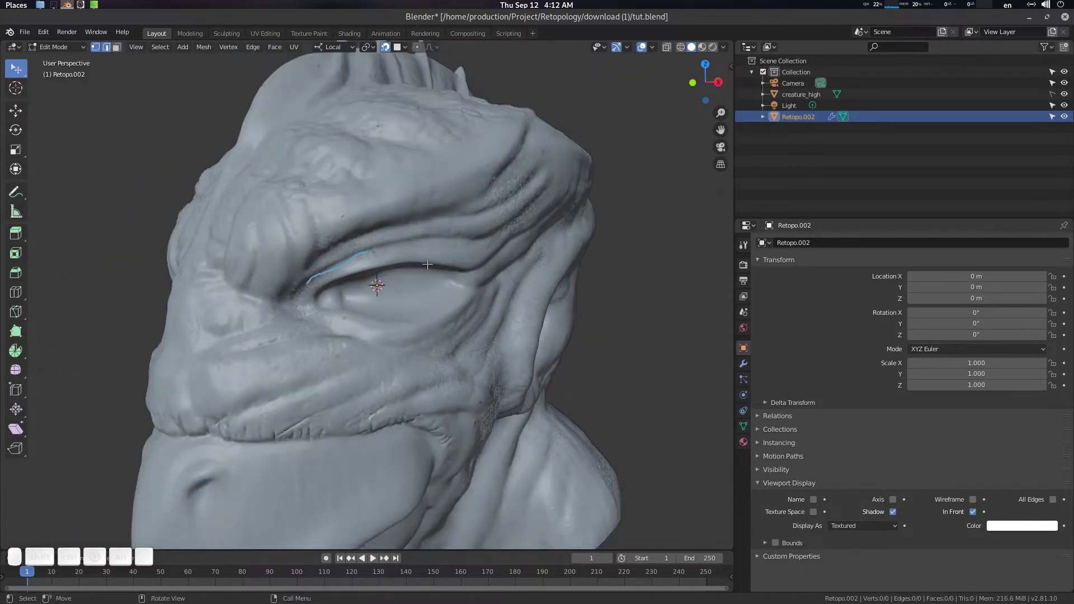
pyautogui.press('d')
pyautogui.click(382, 252)
# Step: Show the sidebar's Bsurfaces tools and clear the Mesh of BSurface target
pyautogui.moveTo(509, 233); pyautogui.dragTo(537, 252)
pyautogui.press('n')
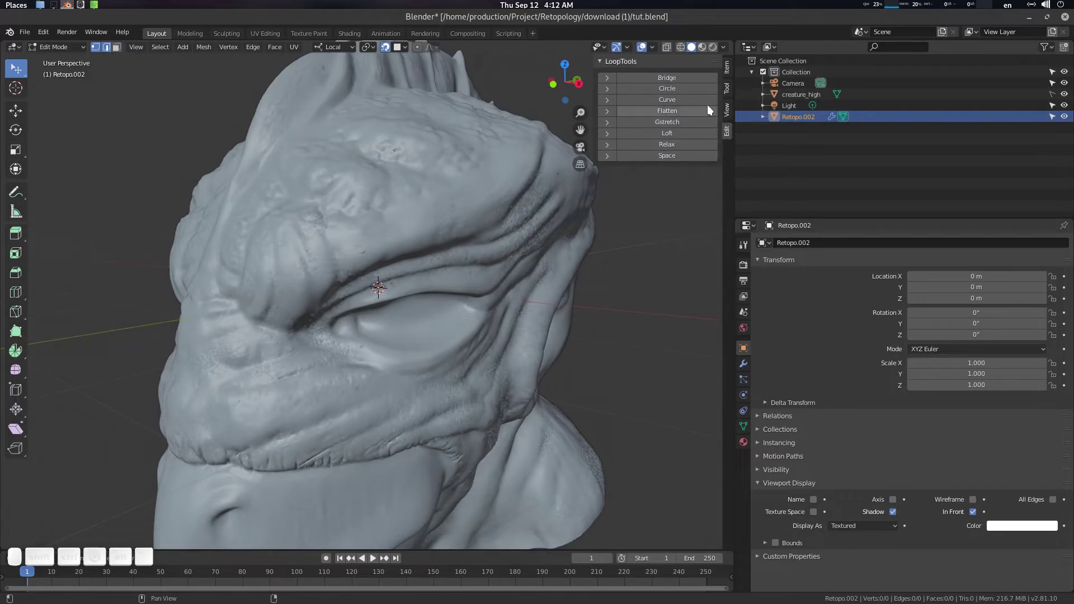
pyautogui.scroll(3)
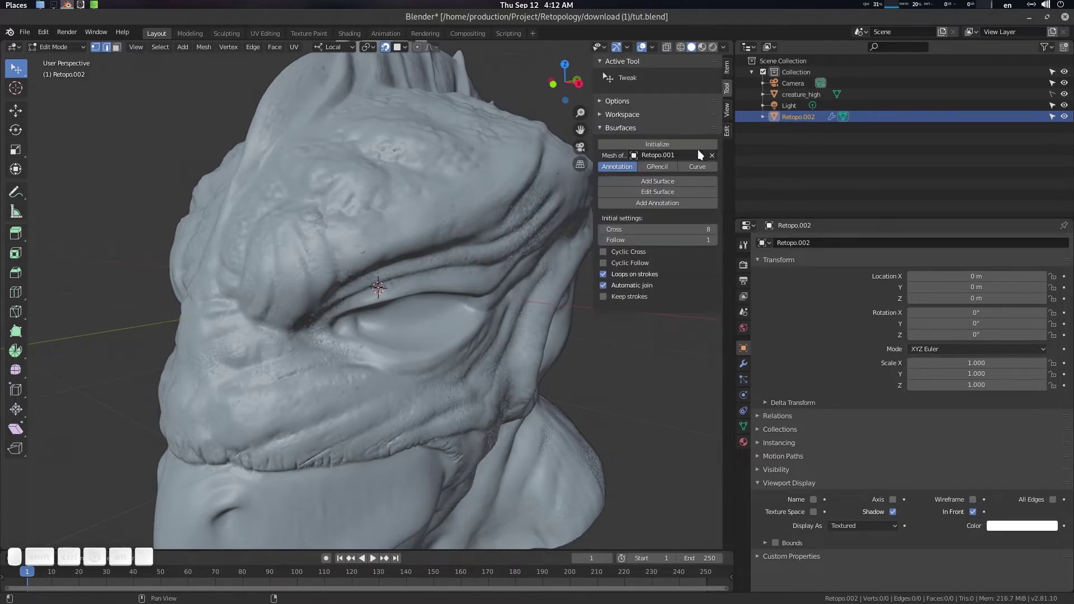
pyautogui.moveTo(717, 158); pyautogui.dragTo(721, 111)
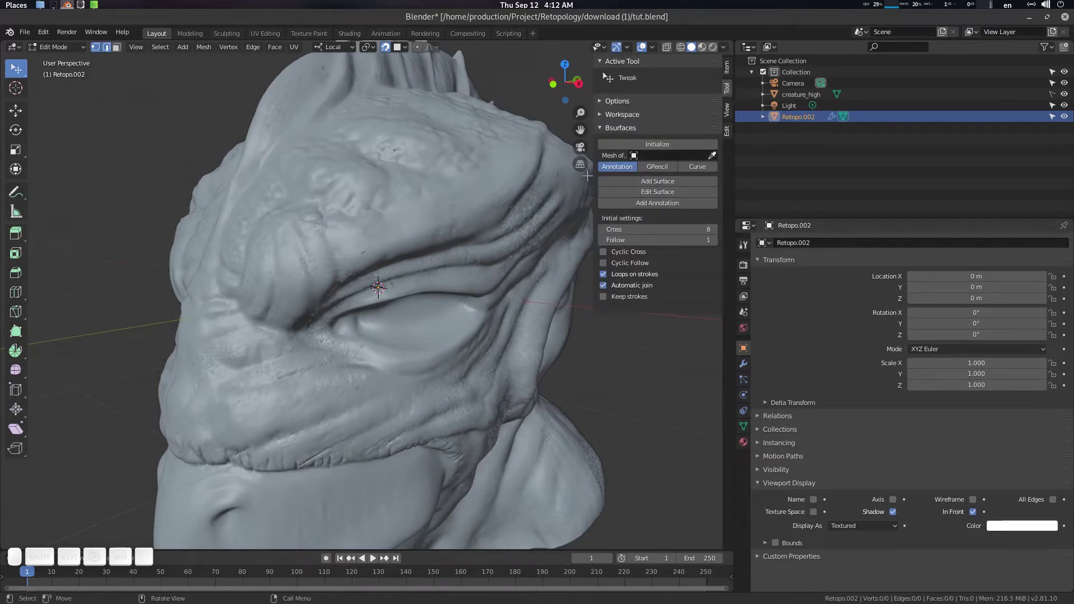
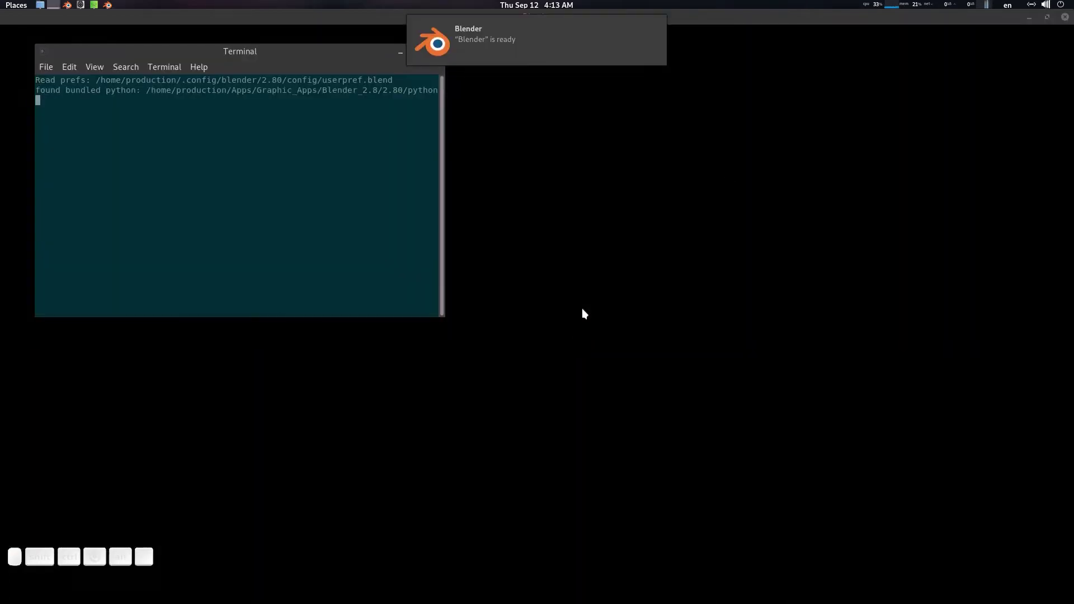
# Step: Bring up a second Blender window with its sidebar BSurfaces panel alongside the tutorial file
pyautogui.moveTo(821, 209); pyautogui.dragTo(800, 192)
pyautogui.click(787, 196)
pyautogui.press('n')
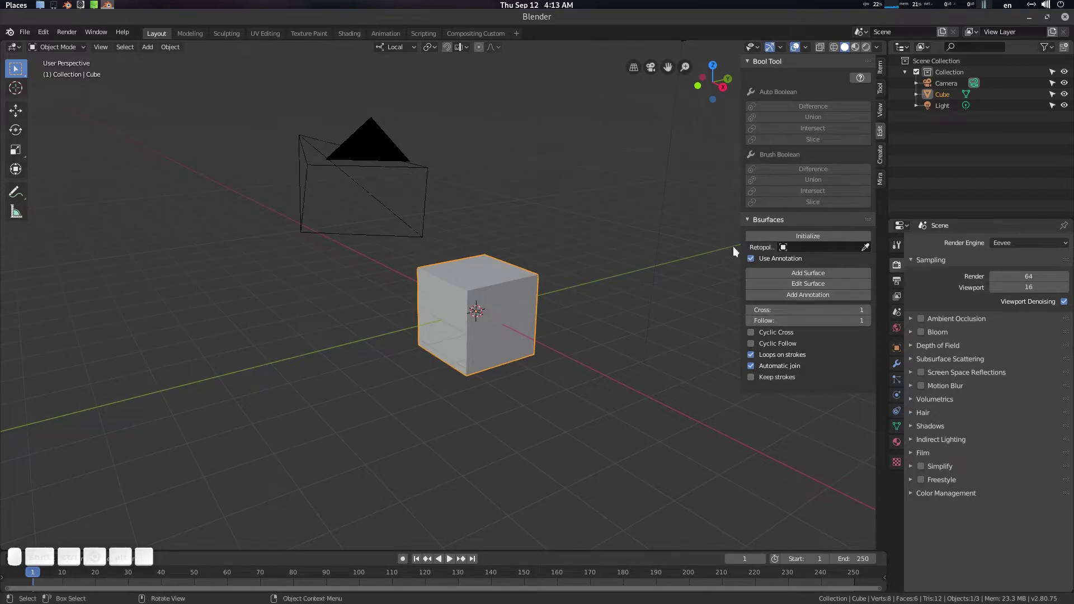
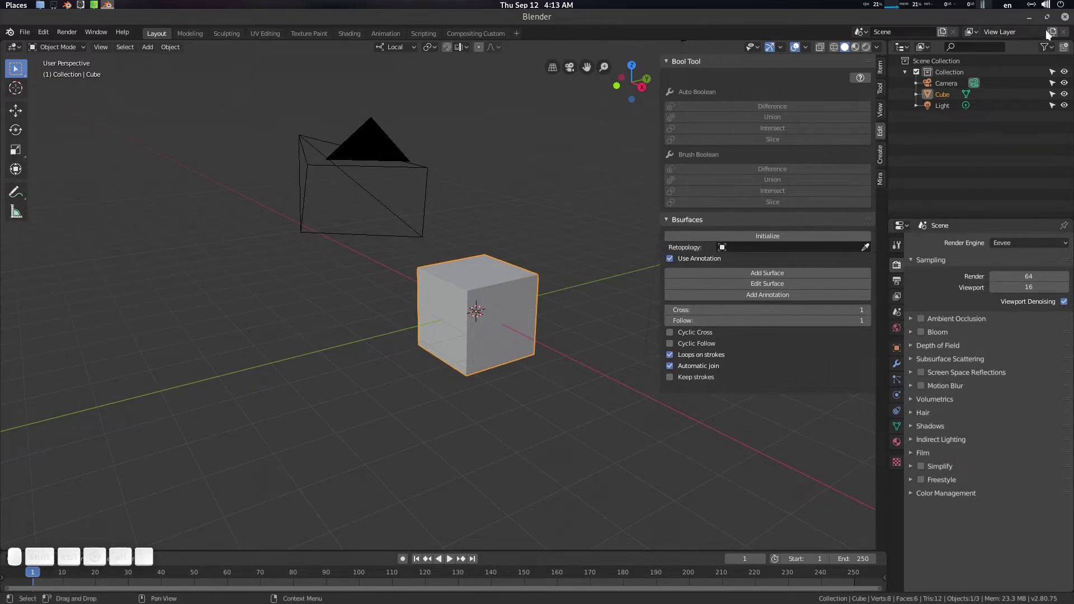
pyautogui.click(1037, 22)
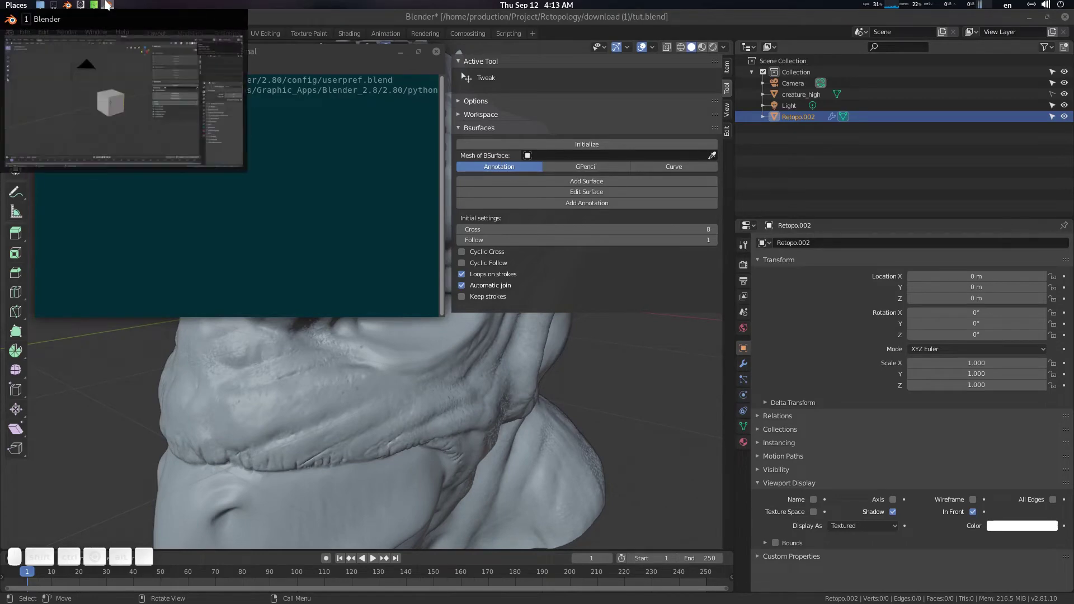
# Step: Edit Retopo.002 and set it as the Mesh of BSurface target
pyautogui.click(109, 4)
pyautogui.click(110, 4)
pyautogui.click(1063, 18)
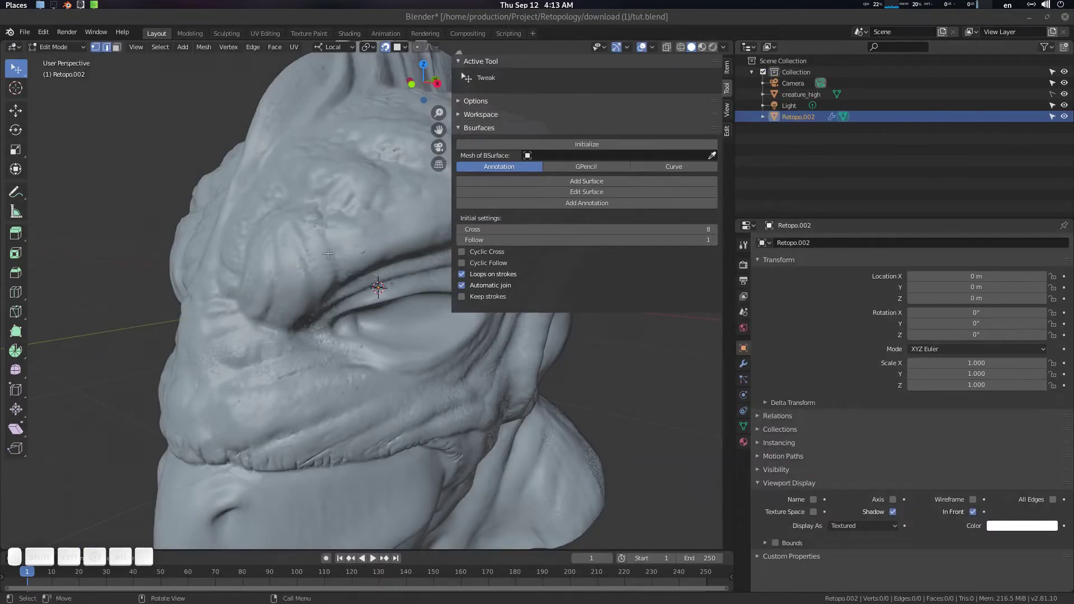
pyautogui.scroll(-3)
pyautogui.click(333, 271)
pyautogui.click(717, 157)
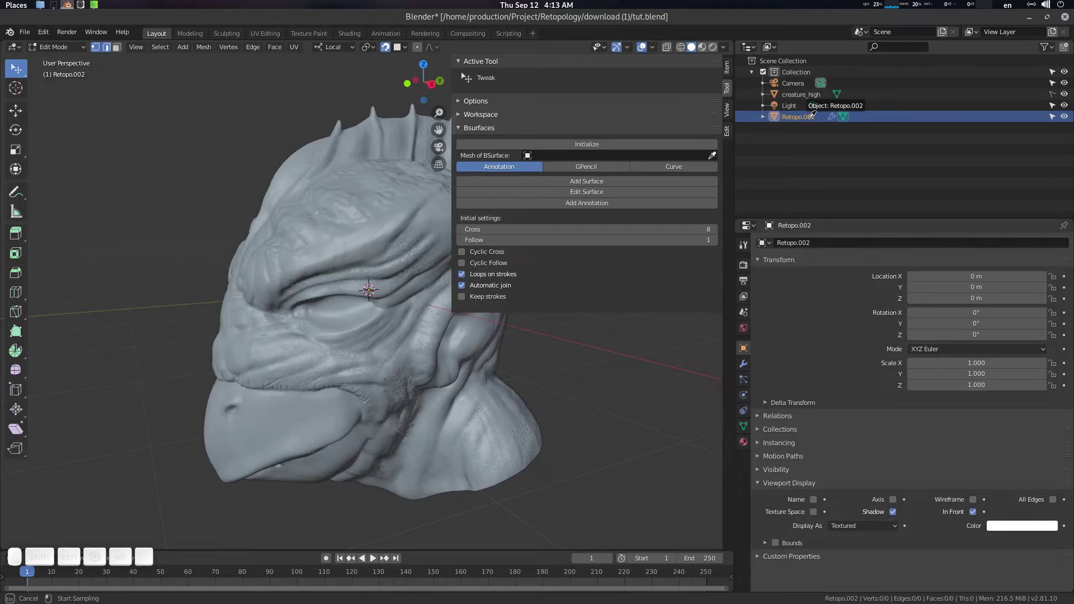
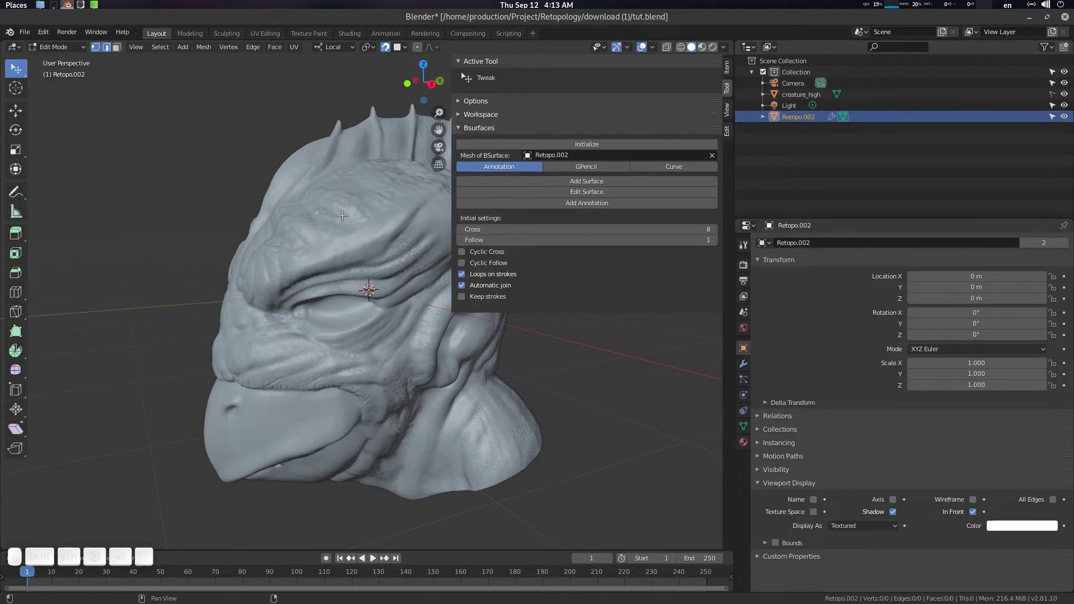
# Step: Orbit the creature head to bring the eye into view
pyautogui.moveTo(300, 305); pyautogui.dragTo(322, 315)
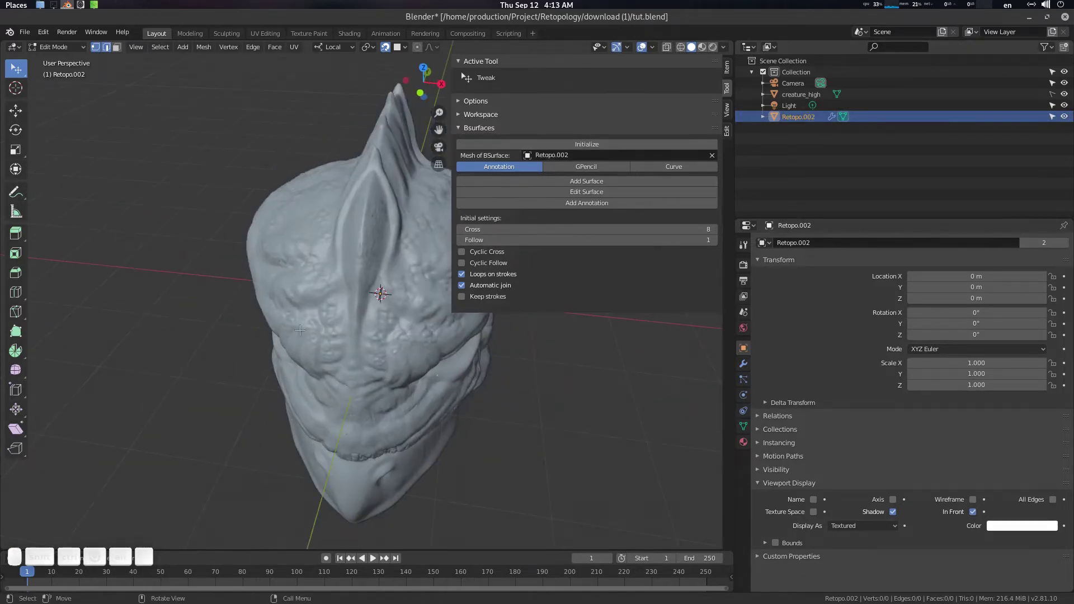
pyautogui.moveTo(355, 325); pyautogui.dragTo(333, 300)
pyautogui.press('shift+Tab')
pyautogui.press('Tab')
pyautogui.click(332, 313)
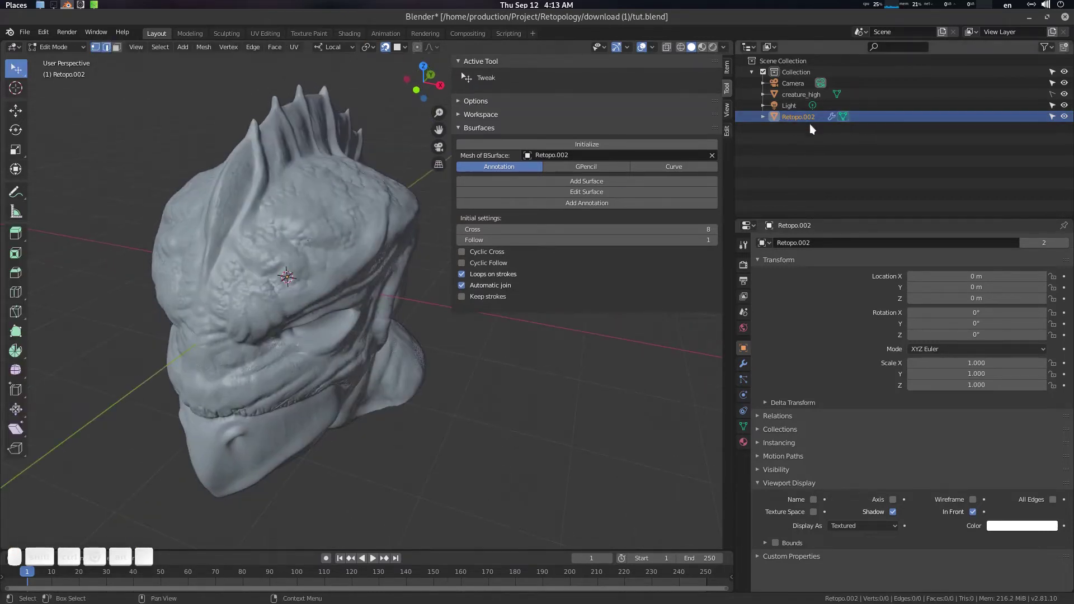
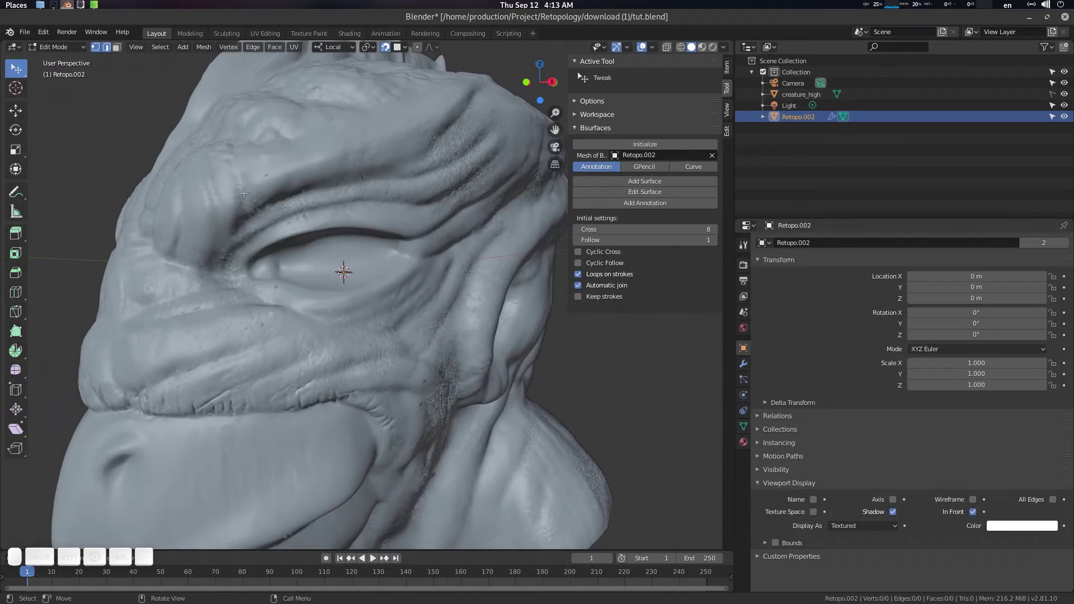
# Step: Draw two annotation strokes encircling the creature's eye
pyautogui.press('d')
pyautogui.moveTo(247, 261); pyautogui.dragTo(247, 242)
pyautogui.moveTo(243, 234); pyautogui.dragTo(301, 253)
pyautogui.click(295, 263)
pyautogui.click(281, 281)
pyautogui.click(278, 306)
pyautogui.middleClick(280, 278)
# Step: Bring up the Add Surface options, dismiss them and orbit around the eye
pyautogui.rightClick(652, 185)
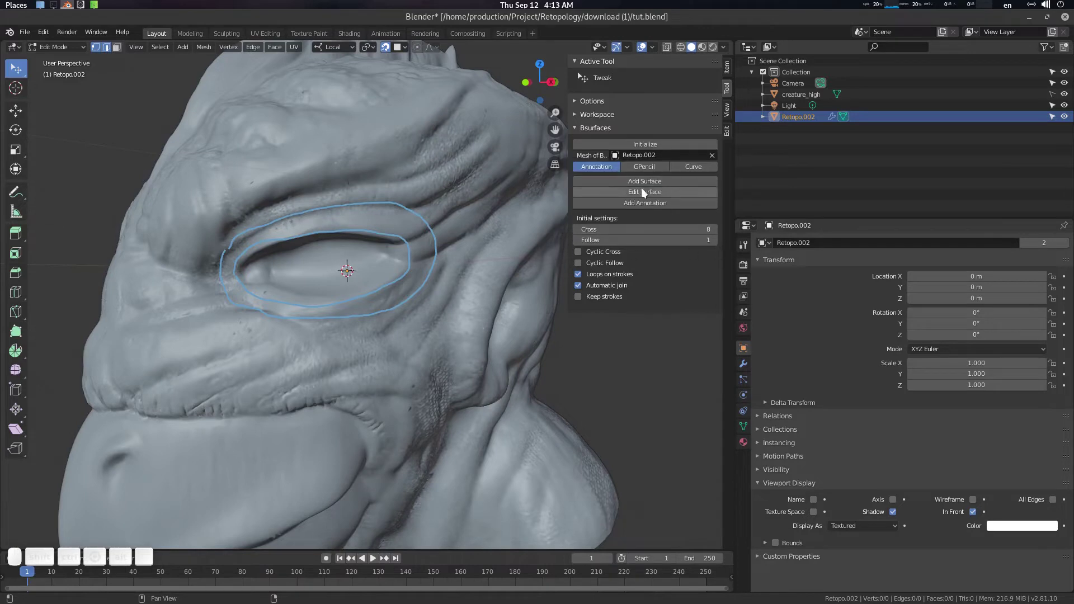
pyautogui.moveTo(656, 188); pyautogui.dragTo(607, 190)
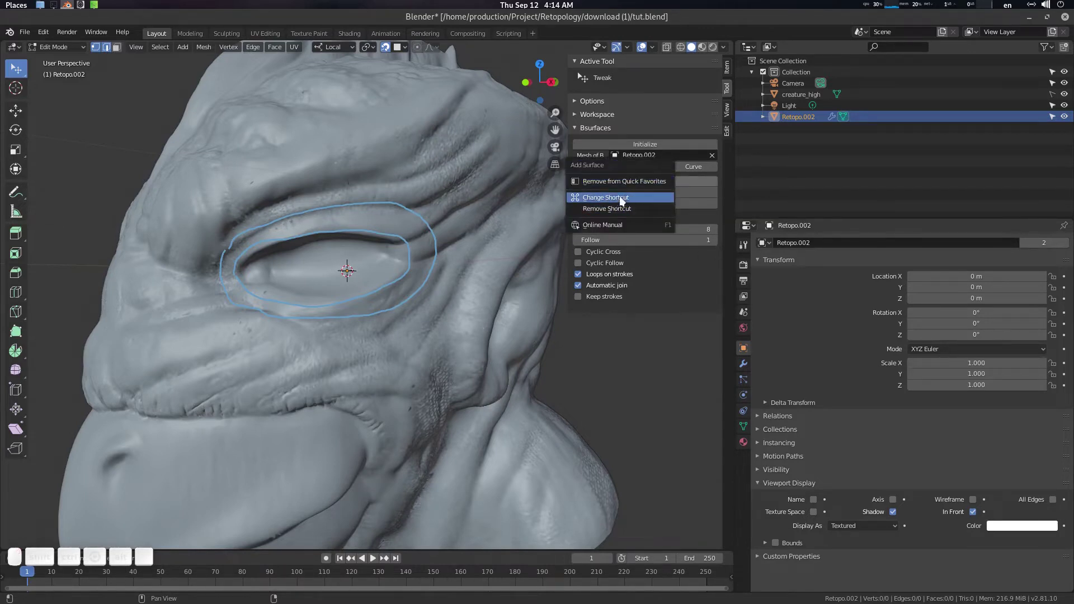
pyautogui.moveTo(304, 285); pyautogui.dragTo(614, 209)
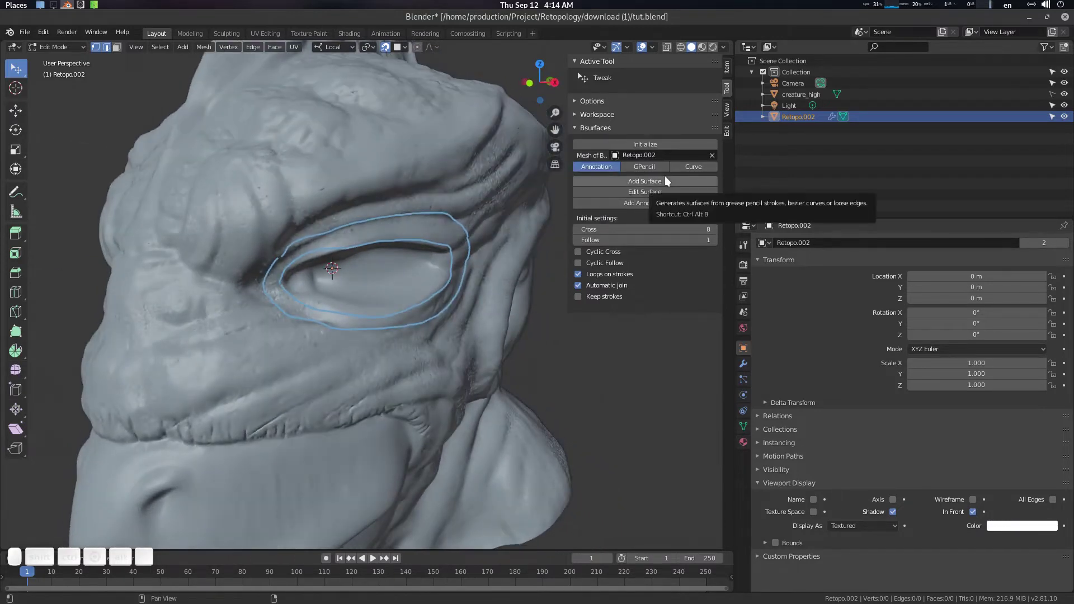
pyautogui.moveTo(419, 275); pyautogui.dragTo(345, 295)
# Step: Generate a quad loop surface around the eye from the strokes with Ctrl+Alt+B
pyautogui.press('ctrl+alt+b')
pyautogui.moveTo(345, 270); pyautogui.dragTo(393, 278)
pyautogui.scroll(-3)
pyautogui.moveTo(379, 277); pyautogui.dragTo(360, 268)
pyautogui.scroll(-3)
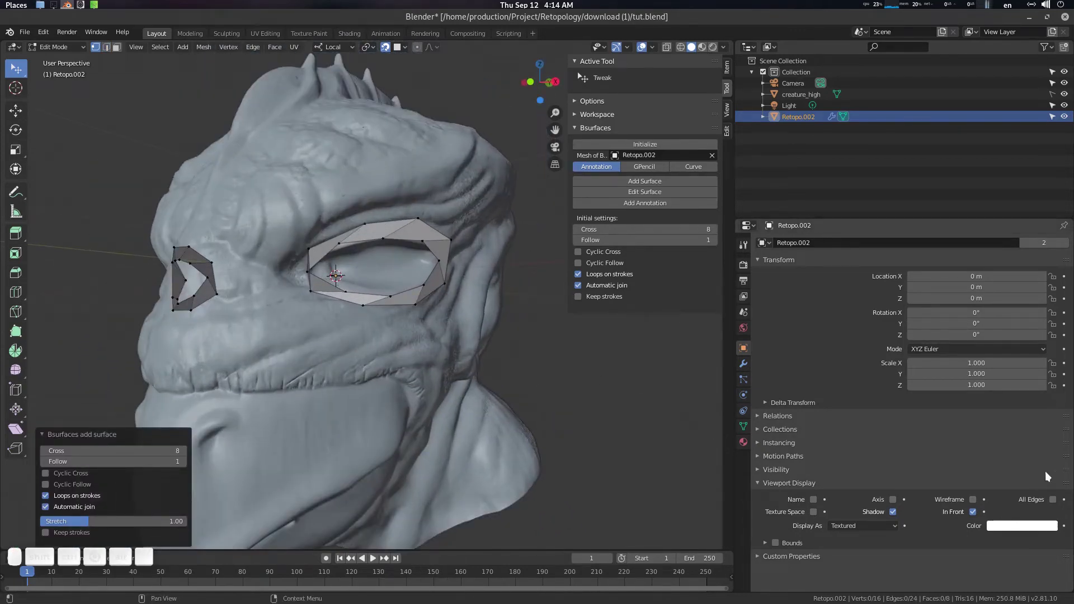
# Step: Set Retopo.002's Viewport Display colour to bright green
pyautogui.moveTo(1006, 536); pyautogui.dragTo(1010, 455)
pyautogui.click(988, 417)
pyautogui.click(986, 414)
pyautogui.middleClick(403, 295)
pyautogui.moveTo(400, 297); pyautogui.dragTo(389, 304)
pyautogui.moveTo(391, 321); pyautogui.dragTo(426, 288)
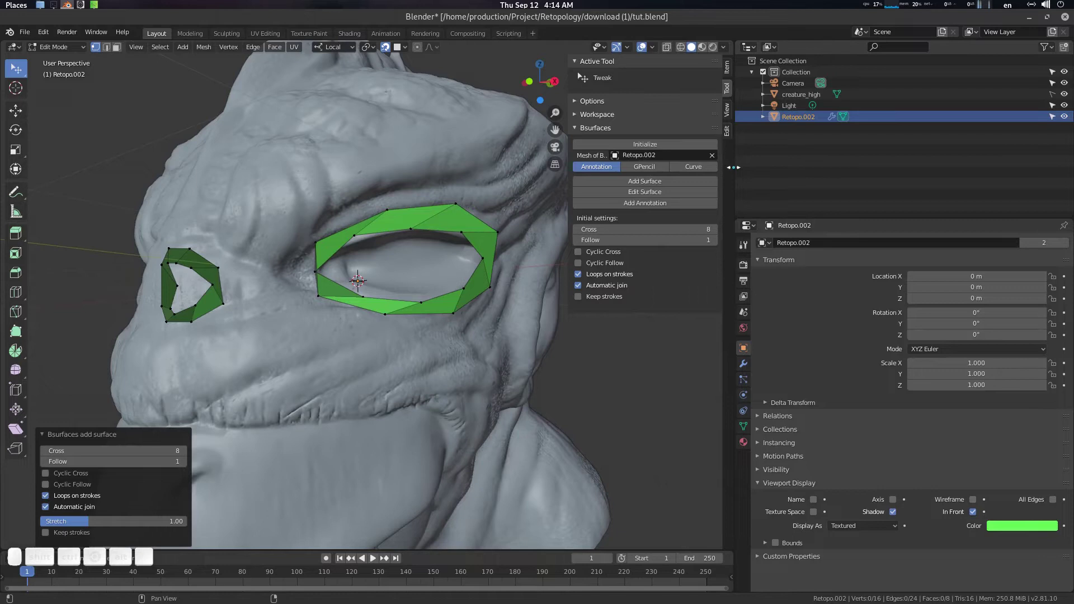
# Step: Adjust Viewport Overlays mesh display so the eye cage shows as see-through wire edges
pyautogui.click(387, 273)
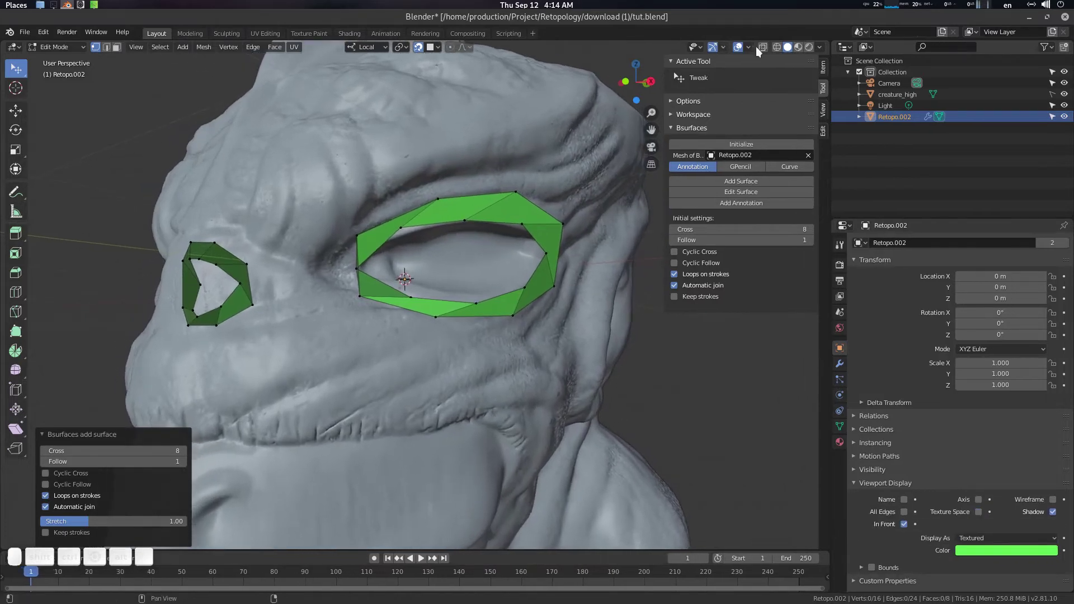
pyautogui.click(753, 52)
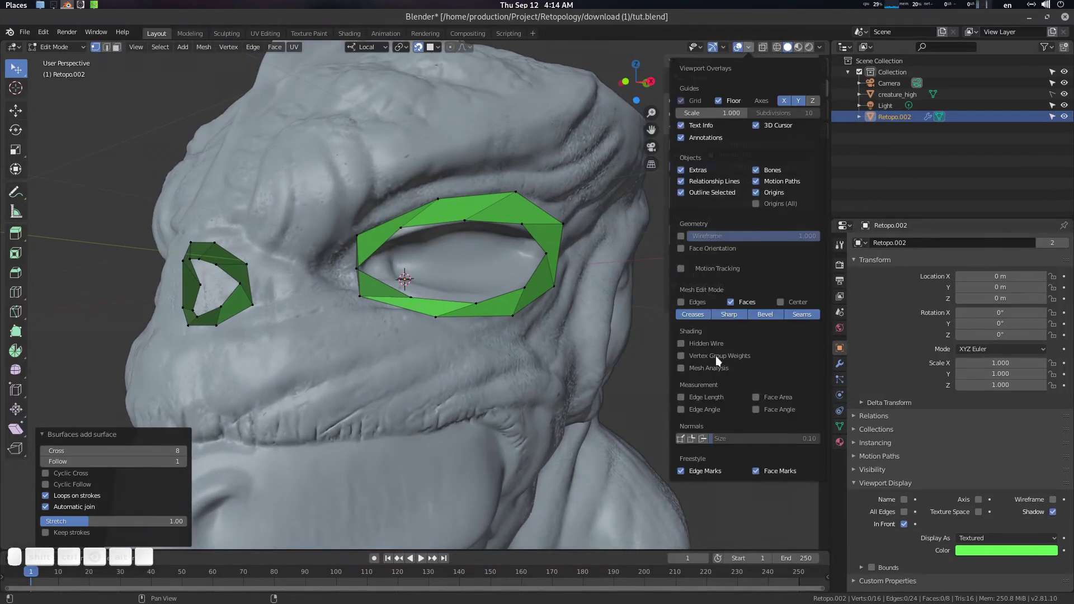
pyautogui.click(715, 347)
pyautogui.scroll(-3)
pyautogui.moveTo(461, 252); pyautogui.dragTo(480, 266)
pyautogui.scroll(3)
pyautogui.moveTo(467, 267); pyautogui.dragTo(448, 242)
pyautogui.press('Tab')
pyautogui.press('Tab')
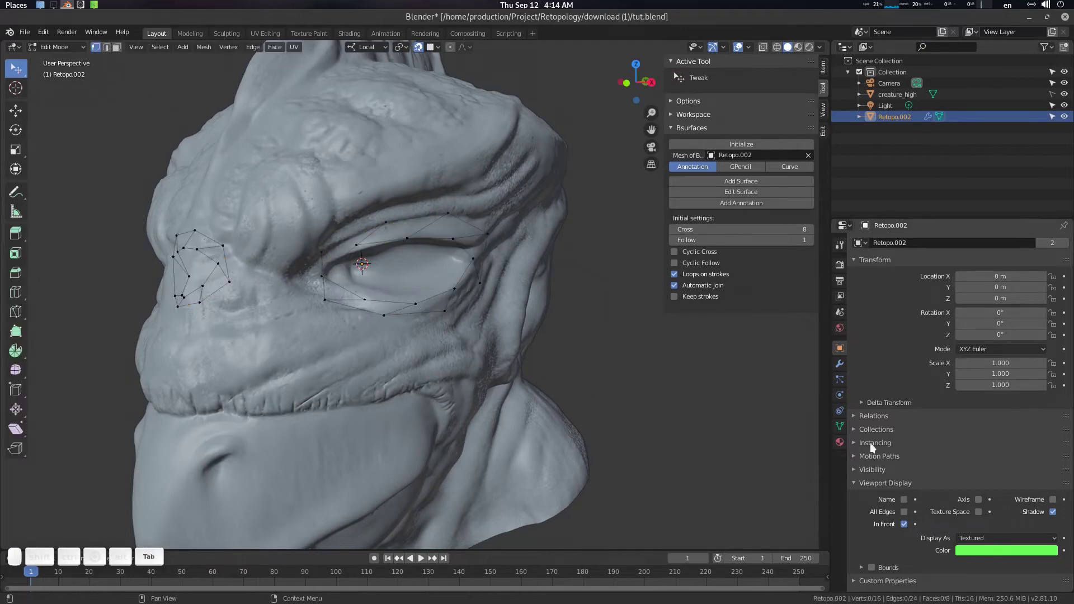
# Step: Toggle edit-mode display of the Mirror, Shrinkwrap and Subdivision modifiers on Retopo.002
pyautogui.click(842, 372)
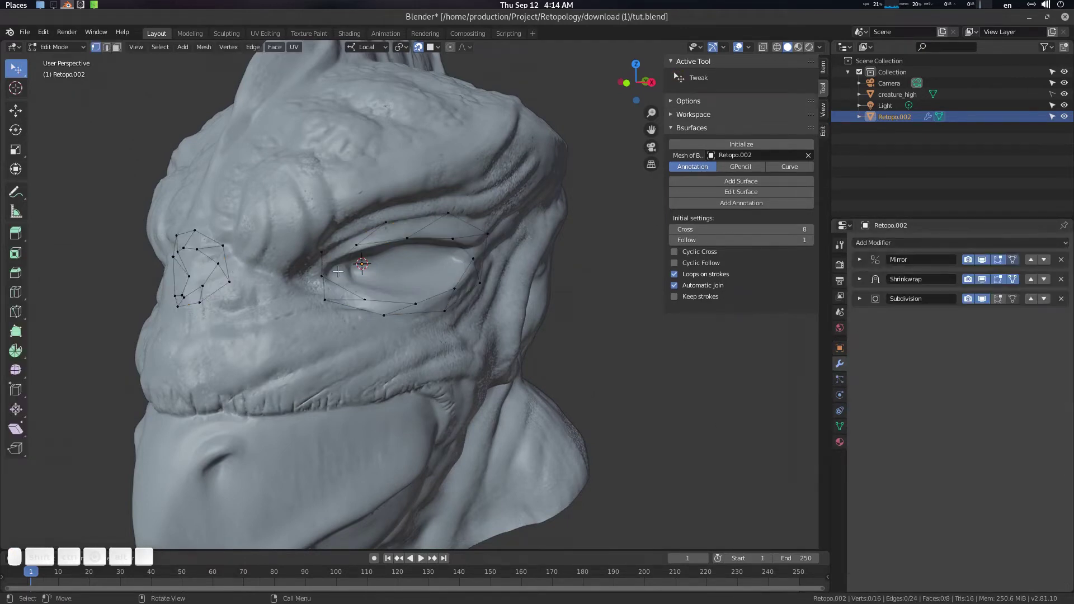
pyautogui.click(296, 276)
pyautogui.middleClick(296, 275)
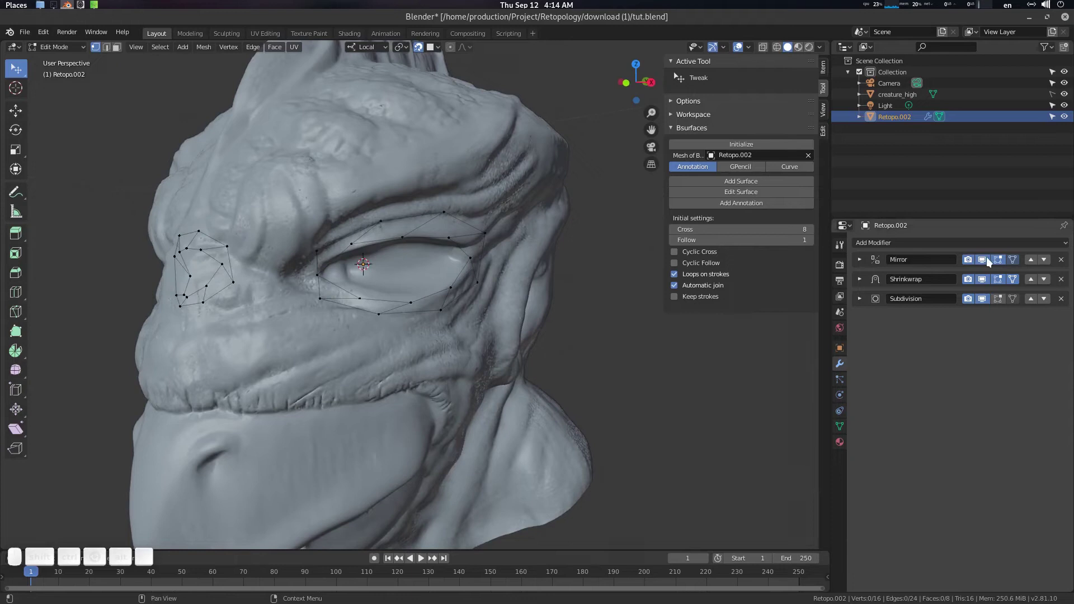
pyautogui.middleClick(992, 262)
pyautogui.middleClick(991, 261)
pyautogui.middleClick(992, 262)
pyautogui.middleClick(992, 261)
pyautogui.middleClick(991, 261)
pyautogui.click(991, 262)
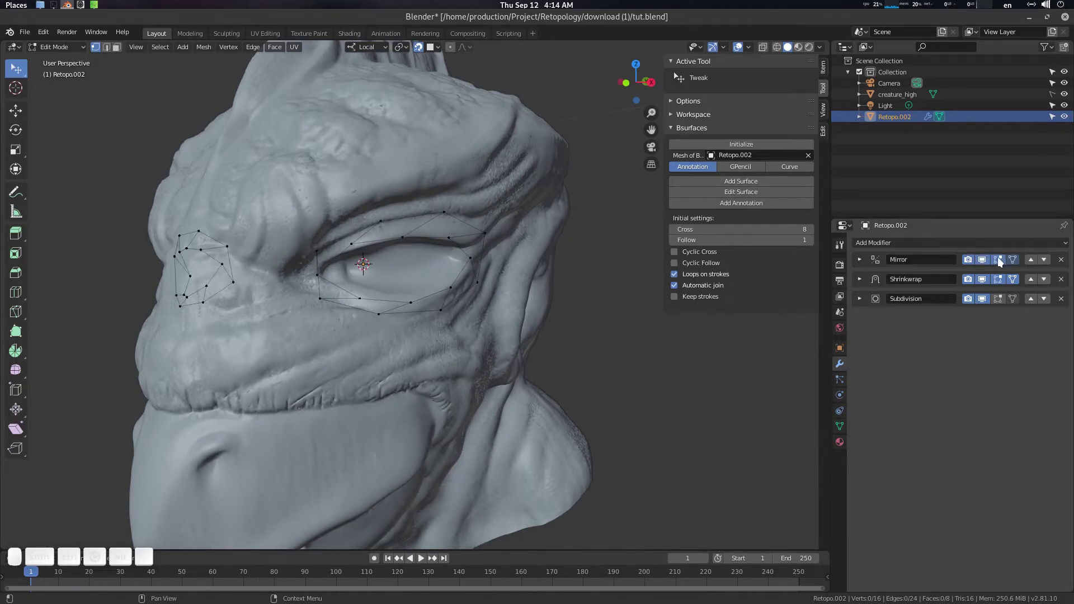
pyautogui.click(1003, 261)
pyautogui.click(1003, 262)
pyautogui.doubleClick(1002, 261)
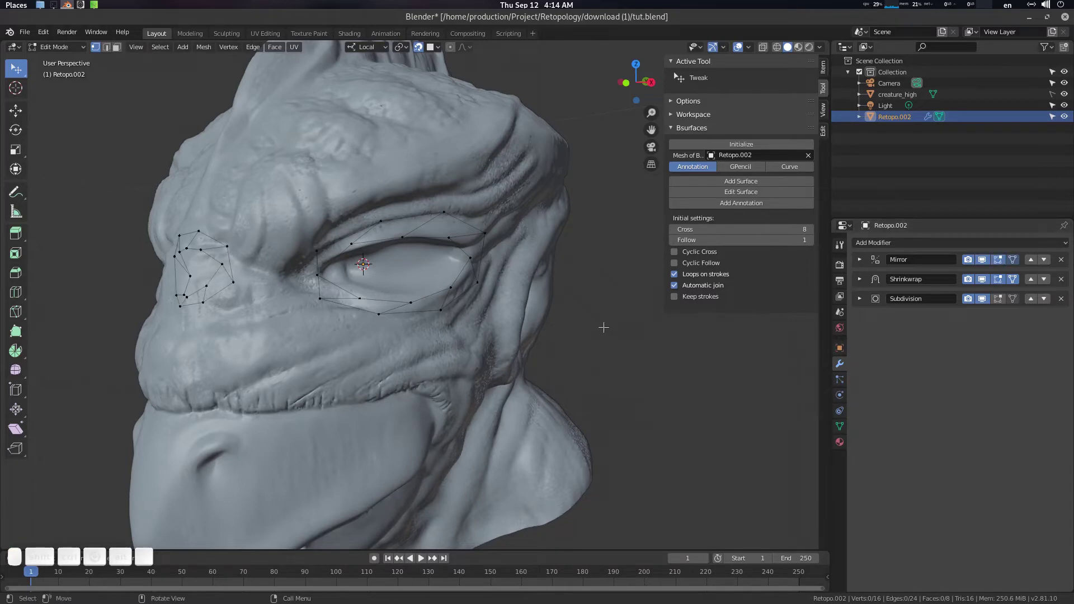
pyautogui.moveTo(580, 318); pyautogui.dragTo(469, 271)
# Step: Return to editing the mesh with LoopTools shown and the eye loops framed
pyautogui.press('Tab')
pyautogui.click(423, 335)
pyautogui.middleClick(419, 339)
pyautogui.moveTo(427, 311); pyautogui.dragTo(434, 281)
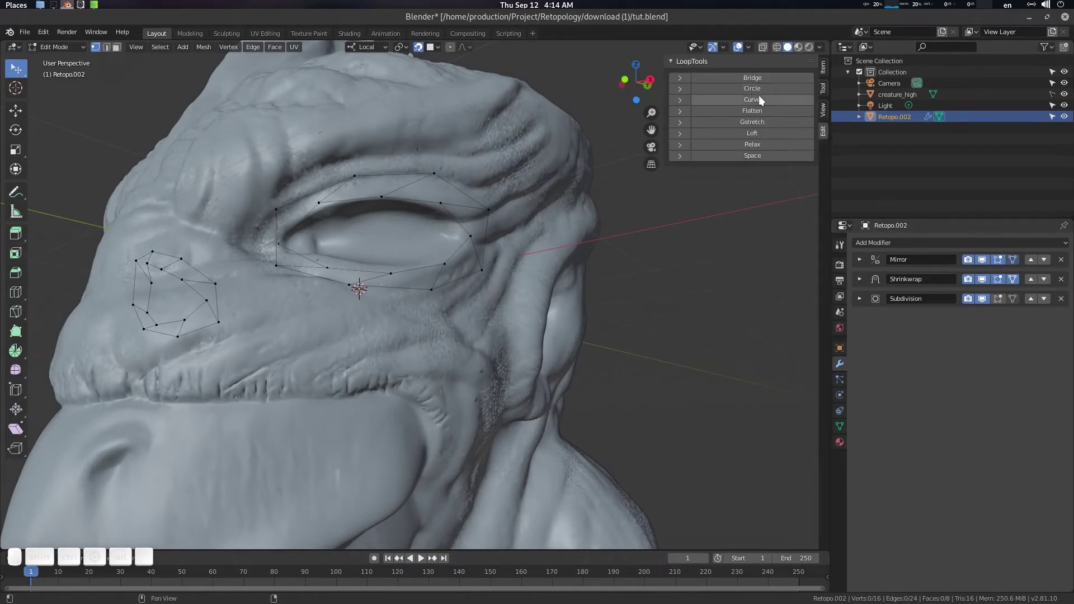
pyautogui.moveTo(571, 250); pyautogui.dragTo(543, 276)
pyautogui.scroll(3)
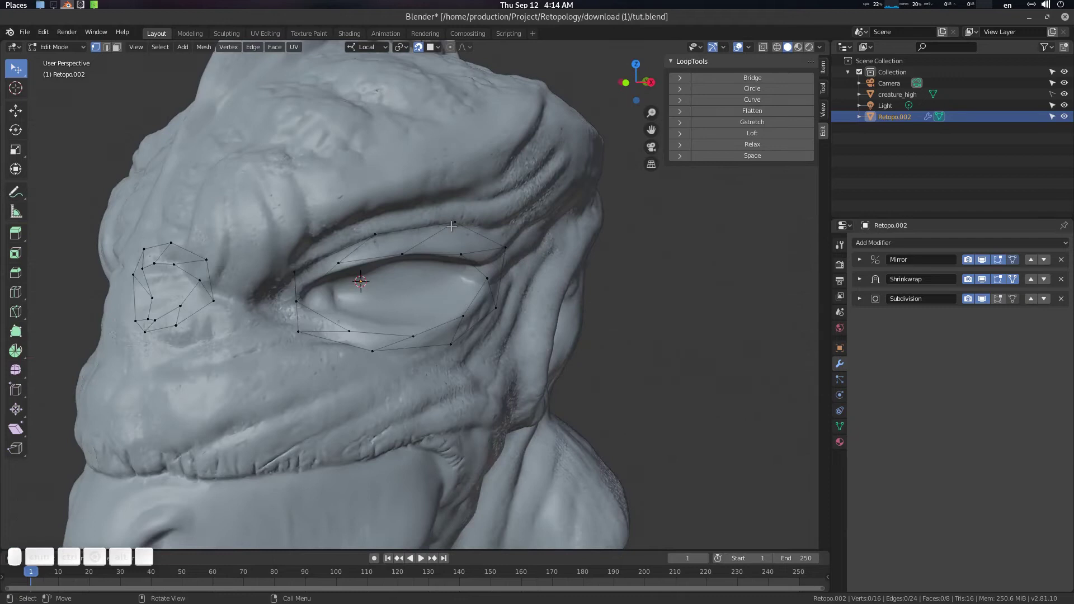
pyautogui.scroll(3)
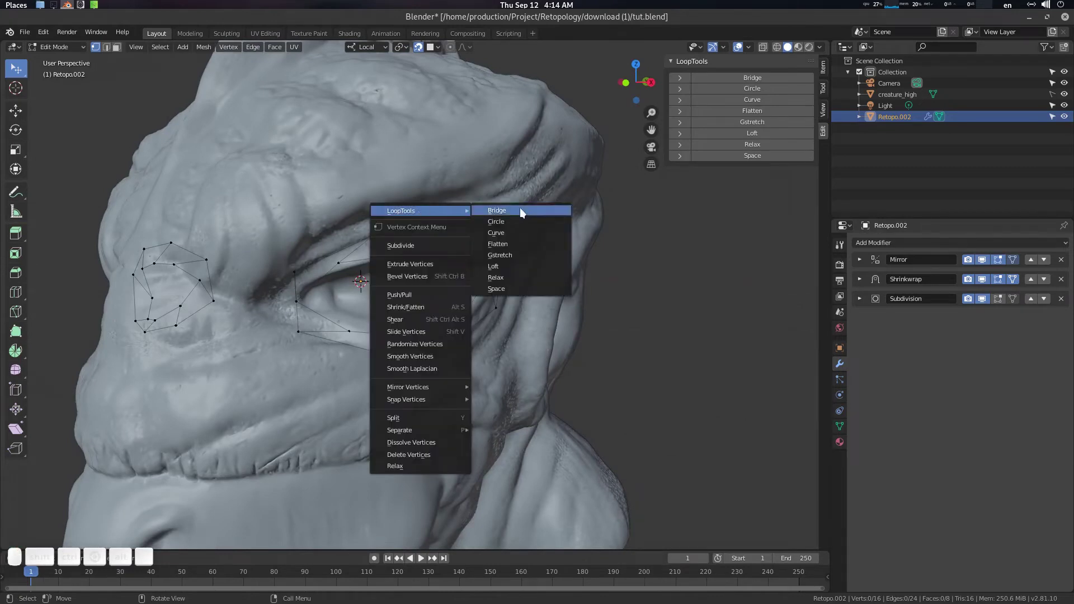
# Step: Select the outer eye loops and smooth them with LoopTools Relax
pyautogui.press('Escape')
pyautogui.click(417, 315)
pyautogui.scroll(3)
pyautogui.moveTo(415, 315); pyautogui.dragTo(486, 214)
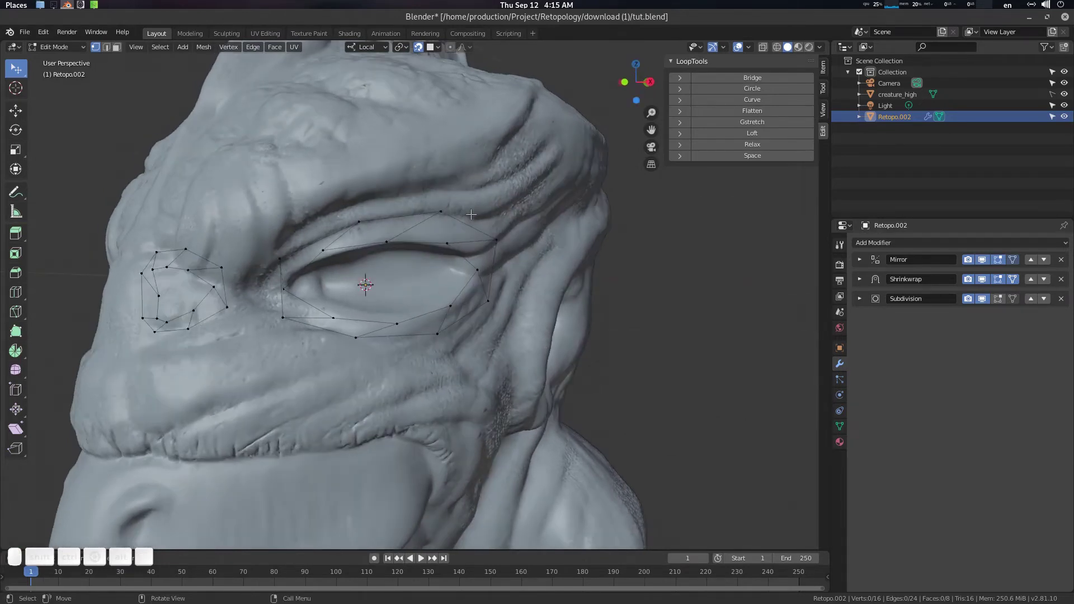
pyautogui.click(460, 216)
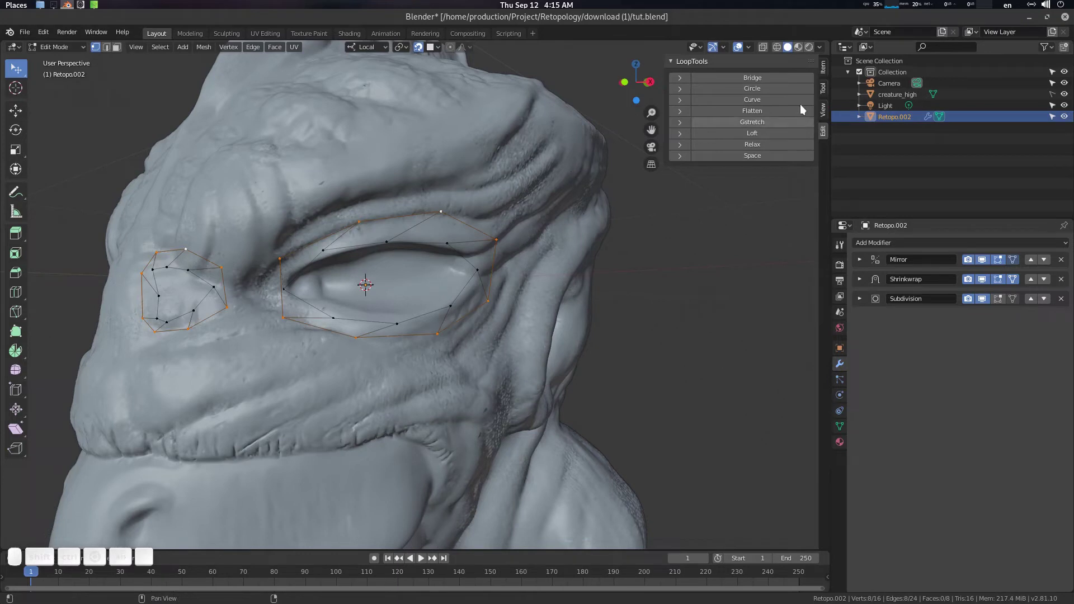
pyautogui.click(761, 159)
pyautogui.click(775, 150)
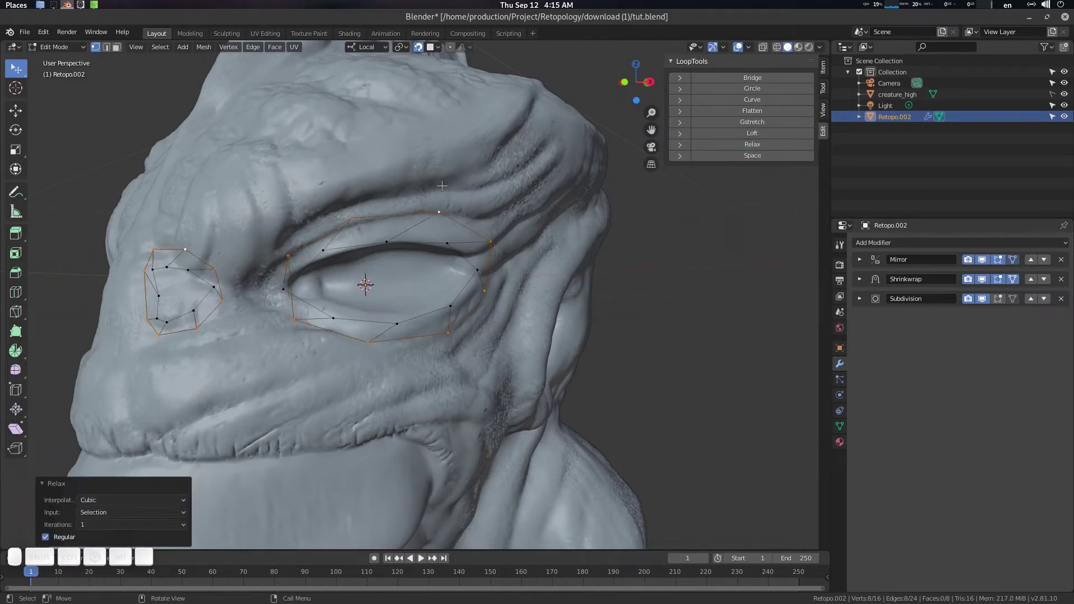
# Step: Pick individual vertices on the eye loop for repositioning
pyautogui.press('a')
pyautogui.moveTo(431, 239); pyautogui.dragTo(524, 236)
pyautogui.press('alt+^')
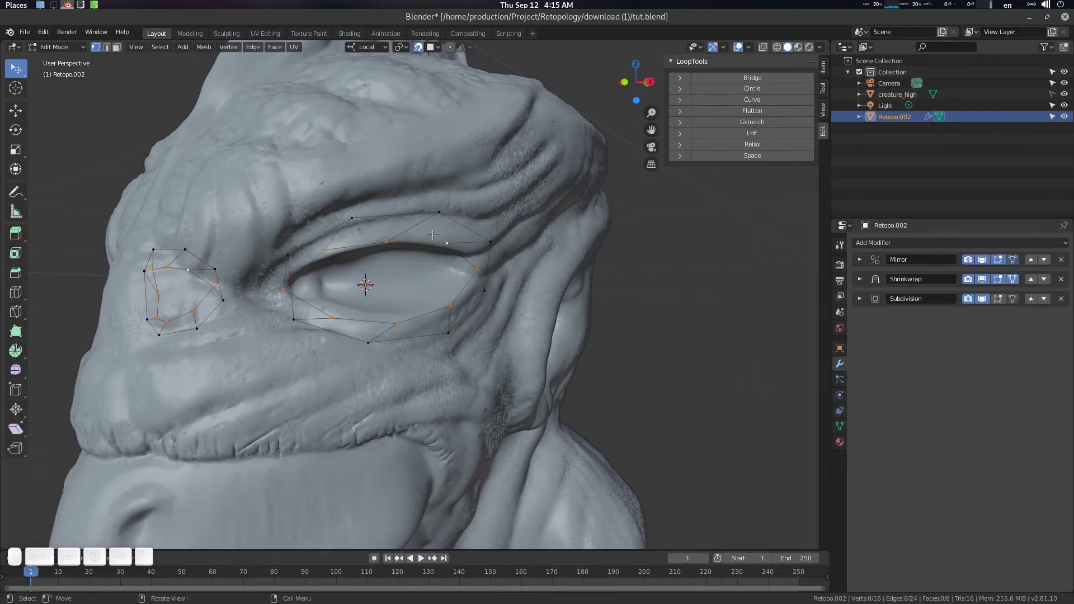
pyautogui.click(774, 156)
pyautogui.click(772, 151)
pyautogui.click(771, 151)
pyautogui.click(514, 175)
pyautogui.moveTo(447, 238); pyautogui.dragTo(431, 249)
pyautogui.click(332, 263)
pyautogui.click(328, 255)
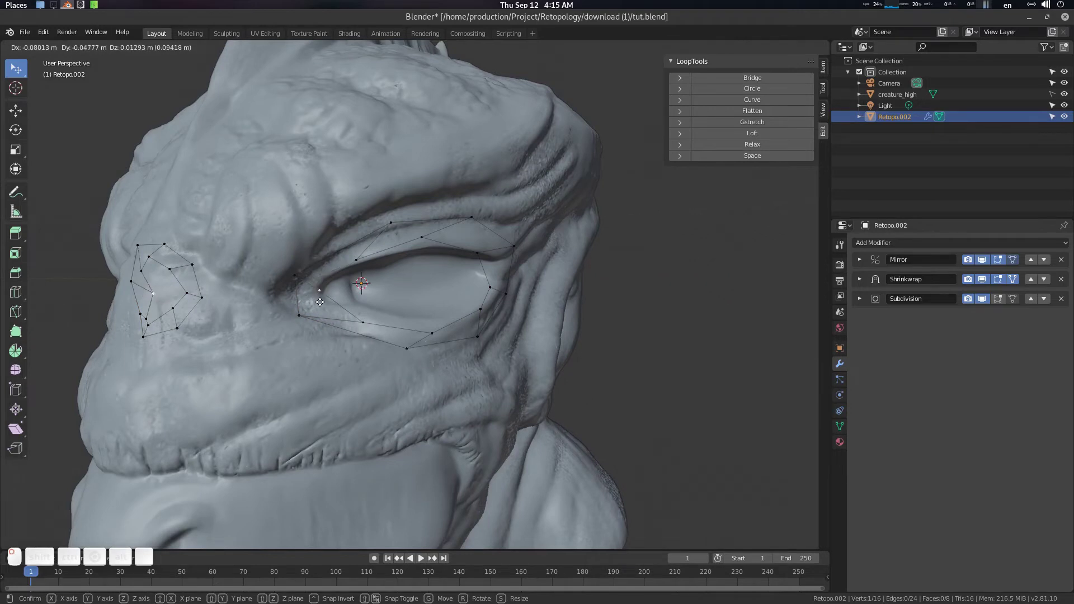
# Step: Move eye-loop vertices onto the eyelid and along the brow contour
pyautogui.moveTo(487, 230); pyautogui.dragTo(425, 239)
pyautogui.moveTo(425, 239); pyautogui.dragTo(504, 202)
pyautogui.moveTo(498, 212); pyautogui.dragTo(494, 208)
pyautogui.middleClick(481, 180)
pyautogui.moveTo(487, 183); pyautogui.dragTo(397, 187)
pyautogui.middleClick(402, 204)
pyautogui.moveTo(427, 200); pyautogui.dragTo(454, 146)
pyautogui.click(442, 156)
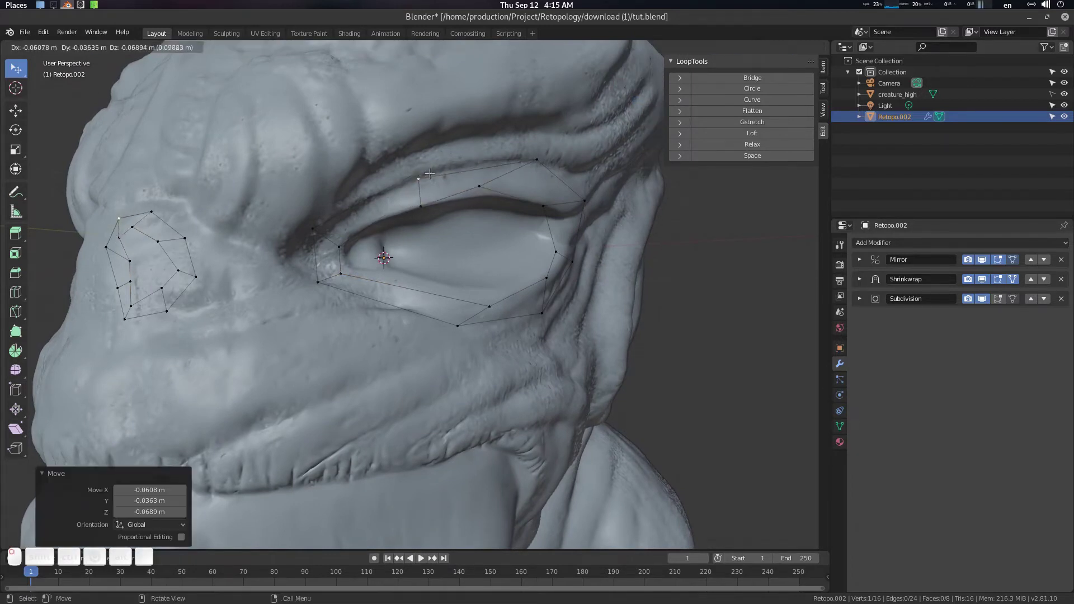
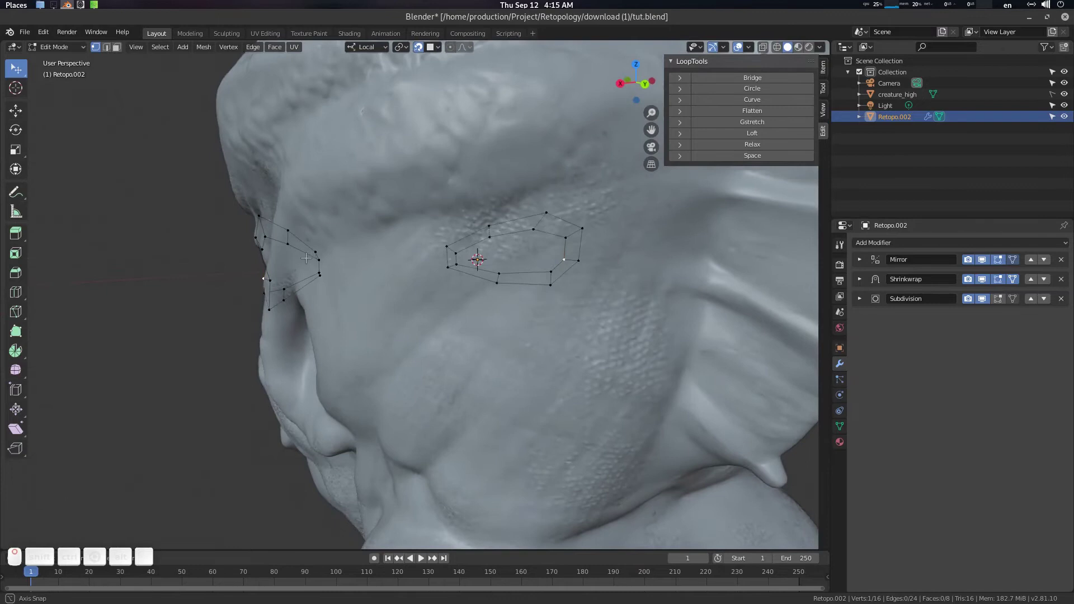
# Step: Add a Solidify modifier to Retopo.002 with a thickness of 0.02 m
pyautogui.click(900, 245)
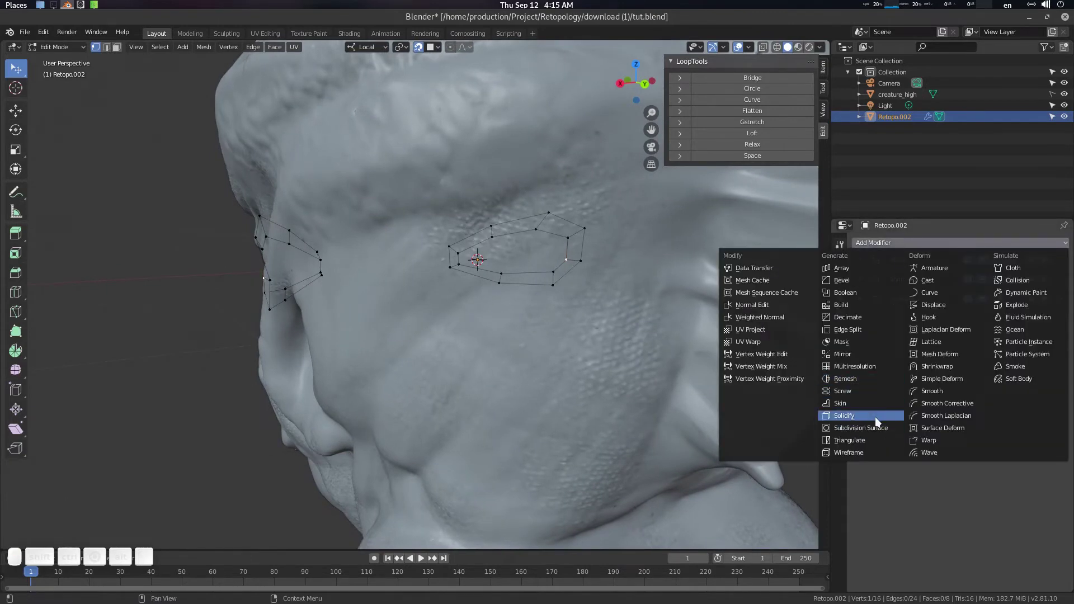
pyautogui.click(880, 422)
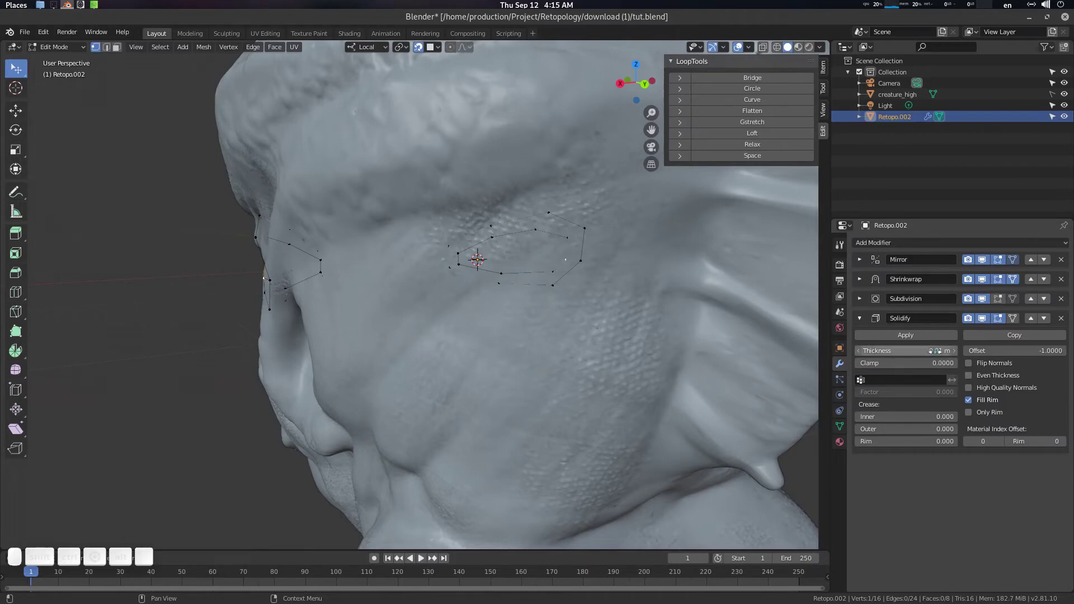
pyautogui.click(479, 256)
pyautogui.press('.')
pyautogui.press('0')
pyautogui.press('2')
pyautogui.press('Return')
pyautogui.moveTo(564, 329); pyautogui.dragTo(657, 329)
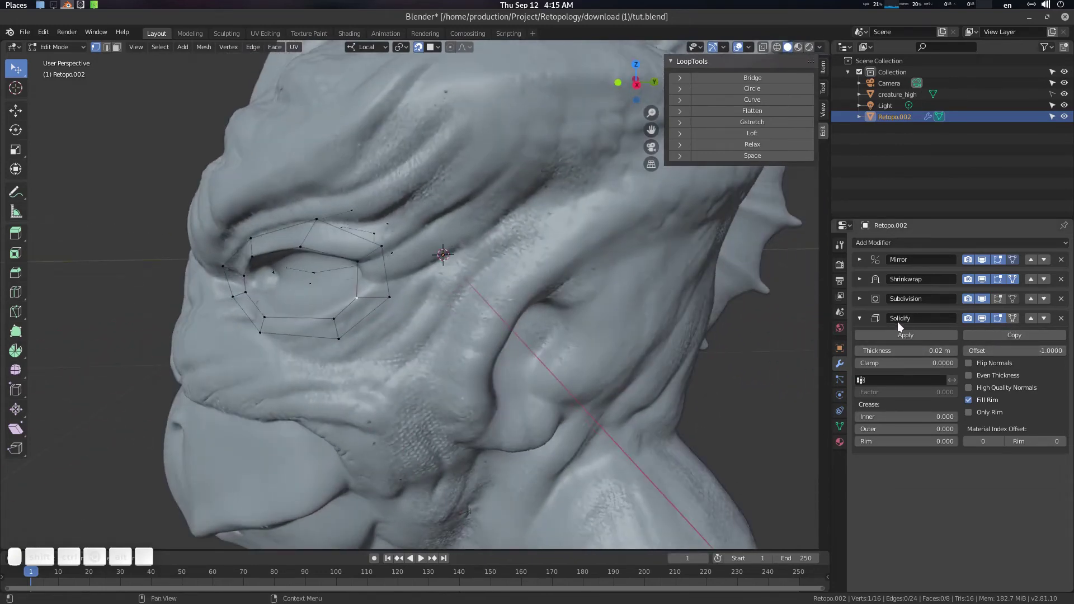
pyautogui.click(867, 323)
# Step: Preview the thickened eye rings in Object Mode, orbiting the head to inspect them
pyautogui.moveTo(540, 294); pyautogui.dragTo(584, 297)
pyautogui.middleClick(584, 298)
pyautogui.click(583, 286)
pyautogui.press('Tab')
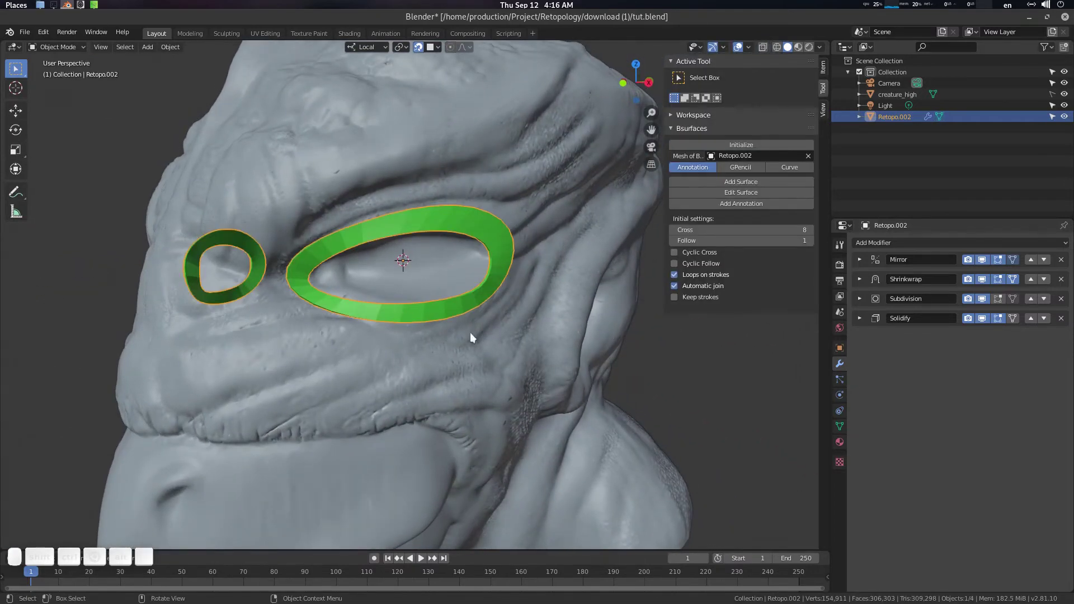
pyautogui.scroll(-3)
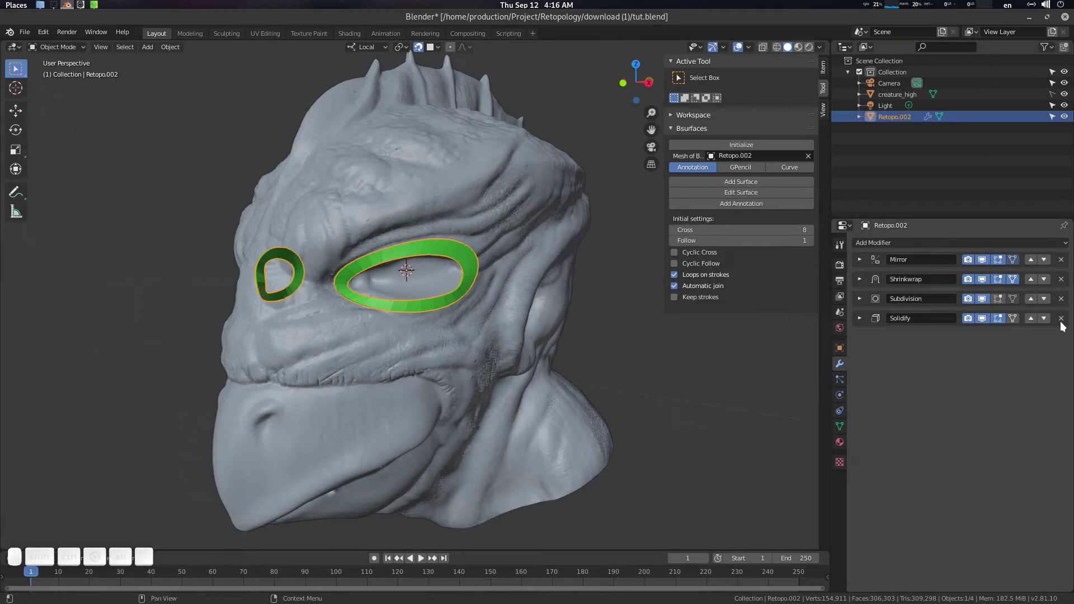
pyautogui.click(1065, 321)
pyautogui.moveTo(557, 330); pyautogui.dragTo(461, 310)
pyautogui.press('ctrl+z')
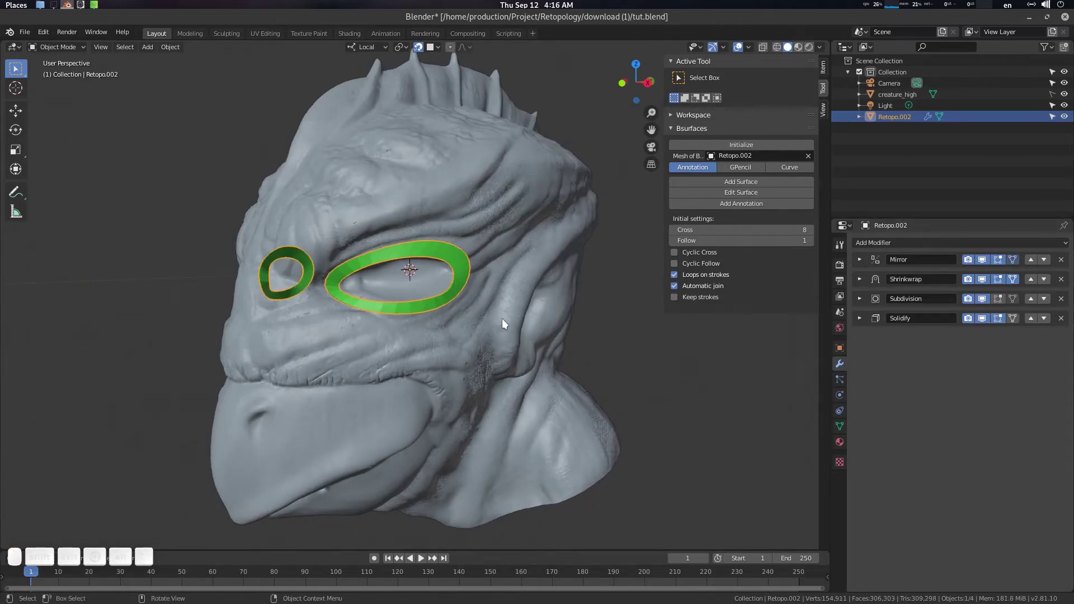
pyautogui.moveTo(503, 321); pyautogui.dragTo(368, 291)
pyautogui.moveTo(367, 291); pyautogui.dragTo(334, 282)
# Step: Return to Edit Mode on the eye-ring cage and frame the view for further work
pyautogui.press('Tab')
pyautogui.moveTo(358, 303); pyautogui.dragTo(332, 277)
pyautogui.moveTo(373, 311); pyautogui.dragTo(453, 315)
pyautogui.click(481, 306)
pyautogui.middleClick(477, 296)
pyautogui.middleClick(480, 293)
pyautogui.middleClick(504, 288)
pyautogui.scroll(-3)
pyautogui.scroll(3)
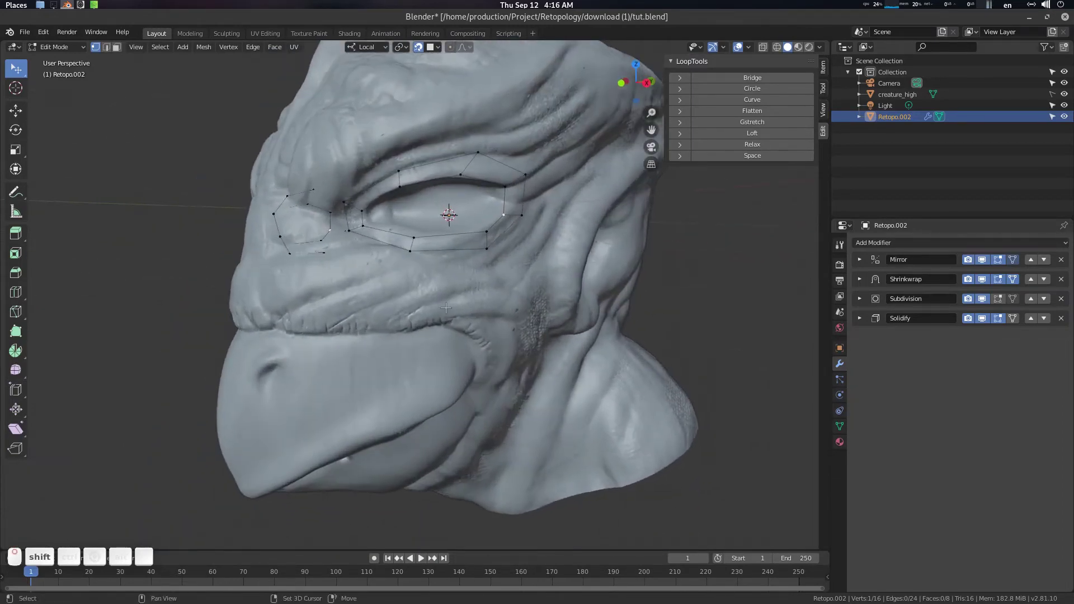
# Step: Draw a stroke along the mouth line and build a double row of vertices from it
pyautogui.press('d')
pyautogui.moveTo(299, 324); pyautogui.dragTo(287, 313)
pyautogui.moveTo(295, 310); pyautogui.dragTo(490, 307)
pyautogui.moveTo(480, 302); pyautogui.dragTo(430, 301)
pyautogui.press('q')
pyautogui.click(431, 300)
pyautogui.moveTo(430, 307); pyautogui.dragTo(460, 310)
pyautogui.click(460, 310)
pyautogui.scroll(3)
pyautogui.click(460, 299)
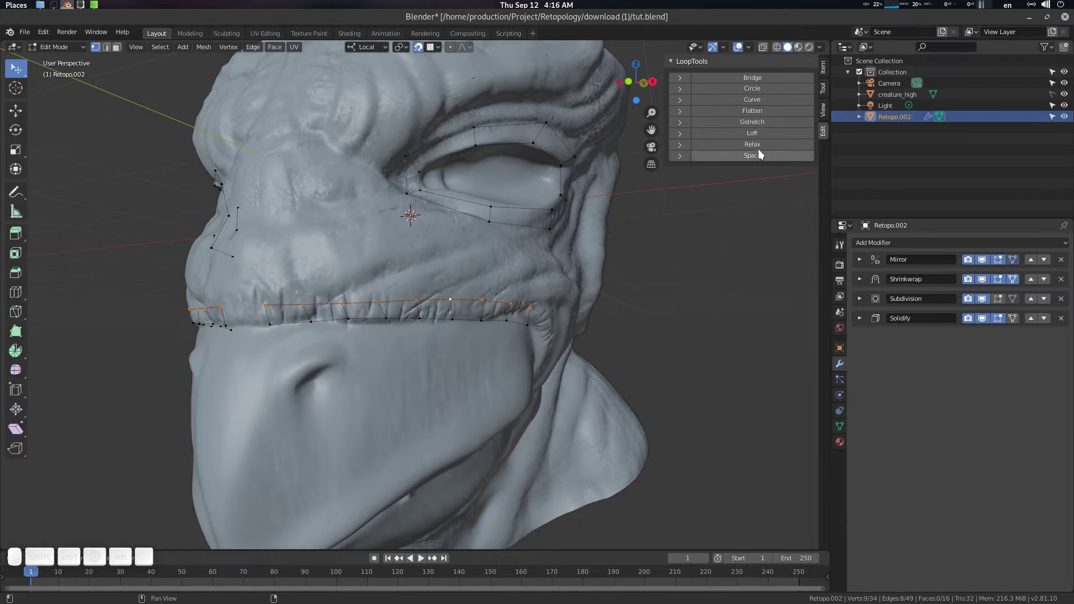
# Step: Space the upper and lower mouth rows evenly with LoopTools Space
pyautogui.click(762, 160)
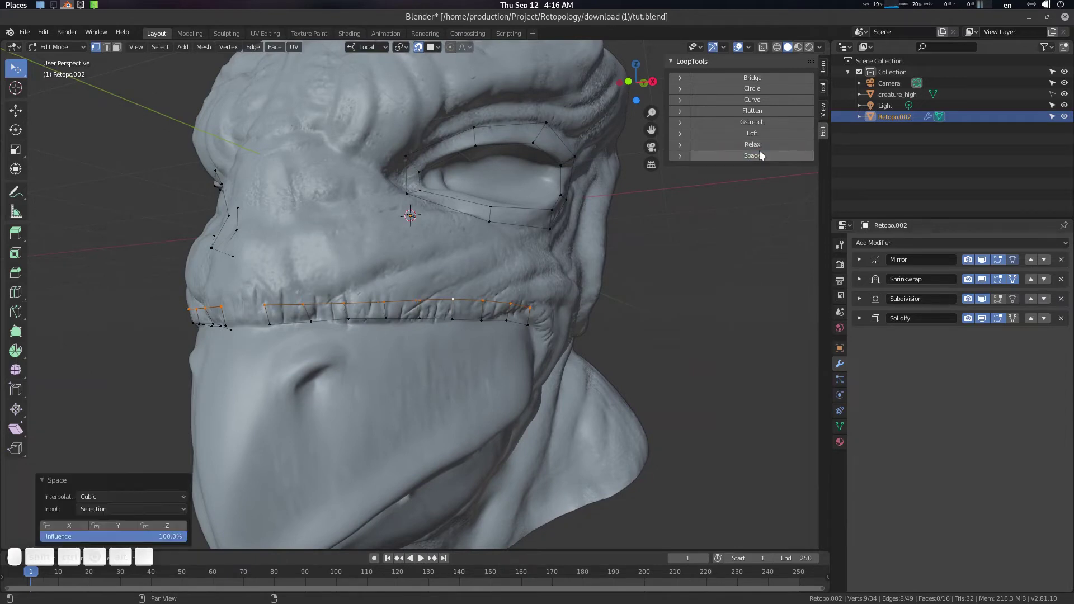
pyautogui.click(766, 151)
pyautogui.moveTo(453, 313); pyautogui.dragTo(500, 305)
pyautogui.press('alt+a')
pyautogui.moveTo(471, 319); pyautogui.dragTo(635, 230)
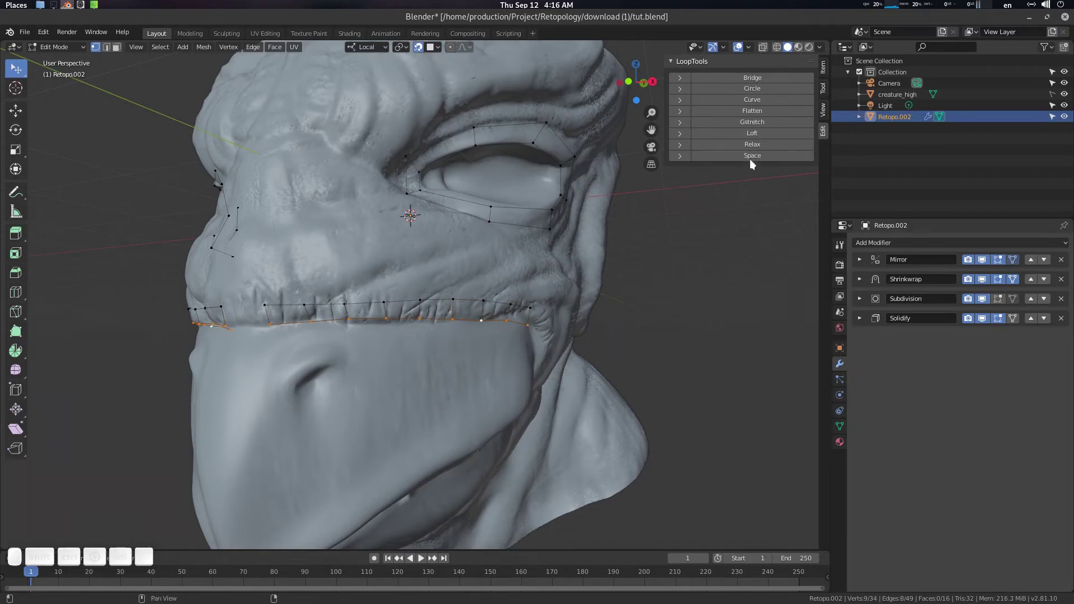
pyautogui.moveTo(755, 162); pyautogui.dragTo(757, 144)
pyautogui.moveTo(757, 146); pyautogui.dragTo(651, 229)
pyautogui.moveTo(539, 249); pyautogui.dragTo(493, 268)
pyautogui.press('alt+a')
pyautogui.moveTo(454, 279); pyautogui.dragTo(443, 282)
pyautogui.click(443, 286)
# Step: Try an extrusion on the mouth strip, undo it, and deselect everything
pyautogui.press('e')
pyautogui.moveTo(432, 253); pyautogui.dragTo(445, 272)
pyautogui.press('ctrl+z')
pyautogui.scroll(-3)
pyautogui.moveTo(431, 350); pyautogui.dragTo(395, 330)
pyautogui.moveTo(401, 331); pyautogui.dragTo(456, 301)
pyautogui.press('shift+alt+a')
pyautogui.click(987, 262)
# Step: Sketch an annotation guide ring around the cheek in front of the ear
pyautogui.moveTo(572, 294); pyautogui.dragTo(522, 271)
pyautogui.press('d')
pyautogui.moveTo(462, 235); pyautogui.dragTo(450, 240)
pyautogui.moveTo(449, 235); pyautogui.dragTo(468, 243)
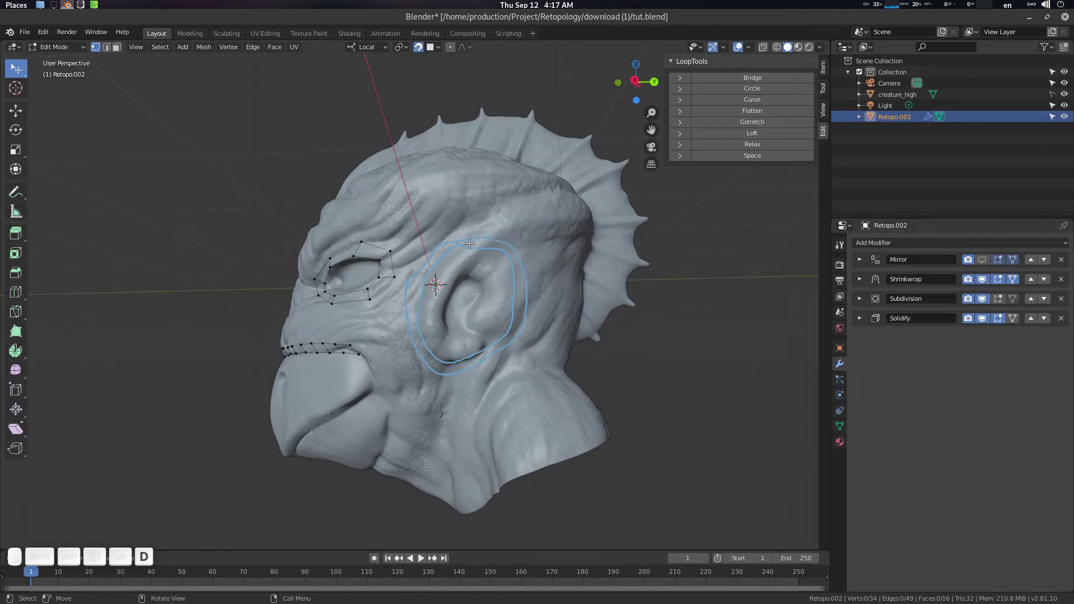
# Step: Convert the cheek sketch into a quad loop with BSurfaces Add Surface
pyautogui.press('q')
pyautogui.moveTo(474, 245); pyautogui.dragTo(517, 271)
pyautogui.moveTo(494, 265); pyautogui.dragTo(509, 269)
pyautogui.press('a')
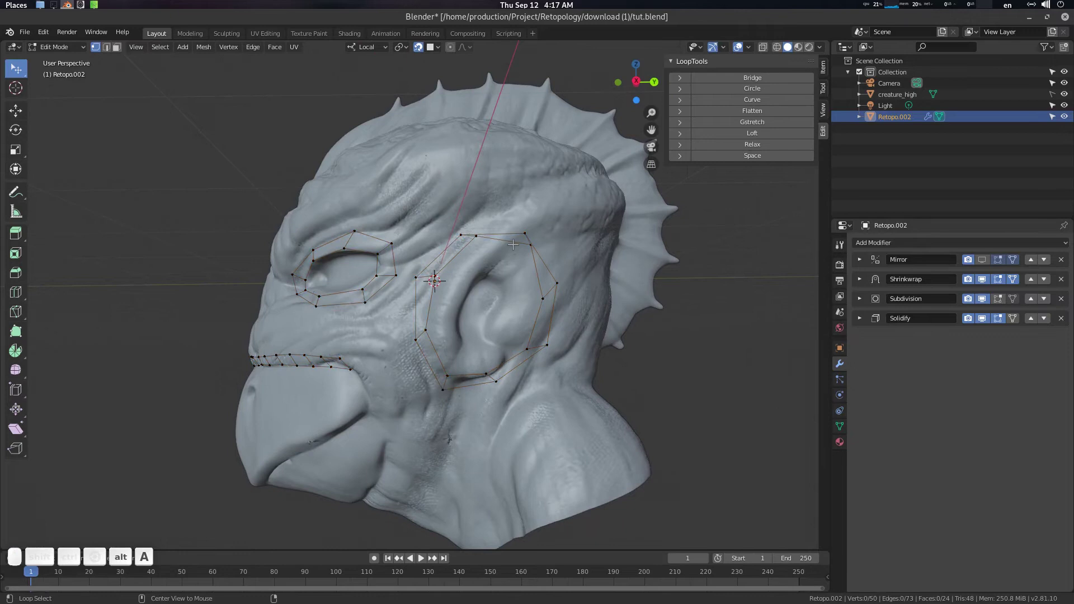
pyautogui.click(515, 241)
pyautogui.click(764, 160)
# Step: Even out the new cheek loop with LoopTools Space and Relax, nudging stray vertices
pyautogui.moveTo(767, 147); pyautogui.dragTo(613, 186)
pyautogui.press('a')
pyautogui.moveTo(542, 249); pyautogui.dragTo(649, 173)
pyautogui.click(729, 159)
pyautogui.click(748, 148)
pyautogui.click(749, 148)
pyautogui.moveTo(575, 182); pyautogui.dragTo(541, 214)
pyautogui.press('alt+a')
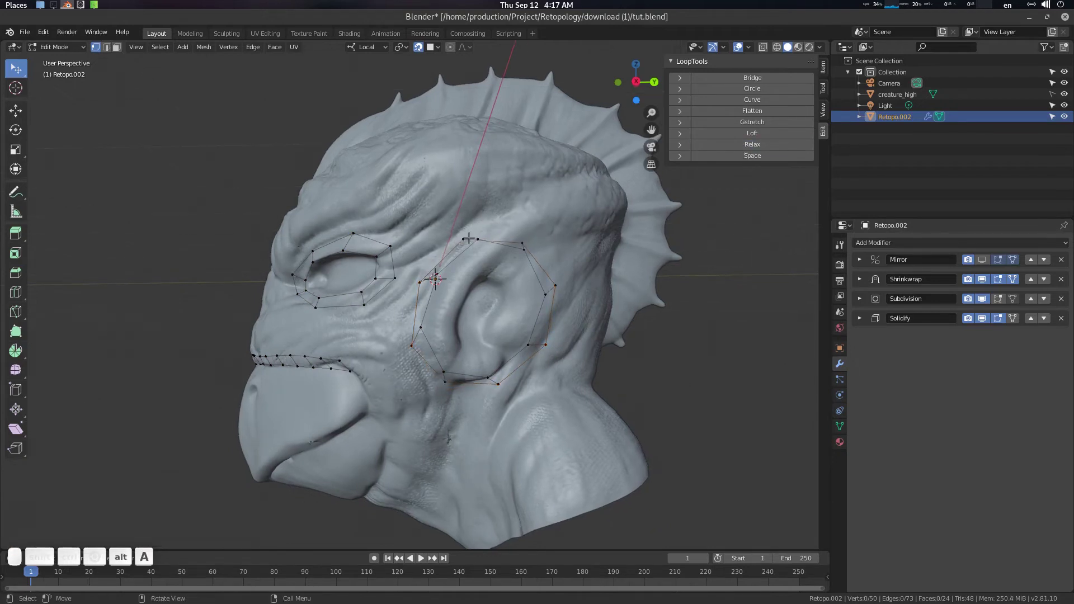
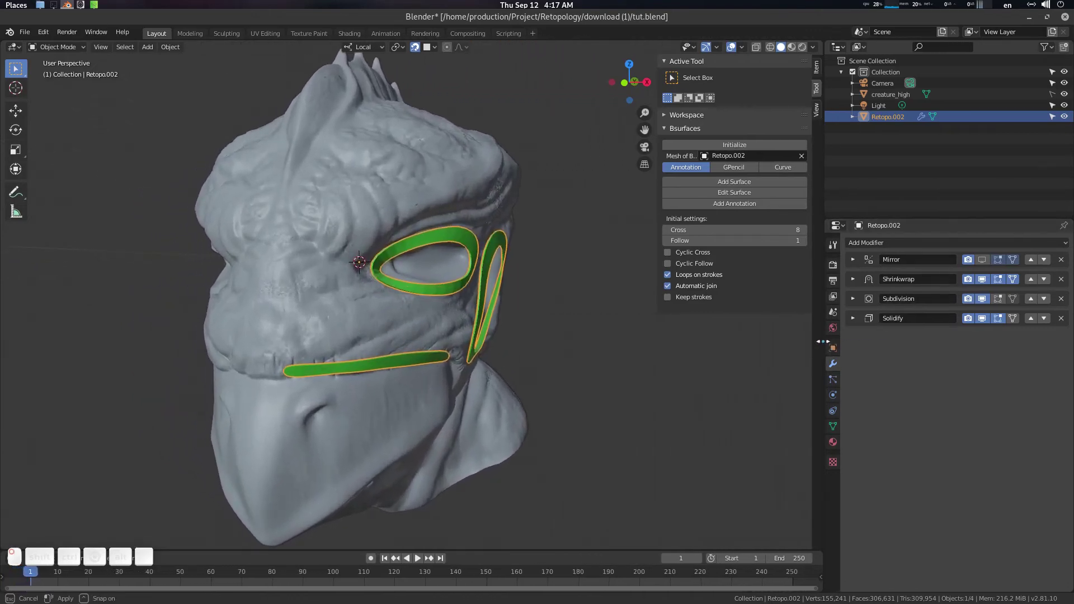
# Step: Return to Edit Mode in vertex select and frame the gap between the eye and cheek loops
pyautogui.scroll(3)
pyautogui.middleClick(492, 302)
pyautogui.press('Tab')
pyautogui.moveTo(475, 305); pyautogui.dragTo(449, 317)
pyautogui.scroll(-3)
pyautogui.middleClick(443, 300)
pyautogui.scroll(3)
pyautogui.moveTo(443, 291); pyautogui.dragTo(439, 320)
pyautogui.moveTo(444, 326); pyautogui.dragTo(382, 310)
pyautogui.press('f')
pyautogui.moveTo(390, 310); pyautogui.dragTo(404, 326)
pyautogui.click(400, 312)
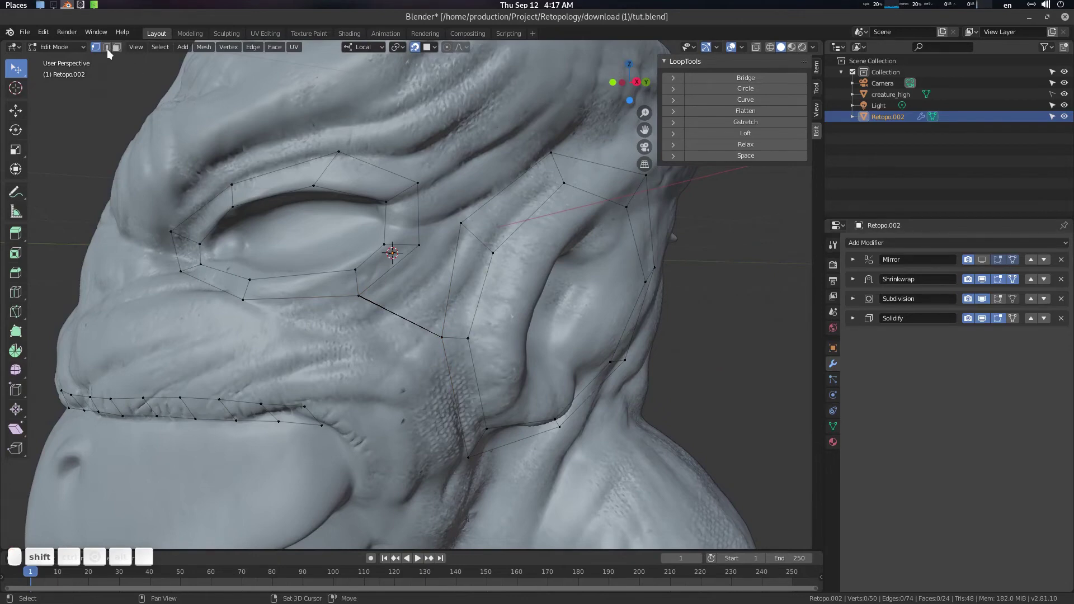
pyautogui.click(109, 51)
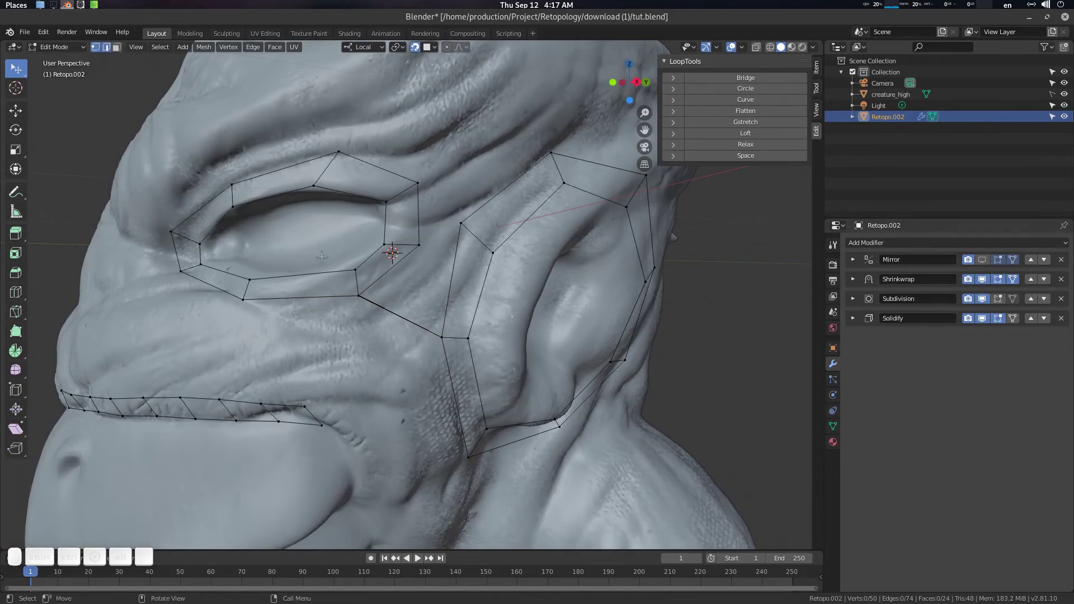
# Step: Connect the eye loop to the cheek loop with a new edge
pyautogui.moveTo(326, 252); pyautogui.dragTo(386, 292)
pyautogui.moveTo(388, 292); pyautogui.dragTo(413, 283)
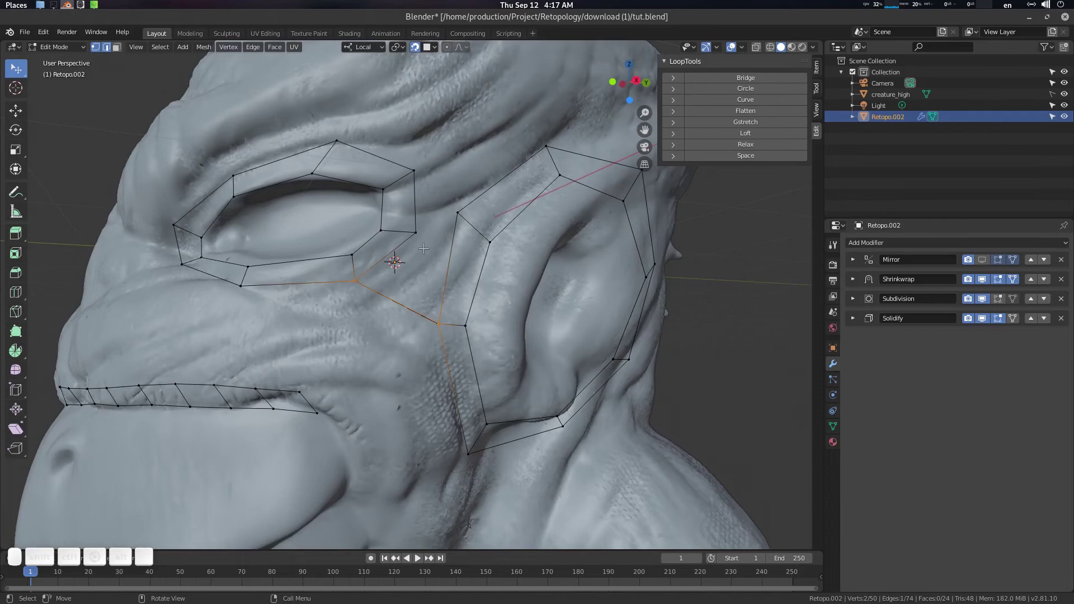
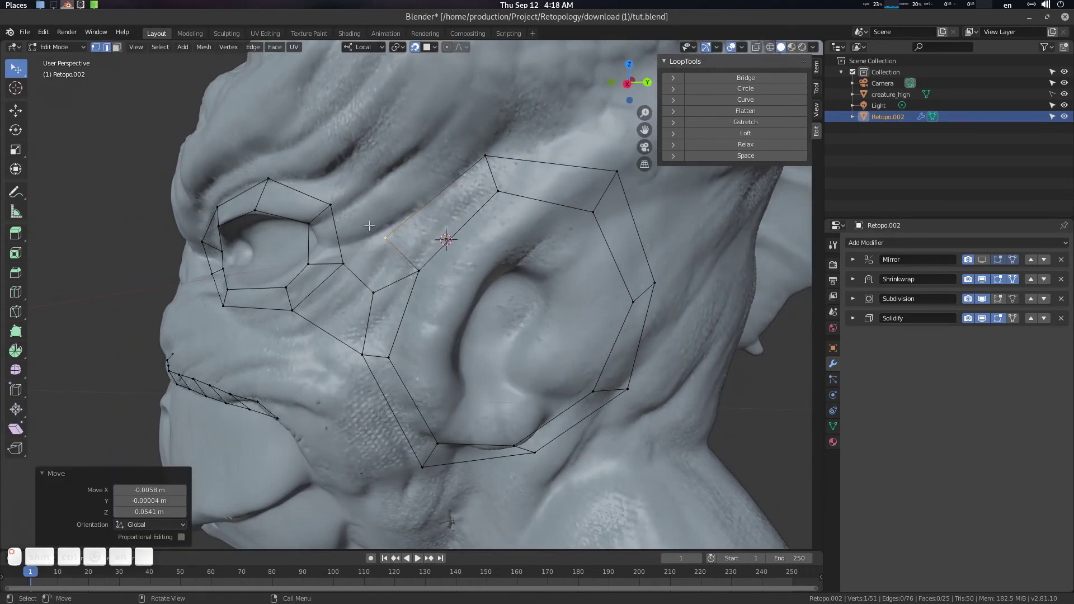
pyautogui.scroll(3)
pyautogui.moveTo(383, 240); pyautogui.dragTo(354, 278)
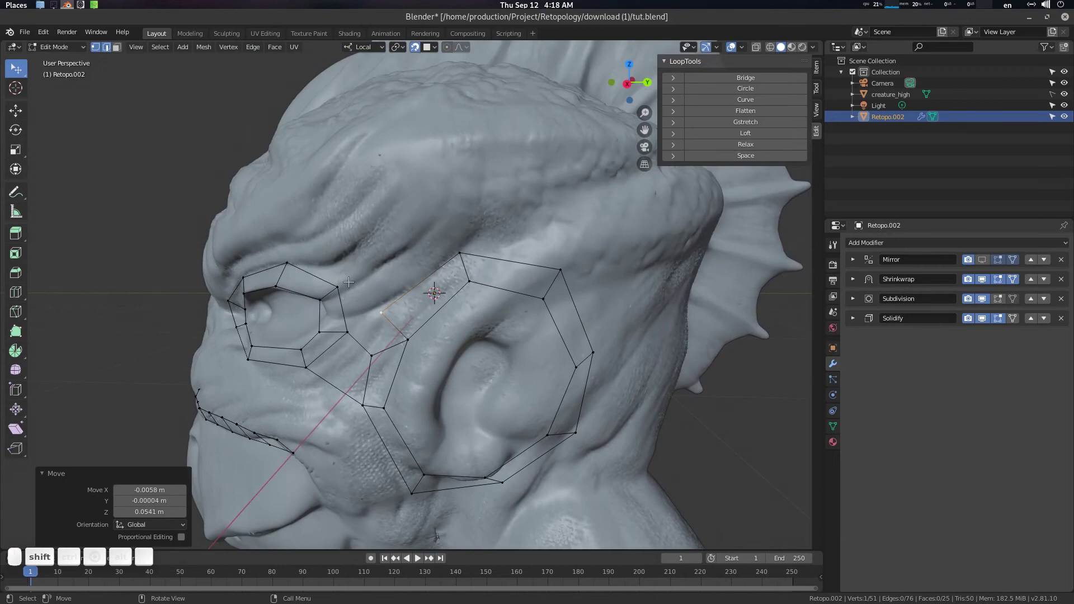
pyautogui.press('ctrl+z')
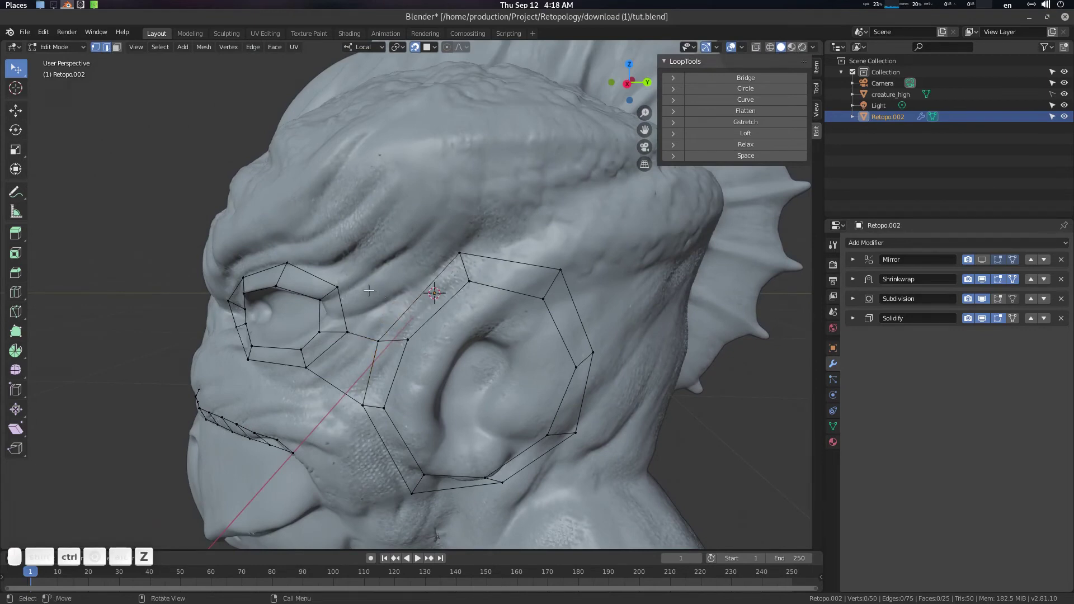
pyautogui.moveTo(337, 281); pyautogui.dragTo(347, 290)
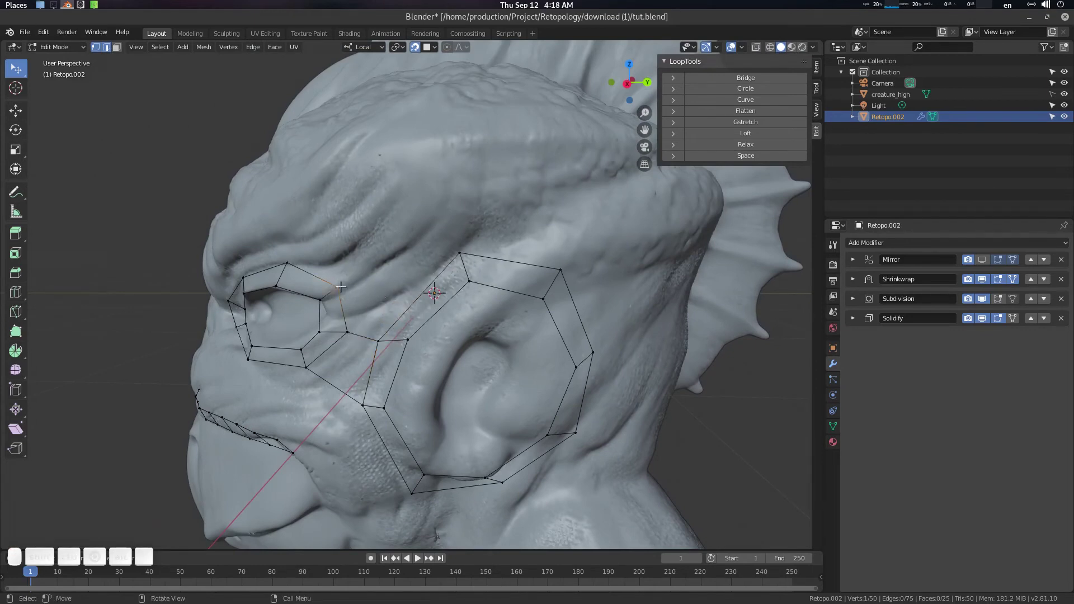
pyautogui.press('v')
pyautogui.click(350, 308)
pyautogui.moveTo(342, 281); pyautogui.dragTo(344, 282)
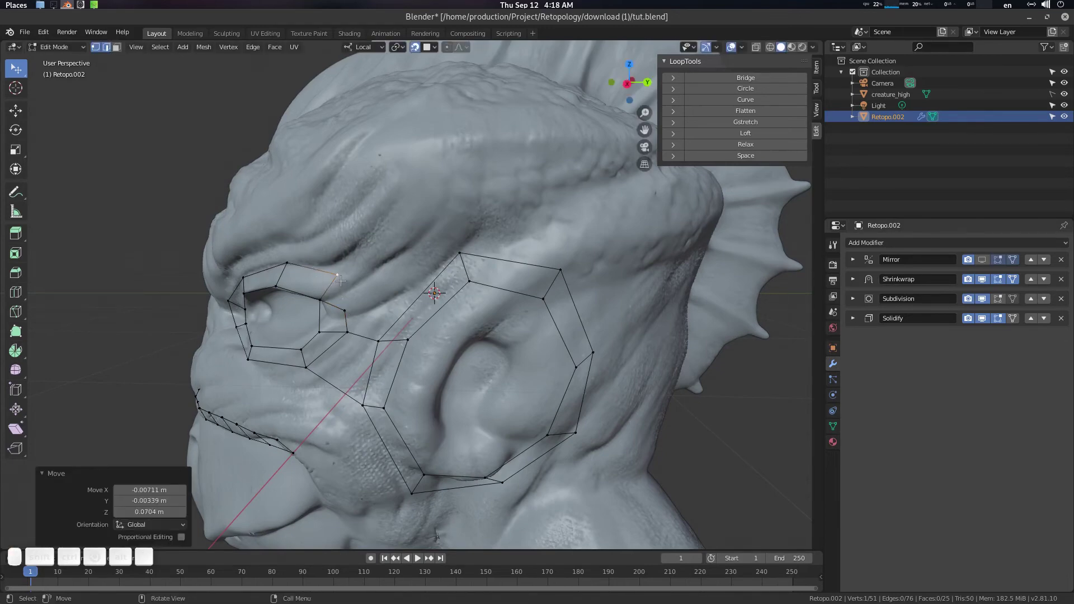
# Step: Reposition the new connecting vertex between the loops, undoing a stray fill
pyautogui.moveTo(377, 288); pyautogui.dragTo(402, 284)
pyautogui.moveTo(393, 283); pyautogui.dragTo(355, 280)
pyautogui.scroll(3)
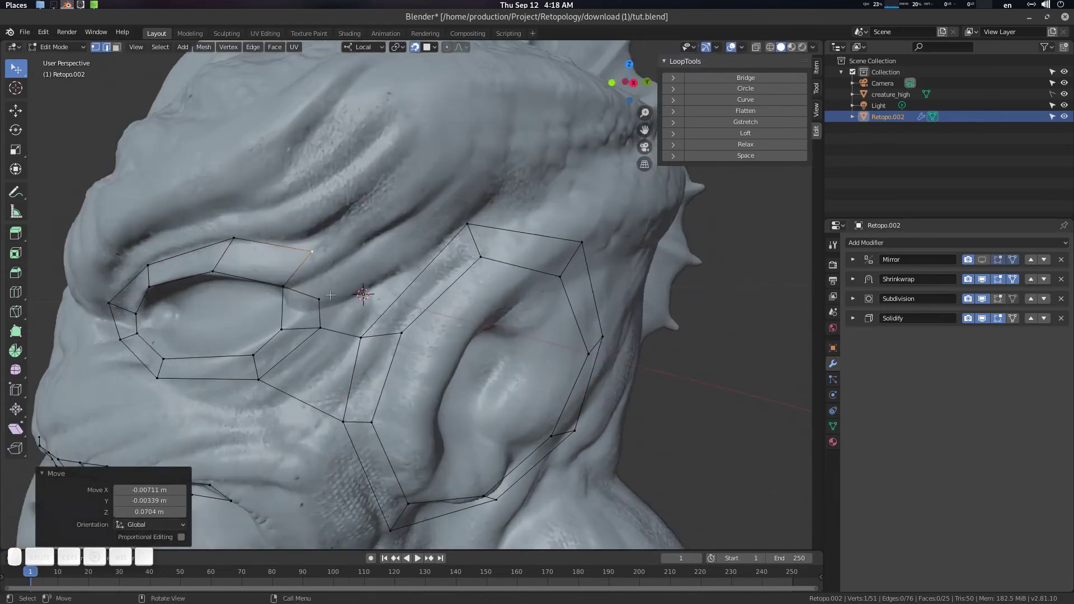
pyautogui.moveTo(324, 294); pyautogui.dragTo(361, 286)
pyautogui.click(475, 220)
pyautogui.press('f')
pyautogui.moveTo(398, 268); pyautogui.dragTo(438, 245)
pyautogui.click(451, 232)
pyautogui.press('ctrl+z')
pyautogui.doubleClick(423, 264)
# Step: Preview the joined eye and ear rings as a shell in Object Mode
pyautogui.scroll(-3)
pyautogui.press('Tab')
pyautogui.middleClick(426, 294)
pyautogui.scroll(3)
pyautogui.middleClick(433, 299)
pyautogui.scroll(3)
pyautogui.middleClick(430, 301)
pyautogui.click(418, 311)
pyautogui.moveTo(464, 301); pyautogui.dragTo(439, 295)
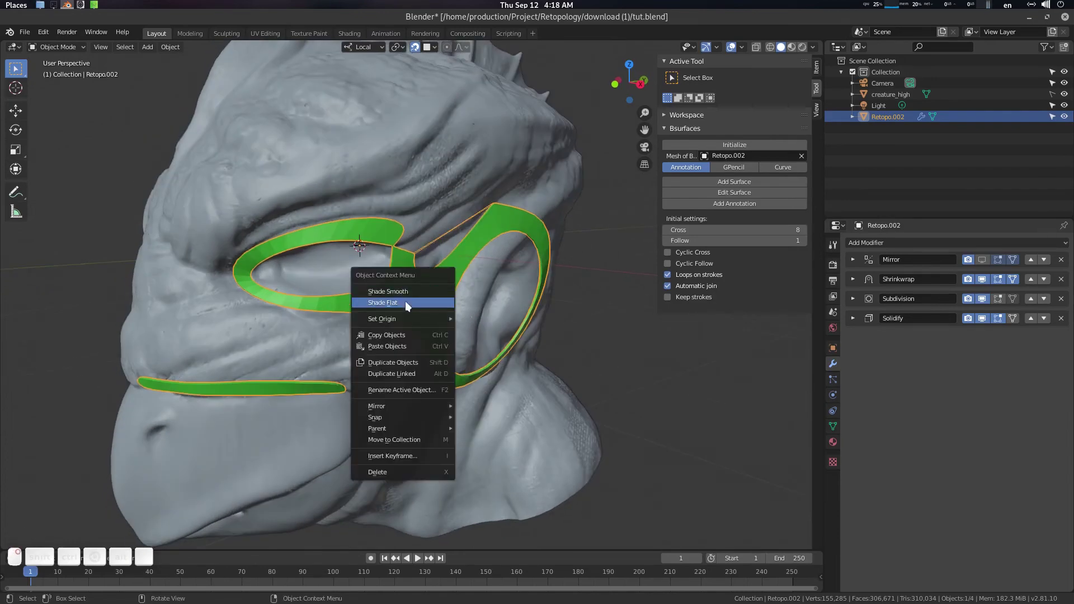
# Step: Return to Edit Mode, frame the forehead and deselect everything before sketching
pyautogui.moveTo(422, 301); pyautogui.dragTo(428, 288)
pyautogui.press('Tab')
pyautogui.click(411, 306)
pyautogui.scroll(3)
pyautogui.moveTo(406, 289); pyautogui.dragTo(401, 286)
pyautogui.middleClick(422, 313)
pyautogui.scroll(-3)
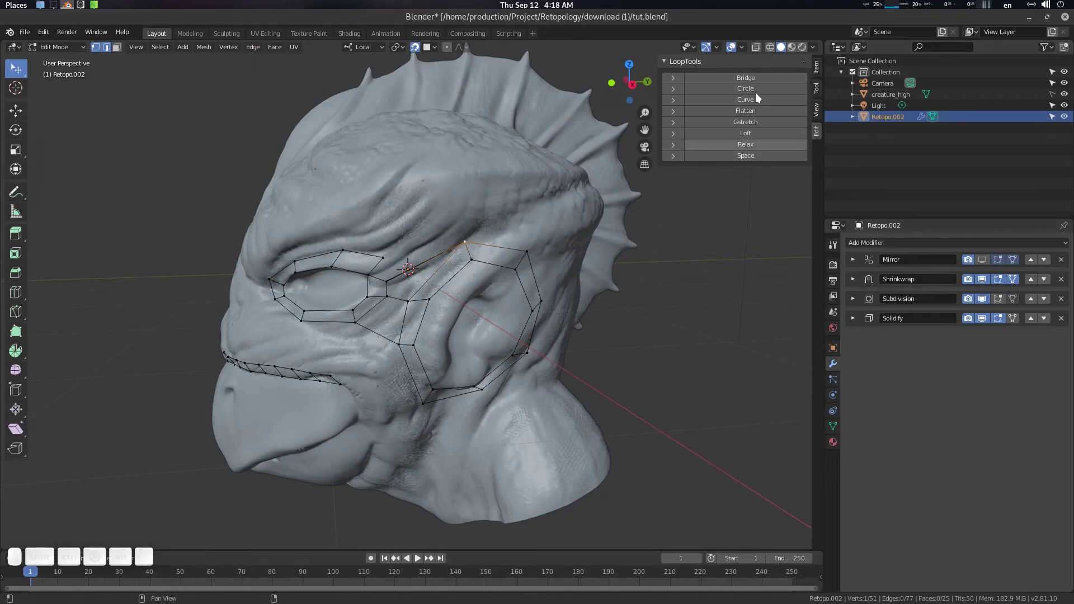
pyautogui.scroll(3)
pyautogui.moveTo(542, 274); pyautogui.dragTo(466, 262)
pyautogui.press('ctrl+shift+z')
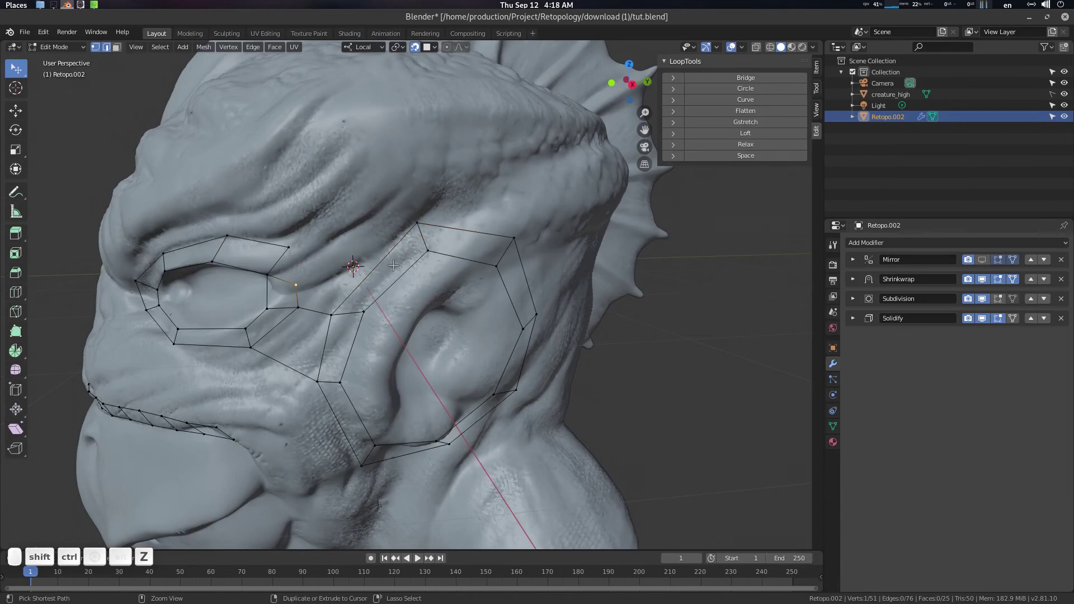
pyautogui.click(406, 268)
pyautogui.press('ctrl+alt+a')
# Step: Sketch an annotation guide stroke along the brow ridge for the next Bsurfaces loop
pyautogui.moveTo(432, 284); pyautogui.dragTo(455, 283)
pyautogui.moveTo(457, 282); pyautogui.dragTo(484, 258)
pyautogui.press('d')
pyautogui.moveTo(528, 248); pyautogui.dragTo(382, 263)
pyautogui.moveTo(405, 265); pyautogui.dragTo(456, 253)
pyautogui.moveTo(454, 252); pyautogui.dragTo(475, 252)
pyautogui.press('d')
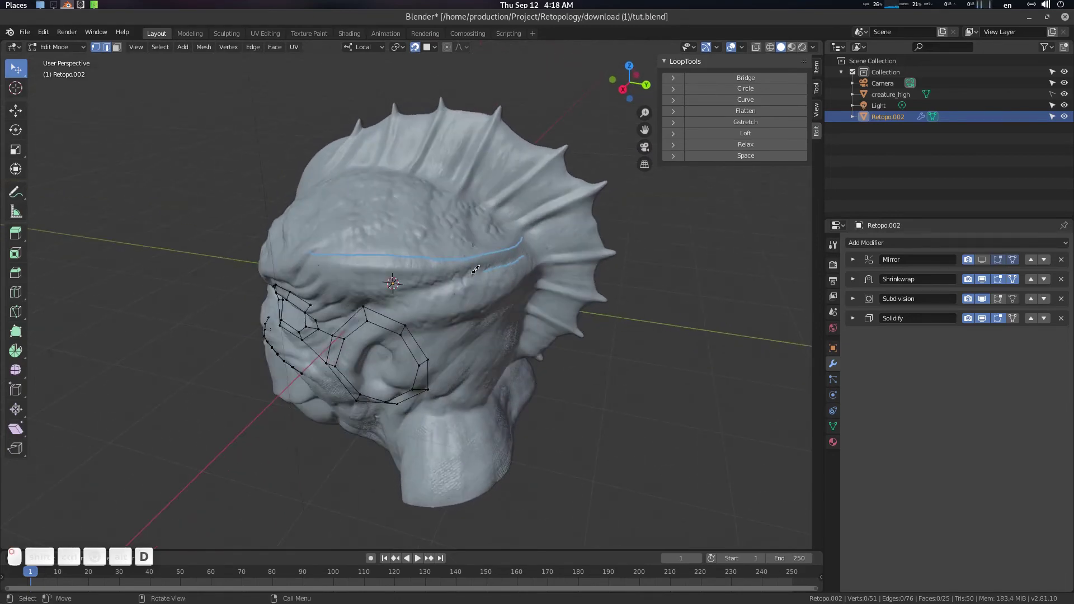
# Step: Add a strip of quad faces along the brow ridge and relax its loop with LoopTools
pyautogui.press('q')
pyautogui.scroll(3)
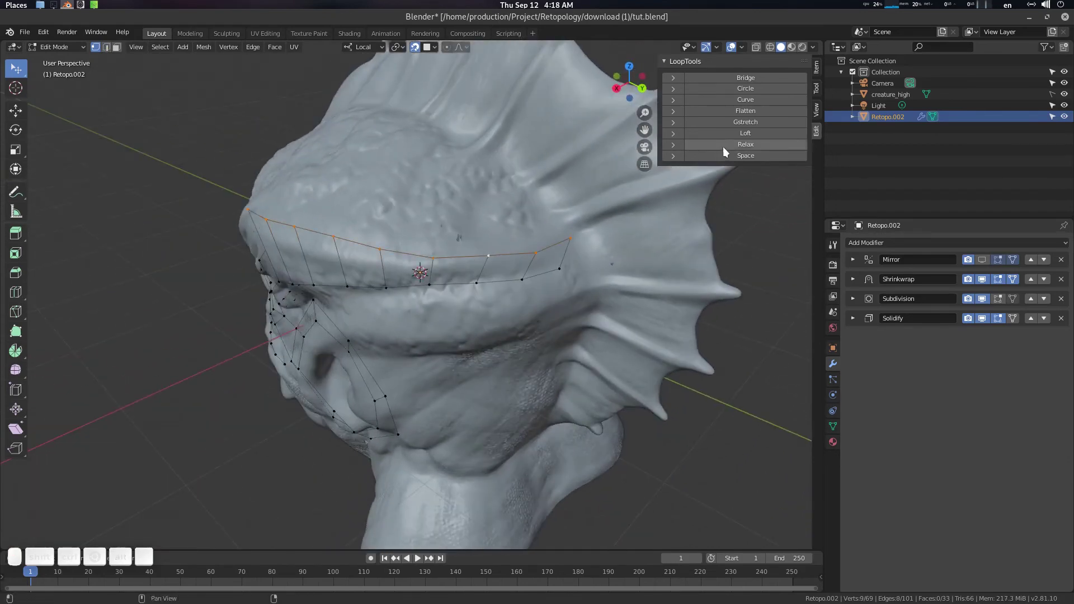
pyautogui.doubleClick(739, 151)
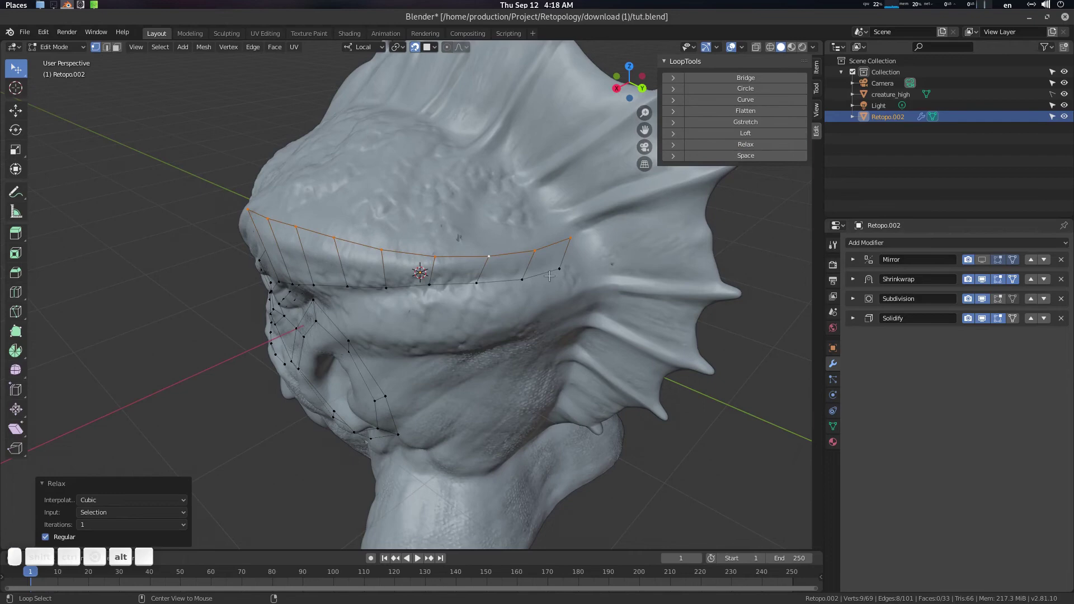
pyautogui.moveTo(550, 272); pyautogui.dragTo(633, 224)
pyautogui.click(738, 164)
pyautogui.click(738, 152)
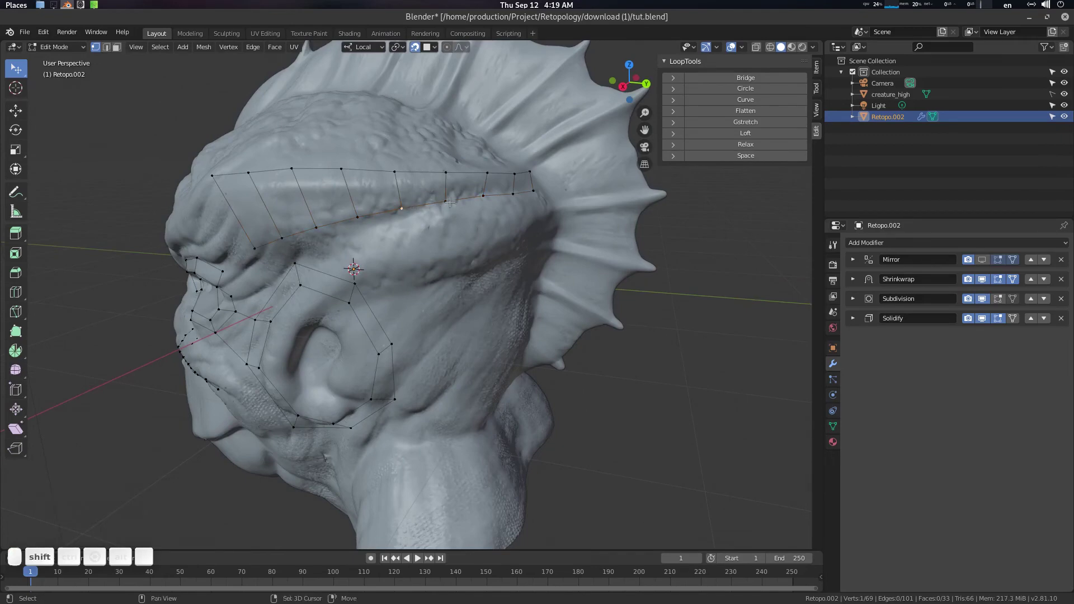
# Step: Select the lower brow edges and extrude a second row of faces down over the temple
pyautogui.moveTo(474, 213); pyautogui.dragTo(513, 194)
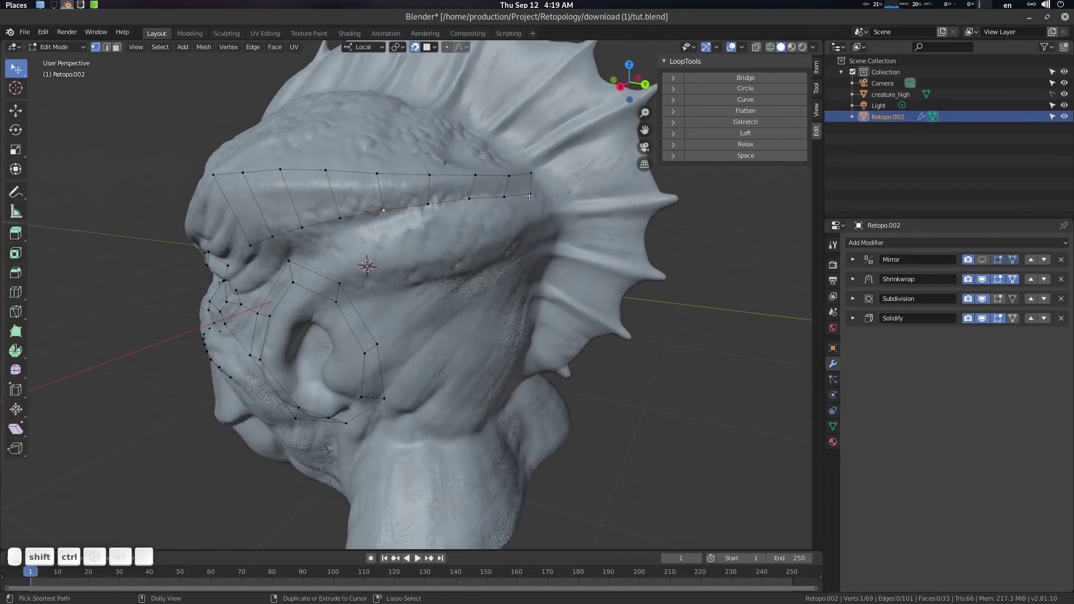
pyautogui.moveTo(533, 191); pyautogui.dragTo(472, 214)
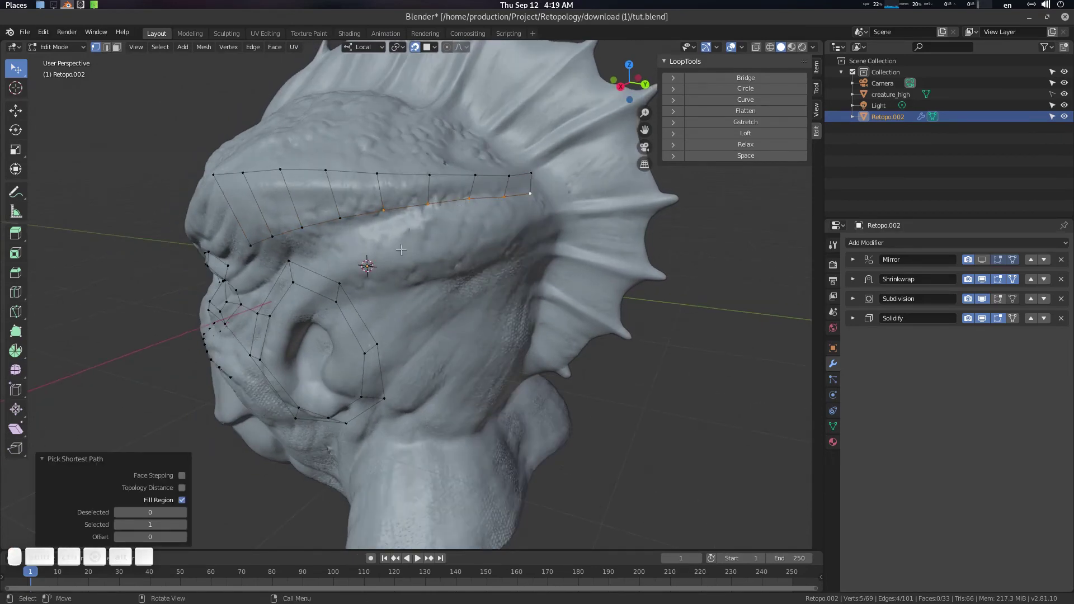
pyautogui.press('e')
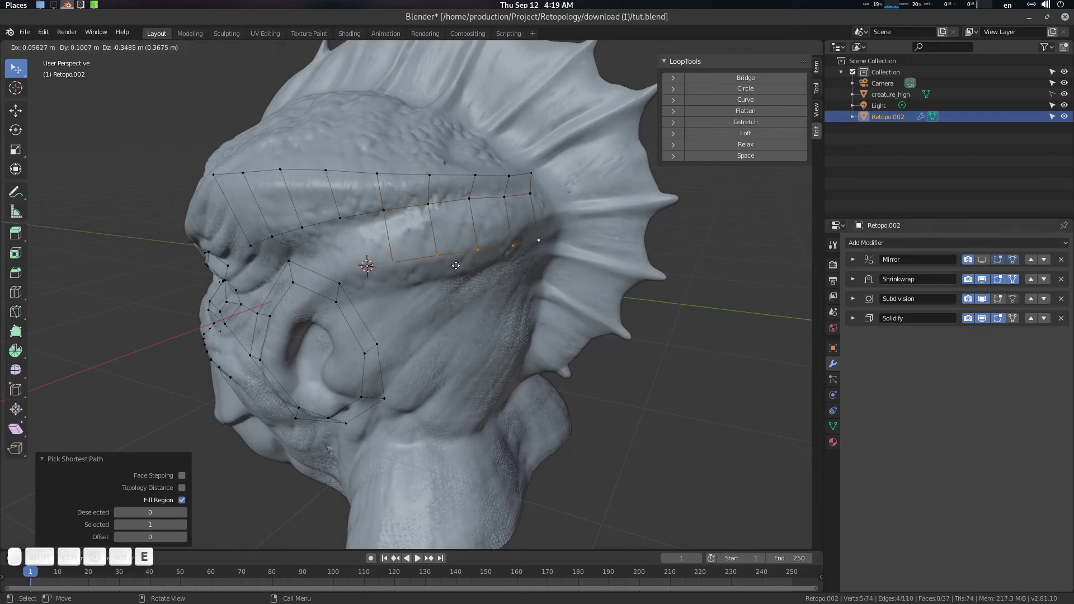
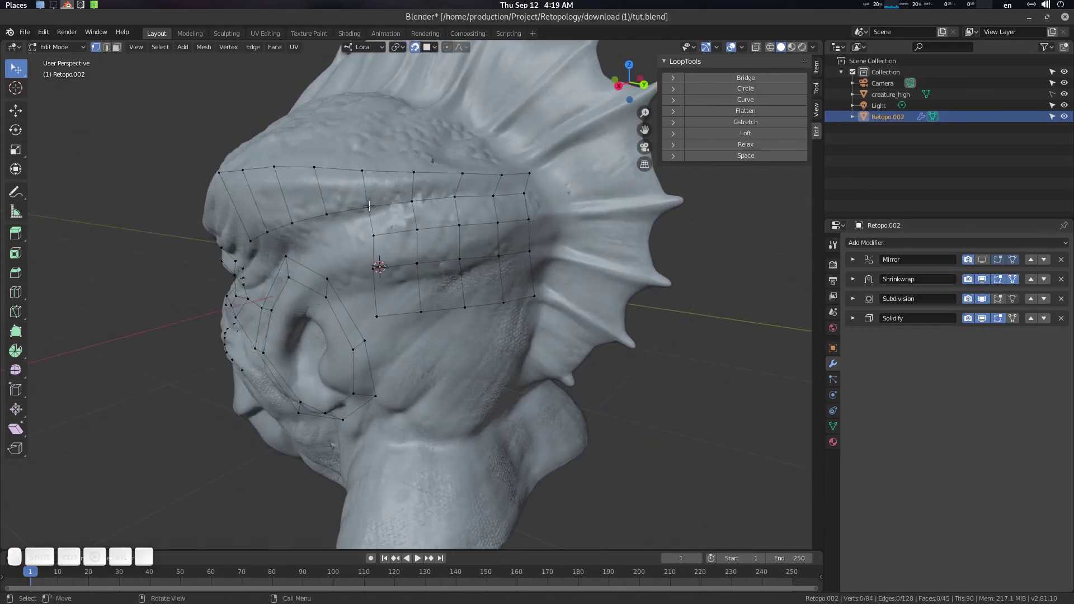
# Step: Select the new temple faces and try a LoopTools Relax on the patch, undoing the first attempt
pyautogui.moveTo(371, 202); pyautogui.dragTo(401, 218)
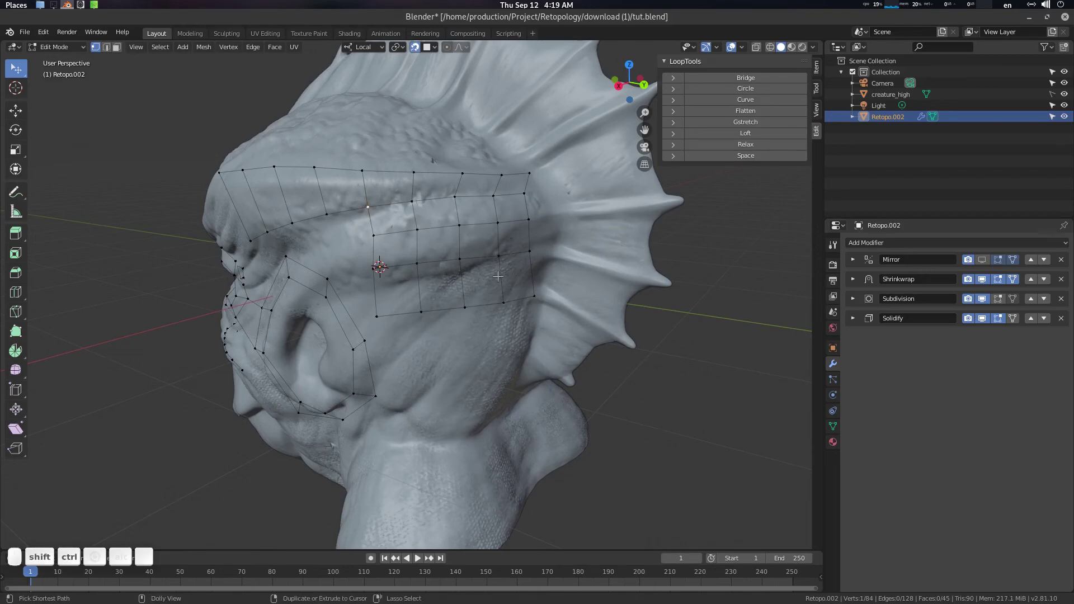
pyautogui.click(534, 293)
pyautogui.moveTo(446, 253); pyautogui.dragTo(429, 215)
pyautogui.click(482, 237)
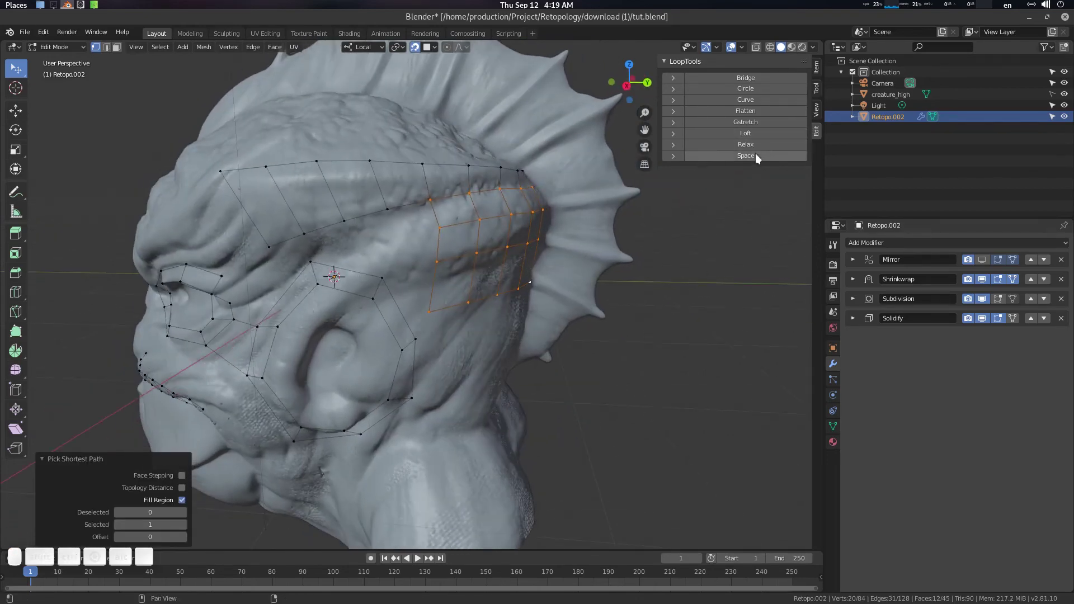
pyautogui.click(756, 158)
pyautogui.moveTo(757, 149); pyautogui.dragTo(647, 188)
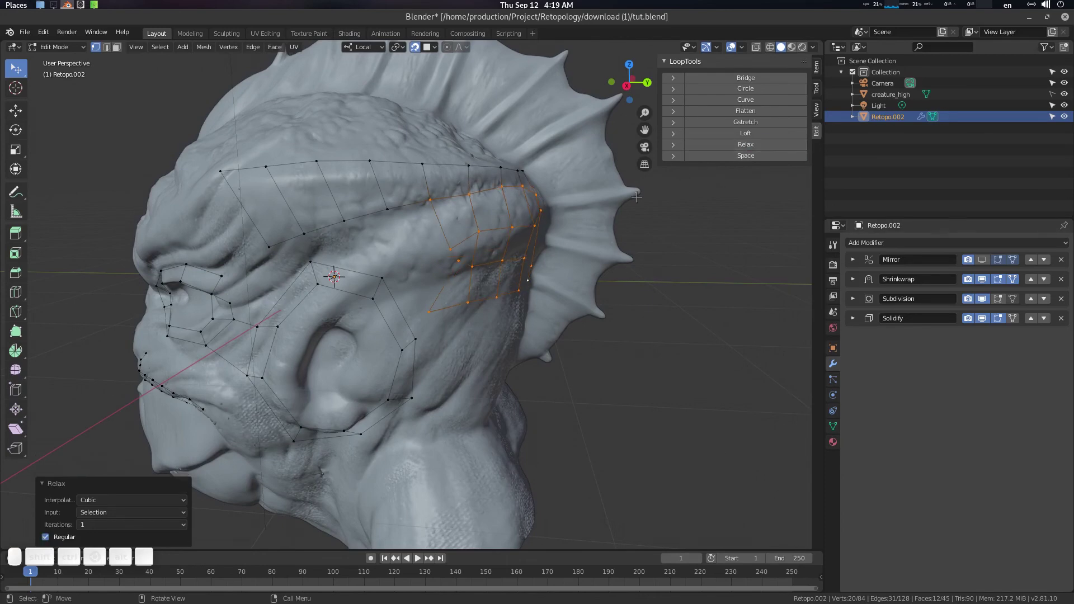
pyautogui.press('ctrl+z')
# Step: Reselect the temple patch and smooth it with Relax Vertices so it lies on the head surface
pyautogui.click(757, 150)
pyautogui.click(758, 150)
pyautogui.moveTo(574, 216); pyautogui.dragTo(481, 241)
pyautogui.press('ctrl+z')
pyautogui.click(469, 232)
pyautogui.press('ctrl+z')
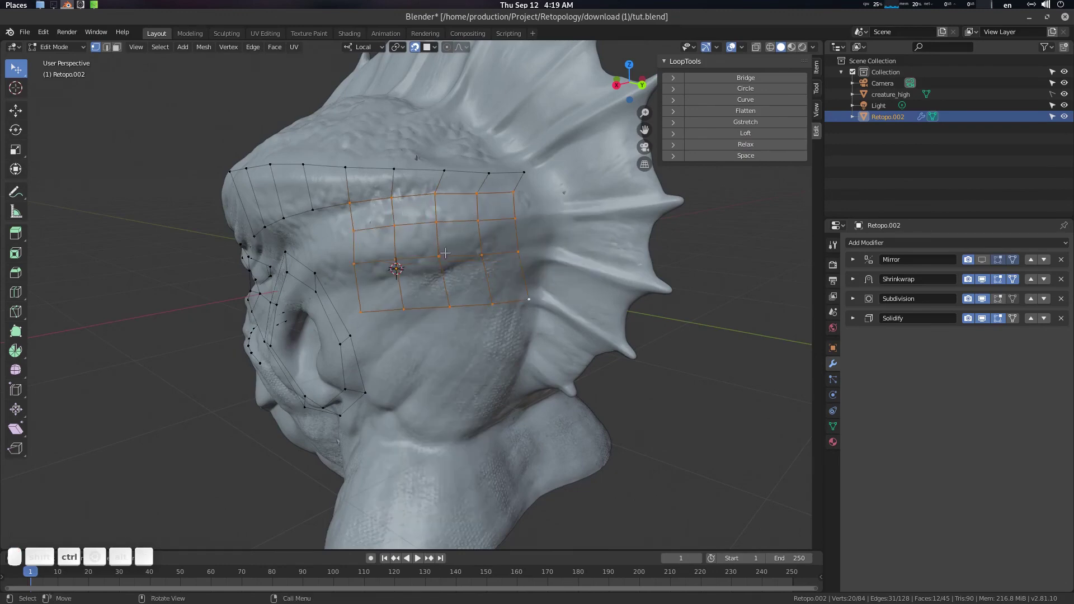
pyautogui.moveTo(469, 246); pyautogui.dragTo(444, 234)
pyautogui.click(445, 234)
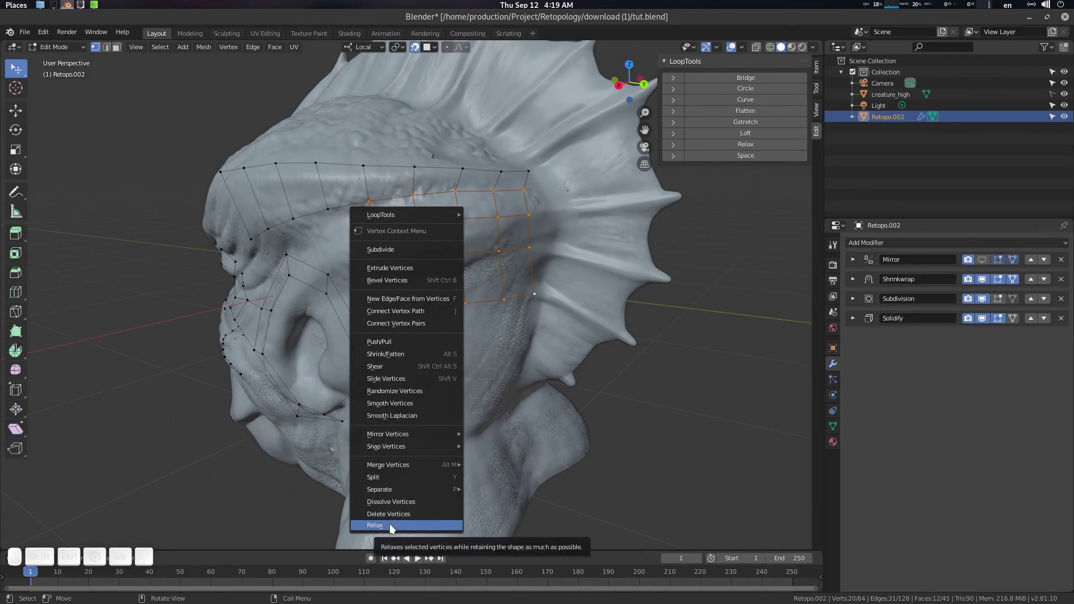
pyautogui.click(395, 528)
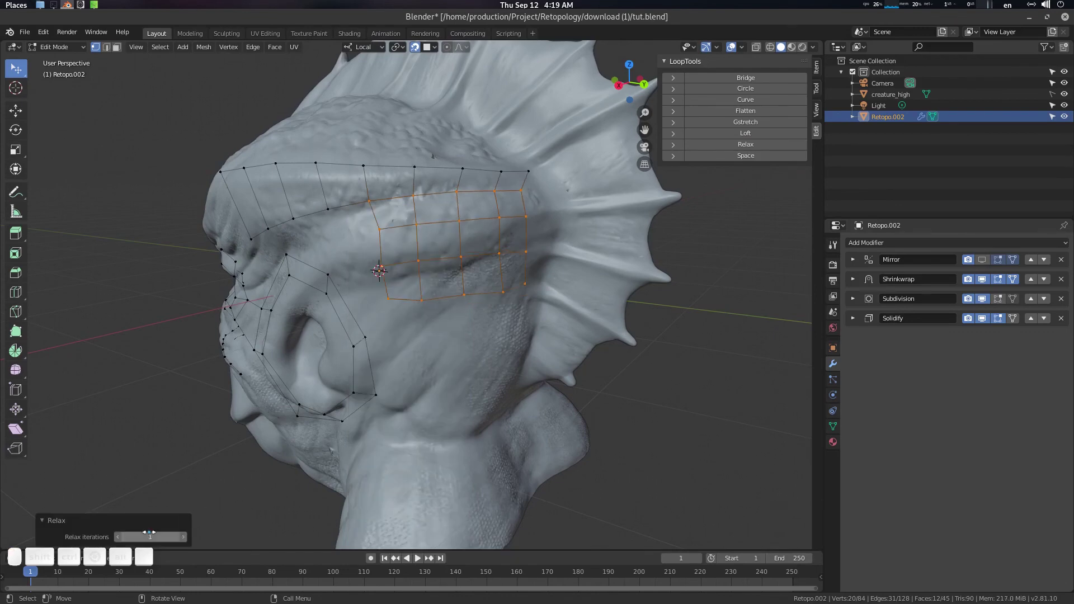
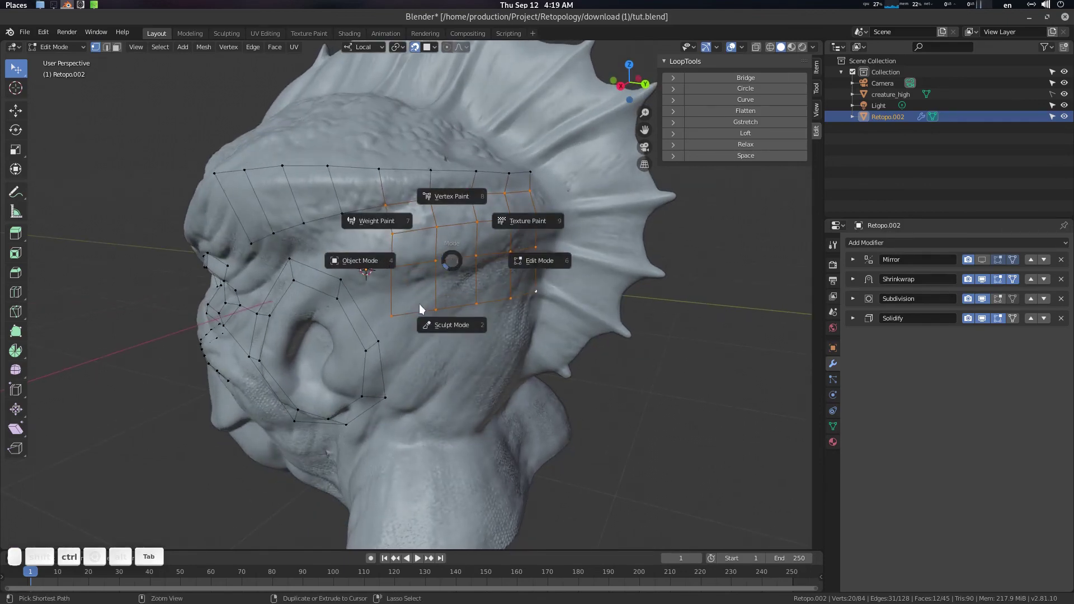
# Step: Preview the brow-temple patch as a solid shell, then move vertices to refine its shape
pyautogui.click(401, 229)
pyautogui.moveTo(406, 226); pyautogui.dragTo(485, 236)
pyautogui.press('Tab')
pyautogui.press('alt+a')
pyautogui.moveTo(489, 262); pyautogui.dragTo(432, 251)
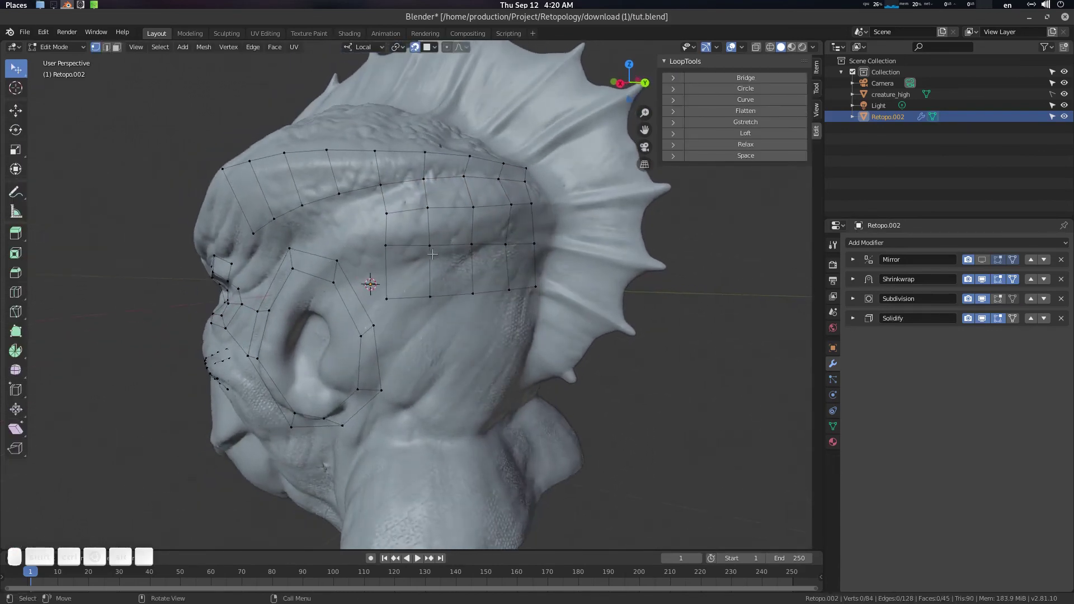
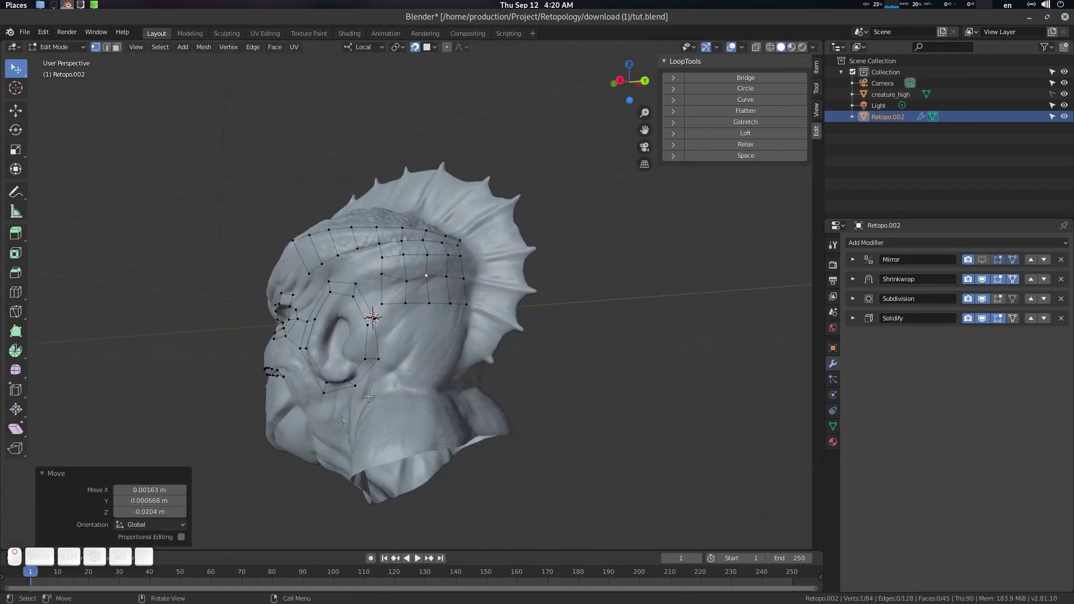
# Step: Expand the Shrinkwrap, Subdivision and Mirror modifier panels to review their settings
pyautogui.click(426, 391)
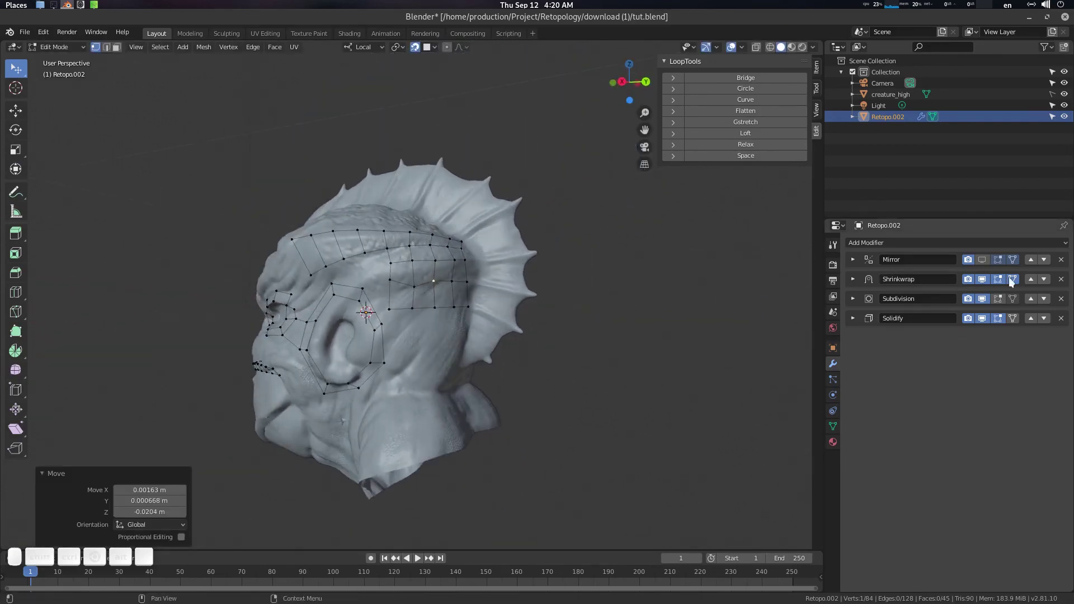
pyautogui.moveTo(860, 283); pyautogui.dragTo(989, 281)
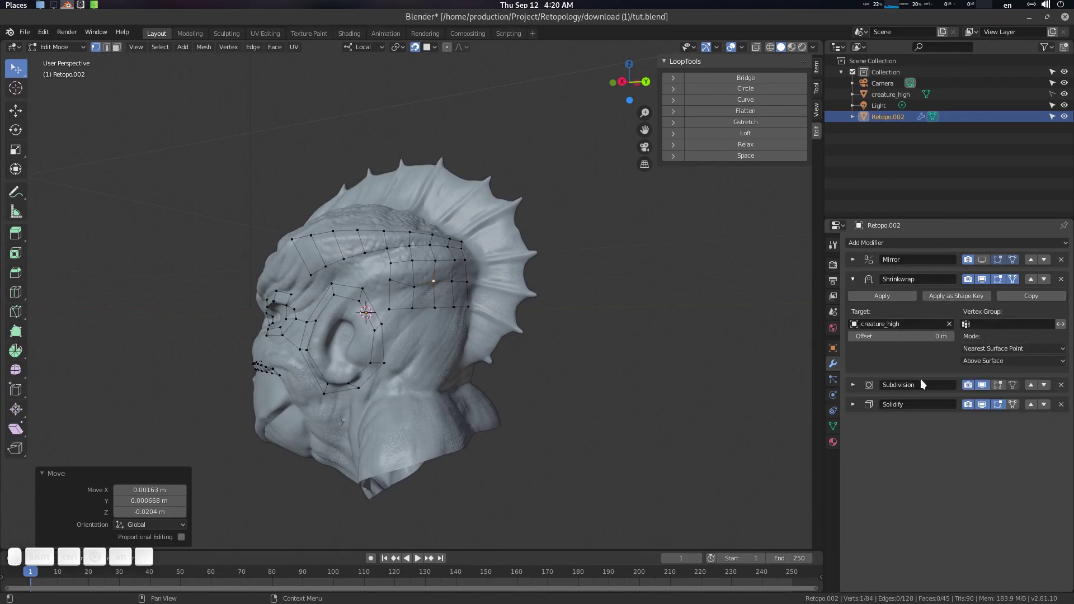
pyautogui.click(857, 392)
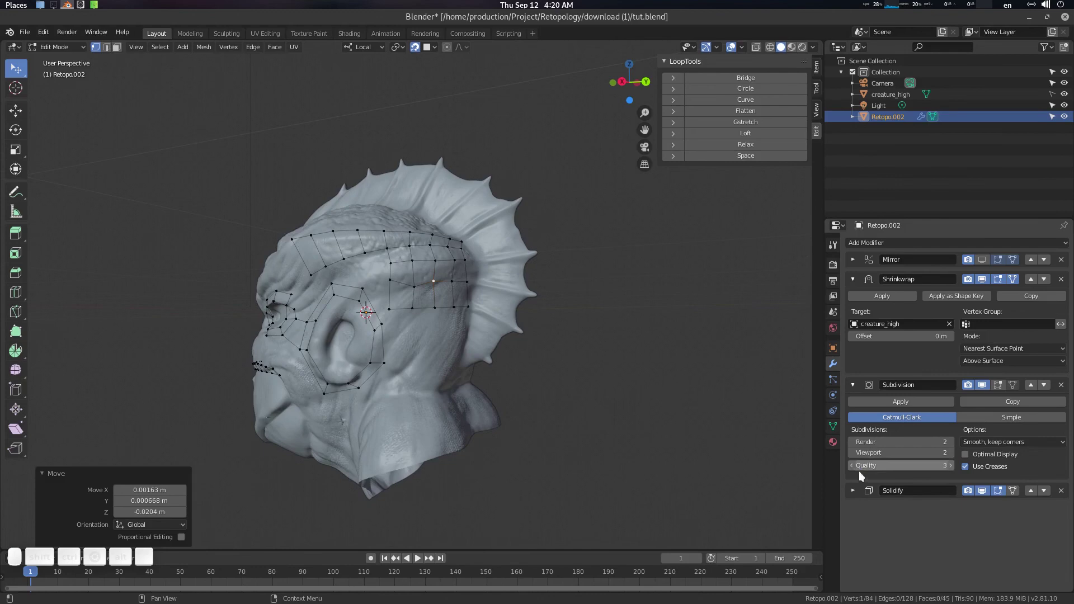
pyautogui.click(857, 497)
pyautogui.scroll(-3)
# Step: Collapse the reviewed panels and expand the Solidify modifier settings
pyautogui.moveTo(857, 496); pyautogui.dragTo(861, 402)
pyautogui.moveTo(861, 263); pyautogui.dragTo(893, 292)
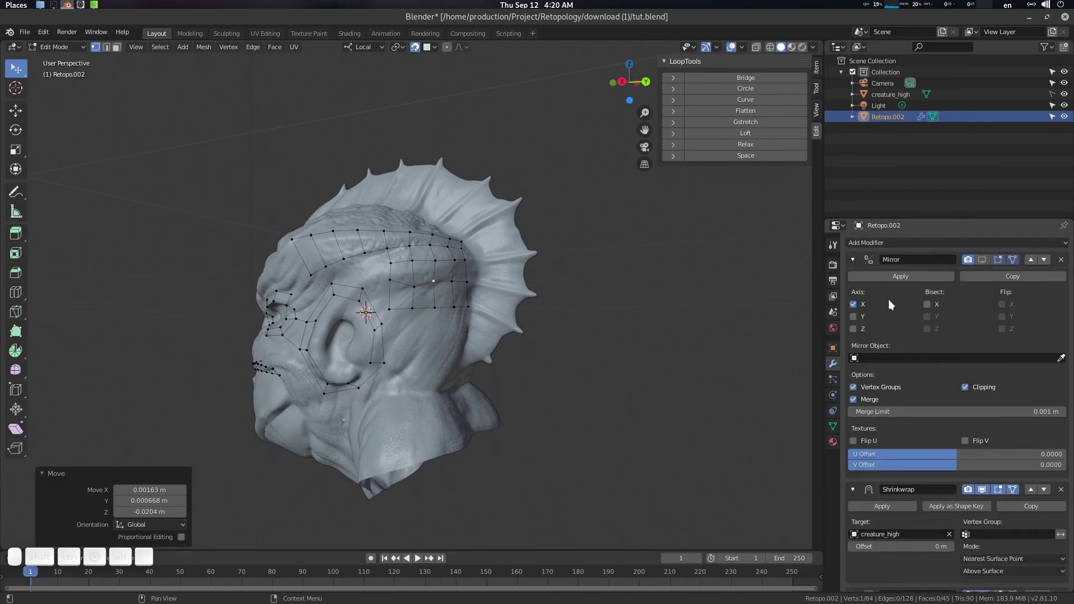
pyautogui.moveTo(858, 266); pyautogui.dragTo(865, 305)
pyautogui.moveTo(861, 283); pyautogui.dragTo(860, 305)
pyautogui.moveTo(859, 303); pyautogui.dragTo(861, 328)
pyautogui.moveTo(861, 326); pyautogui.dragTo(885, 341)
# Step: Leave Edit Mode, switch Retopo.002 to Sculpt Mode and orbit to inspect the green shell over the head
pyautogui.click(414, 321)
pyautogui.moveTo(422, 318); pyautogui.dragTo(466, 287)
pyautogui.press('Tab')
pyautogui.scroll(3)
pyautogui.click(459, 272)
pyautogui.scroll(-3)
pyautogui.moveTo(458, 274); pyautogui.dragTo(403, 262)
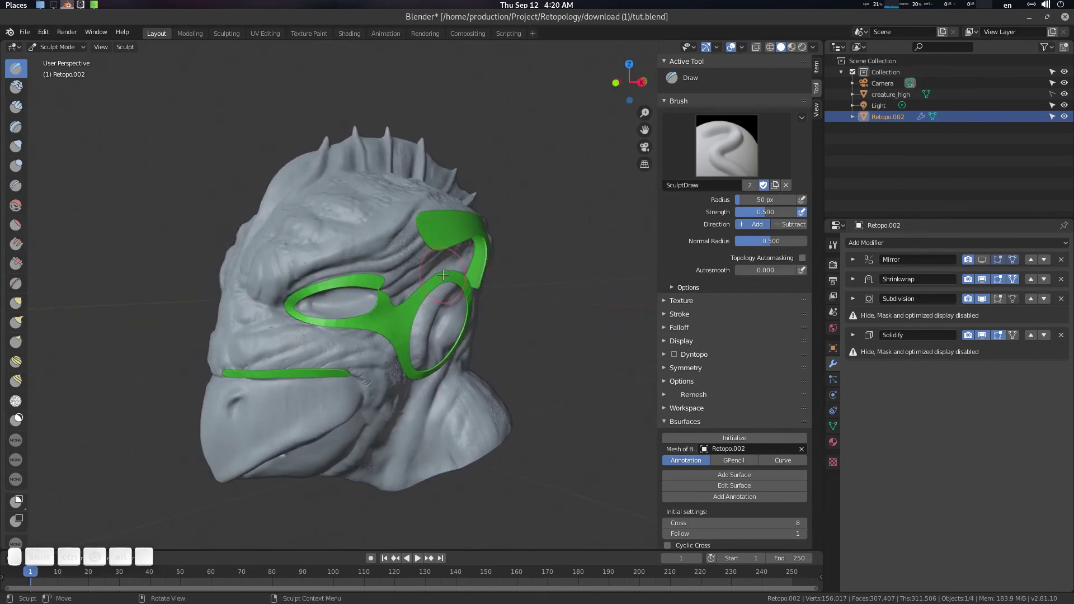
pyautogui.middleClick(439, 273)
pyautogui.moveTo(436, 273); pyautogui.dragTo(423, 272)
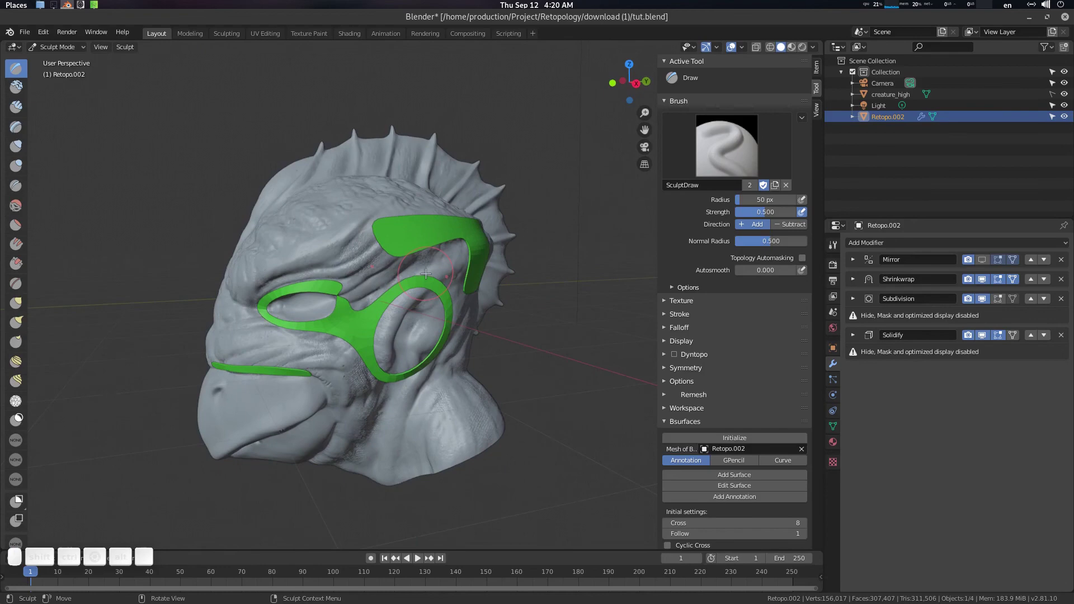